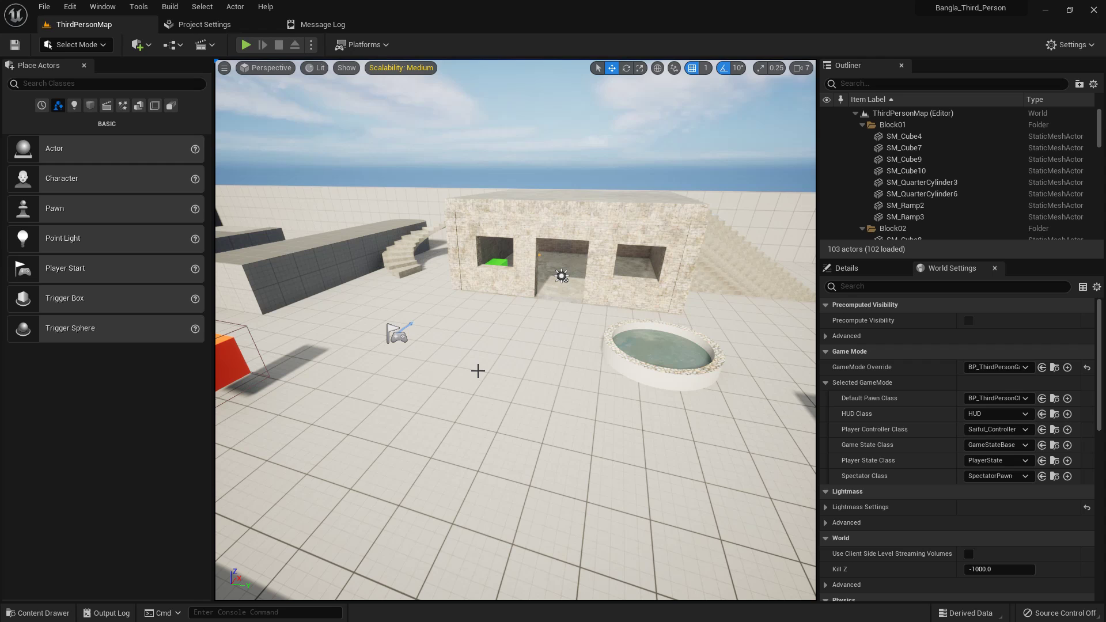
- Create a Character folder inside Saiful/Blueprints in the Content Drawer
{"action": "middle_click", "coordinate": [477, 369]}
{"action": "key", "text": "ctrl+space"}
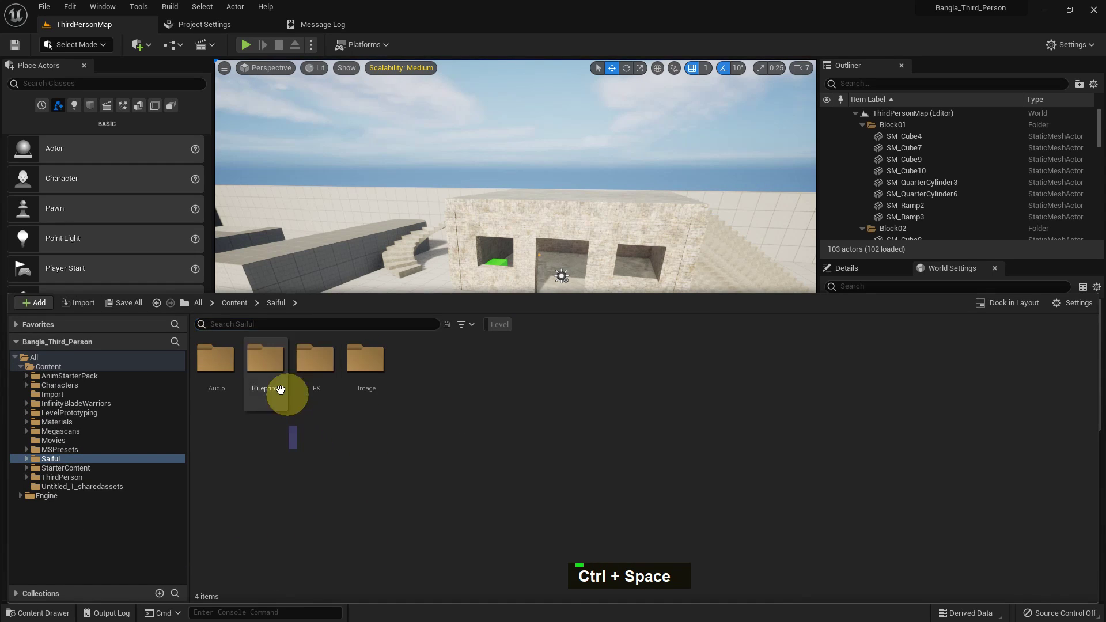
{"action": "double_click", "coordinate": [270, 383]}
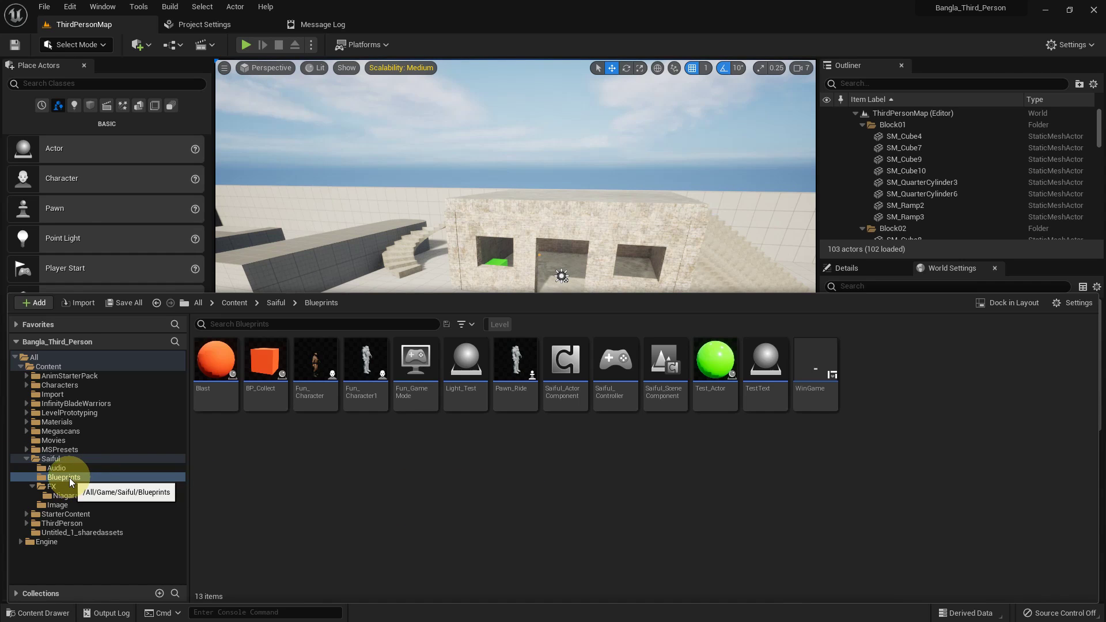
{"action": "right_click", "coordinate": [73, 482]}
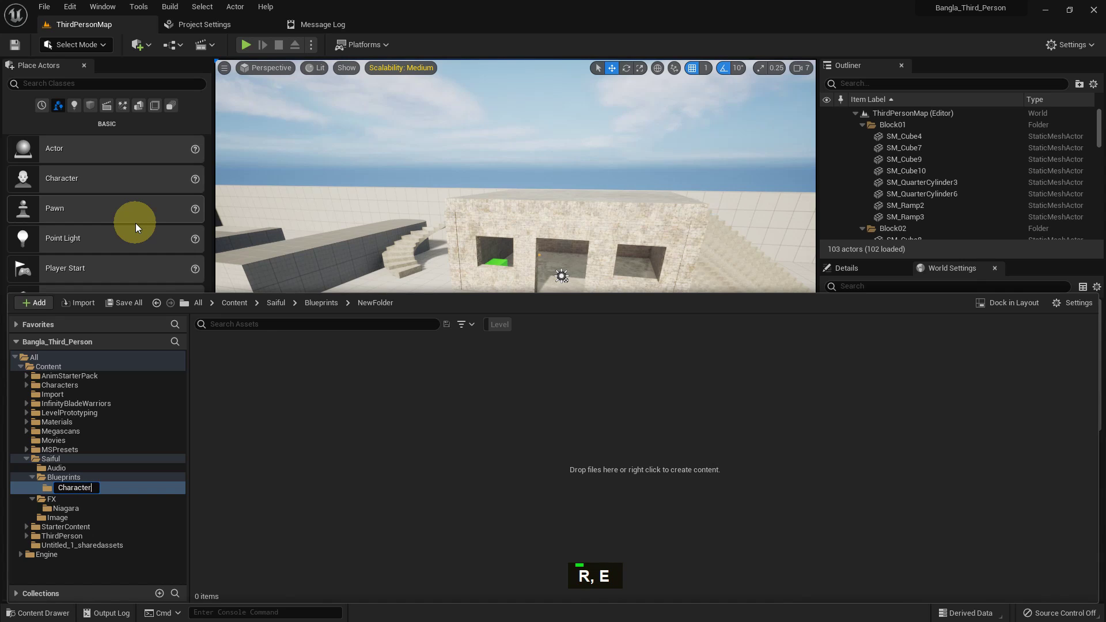
{"action": "key", "text": "Return"}
- Create a Character blueprint class named Saiful_Character in the new folder
{"action": "right_click", "coordinate": [289, 432]}
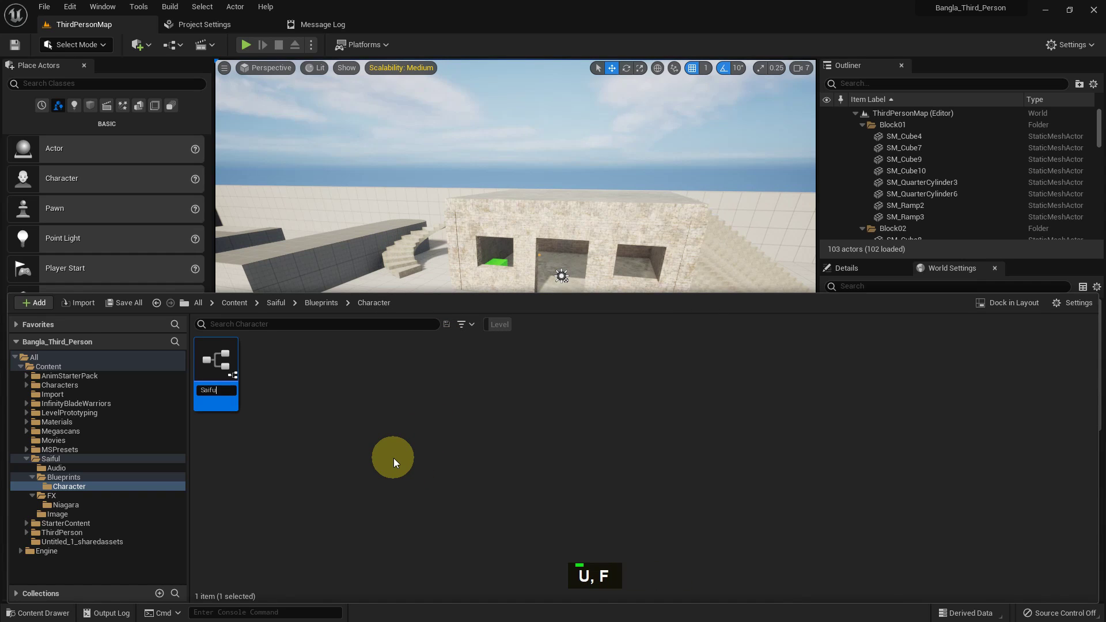
{"action": "key", "text": "shift+-"}
{"action": "type", "text": "a"}
{"action": "key", "text": "Return"}
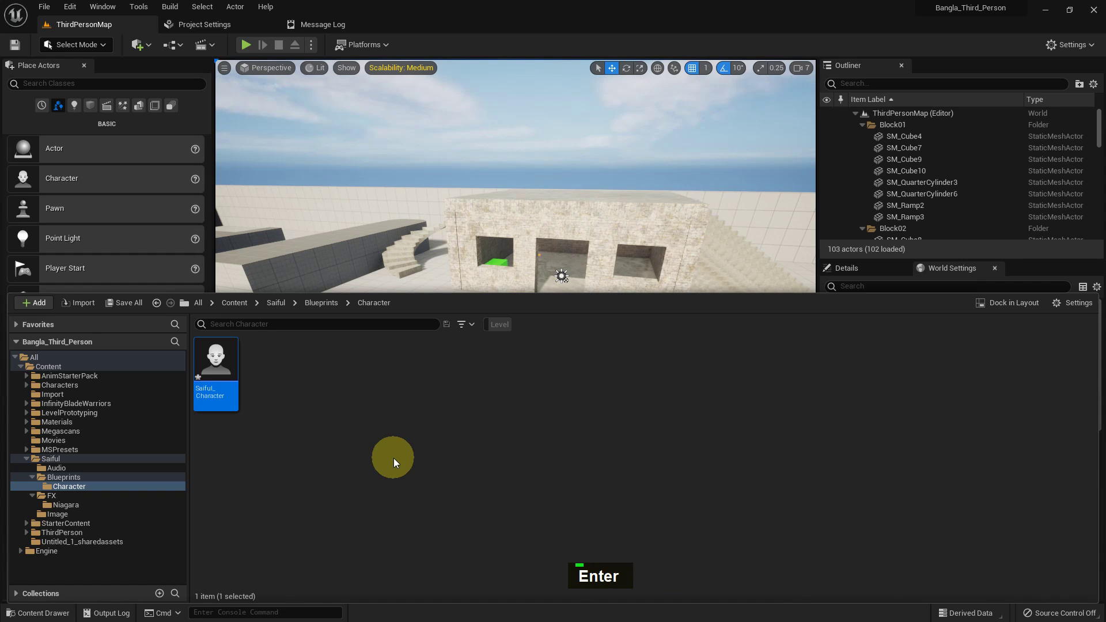
- Create a Game Mode Base blueprint named Saiful_GameMode in the Character folder
{"action": "right_click", "coordinate": [296, 439]}
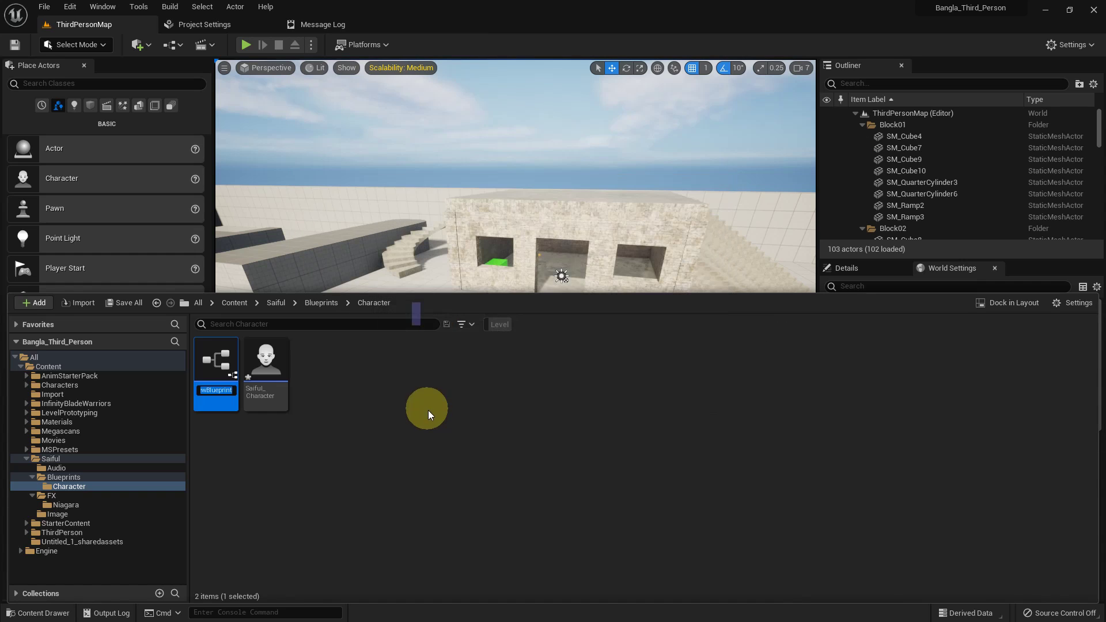
{"action": "key", "text": "shift+s"}
{"action": "type", "text": "A {Shift + S}"}
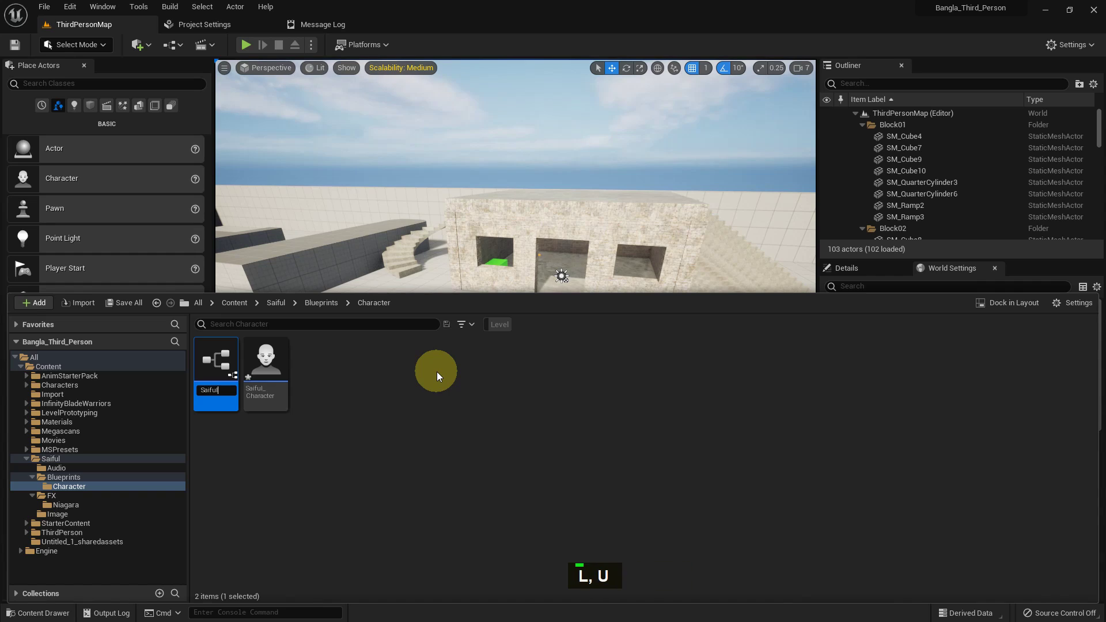
{"action": "key", "text": "shift+-"}
{"action": "key", "text": "shift+c"}
{"action": "type", "text": "H {Shift + C}"}
{"action": "key", "text": "BackSpace"}
{"action": "key", "text": "BackSpace"}
{"action": "key", "text": "BackSpace"}
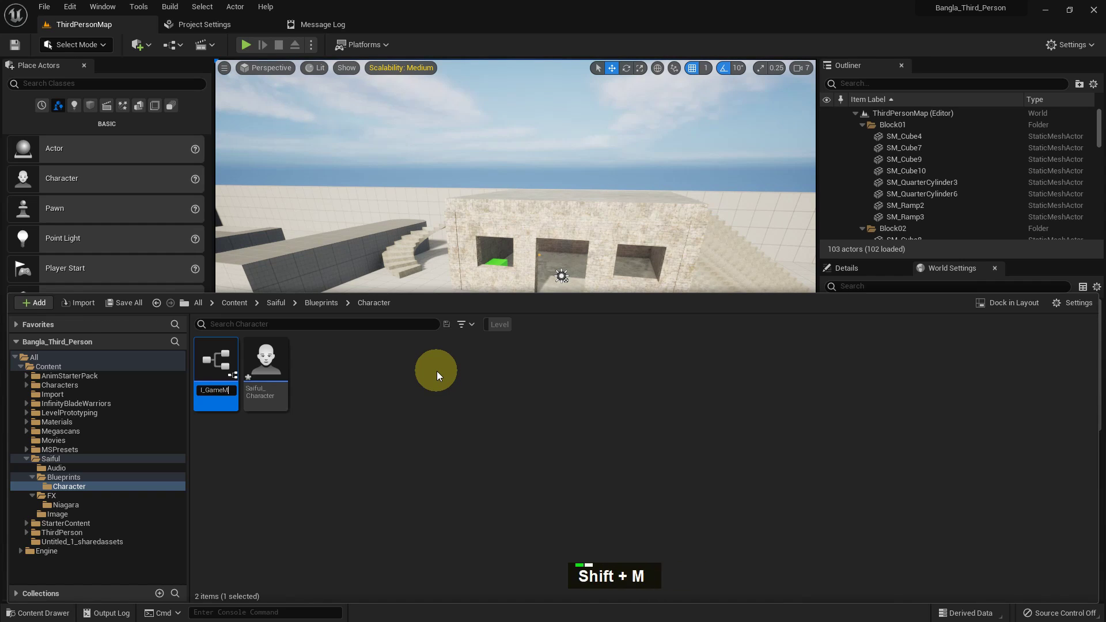
{"action": "key", "text": "Return"}
- Create a Player Controller blueprint named Saiful_PlayerController beside it
{"action": "right_click", "coordinate": [377, 428]}
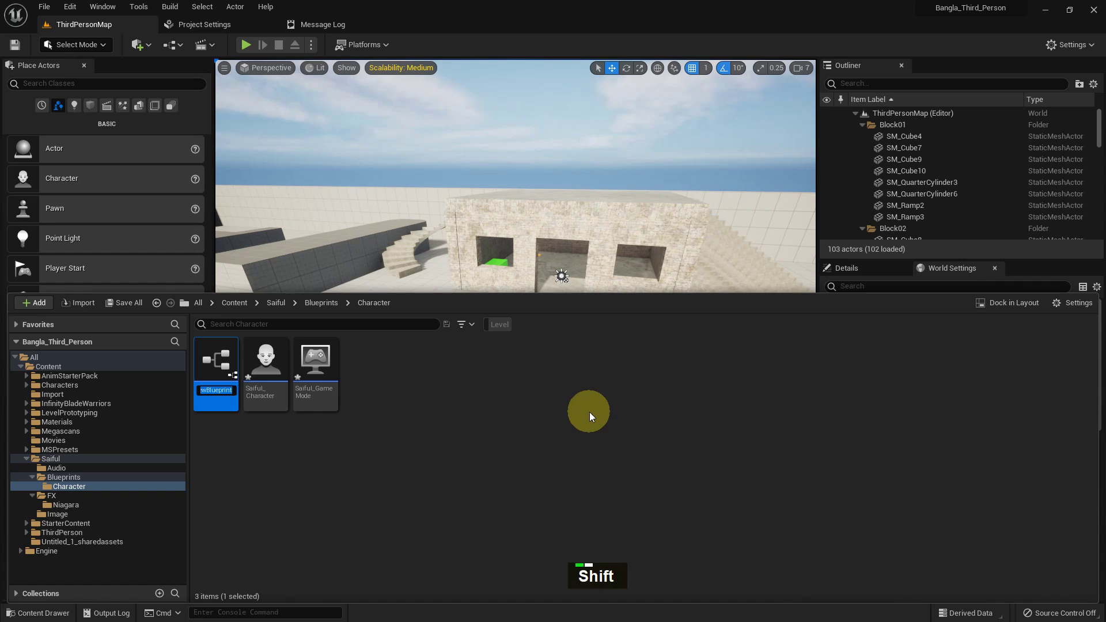
{"action": "type", "text": "I, A"}
{"action": "key", "text": "shift+-"}
{"action": "key", "text": "shift+p"}
{"action": "type", "text": "Y, A"}
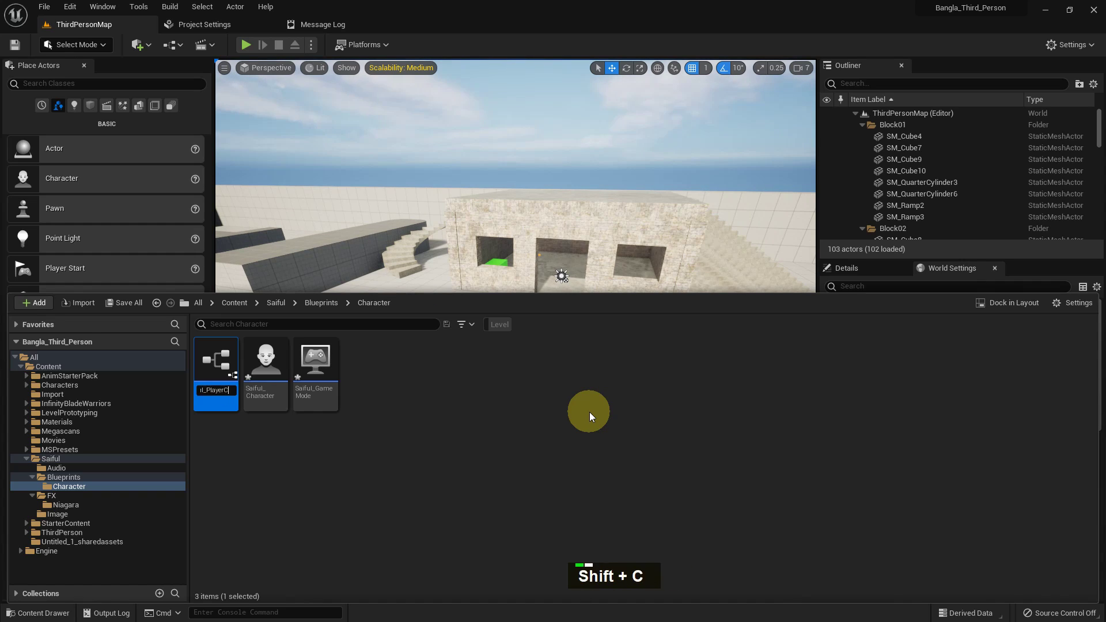
{"action": "type", "text": "R, E"}
{"action": "key", "text": "Return"}
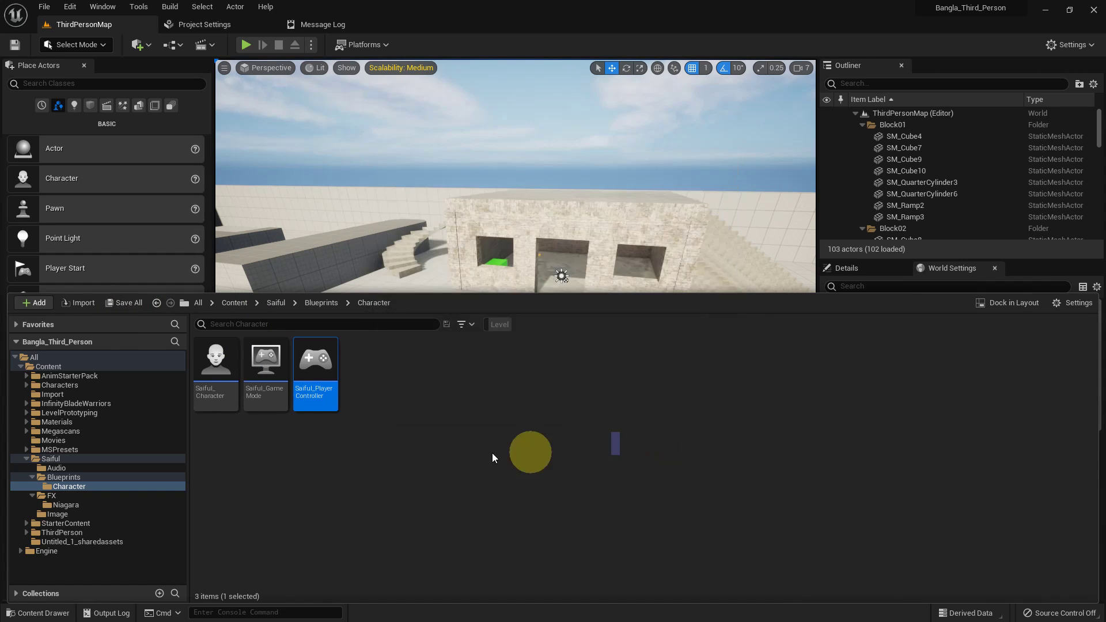
- Inspect the Saiful_PlayerController blueprint, then return to the level editor
{"action": "double_click", "coordinate": [323, 390]}
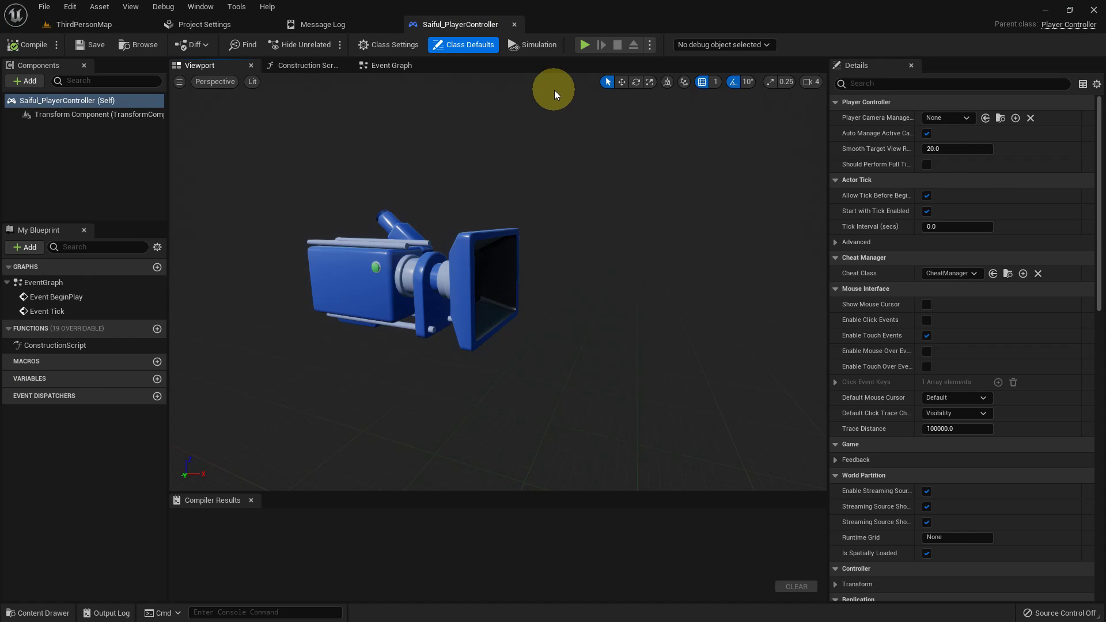
{"action": "middle_click", "coordinate": [614, 275]}
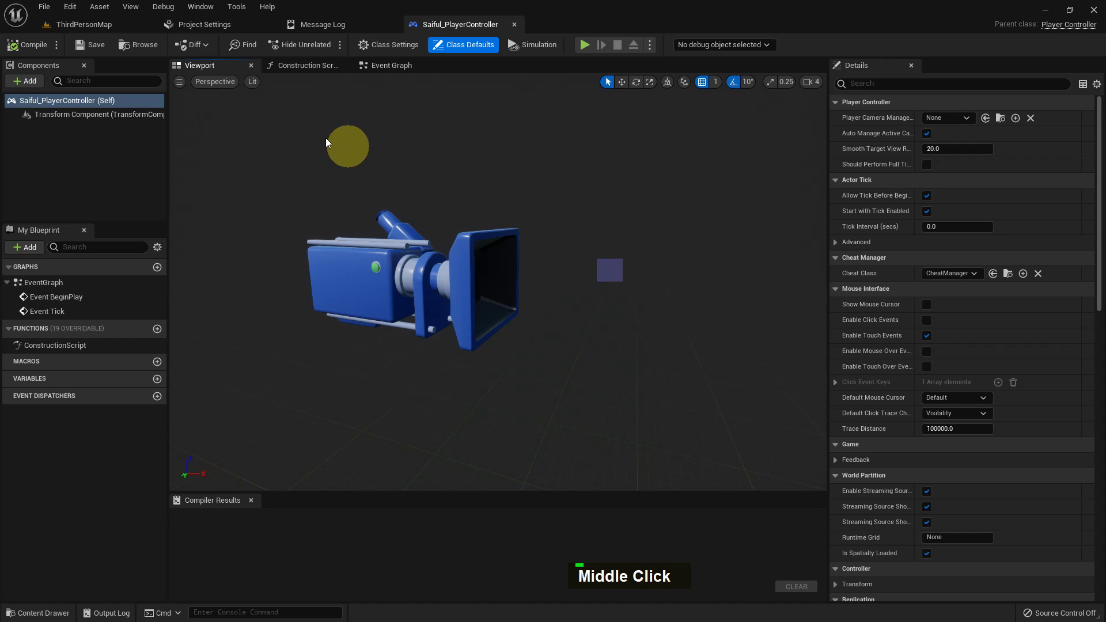
{"action": "middle_click", "coordinate": [521, 284]}
{"action": "key", "text": "ctrl+space"}
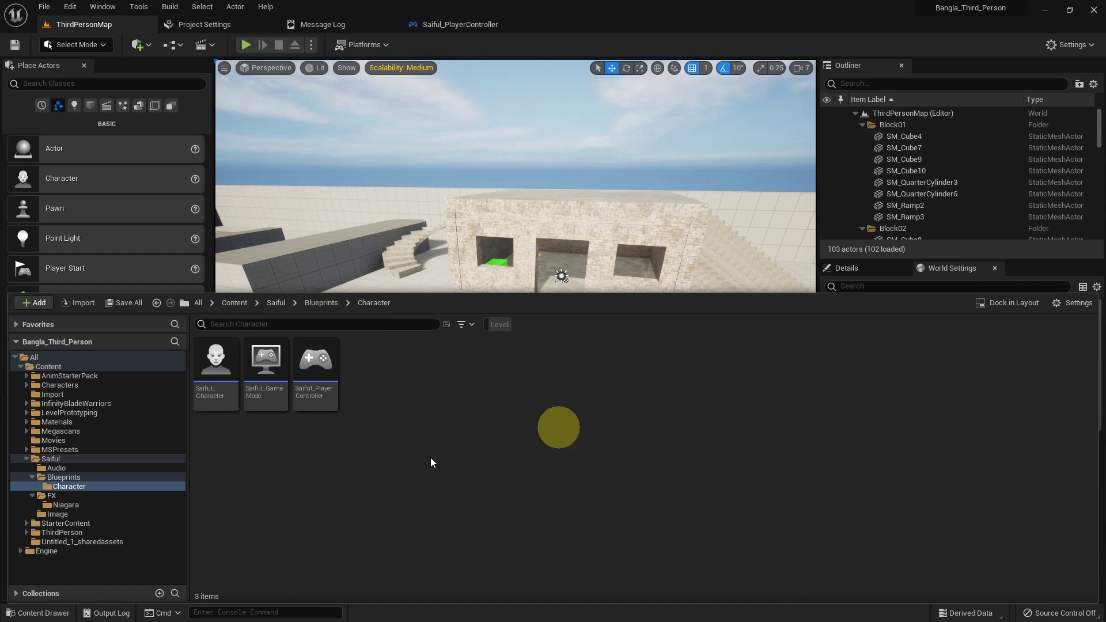
- Set Saiful_GameMode's controller to Saiful_PlayerController and default pawn to Saiful_Character, saved
{"action": "double_click", "coordinate": [272, 390]}
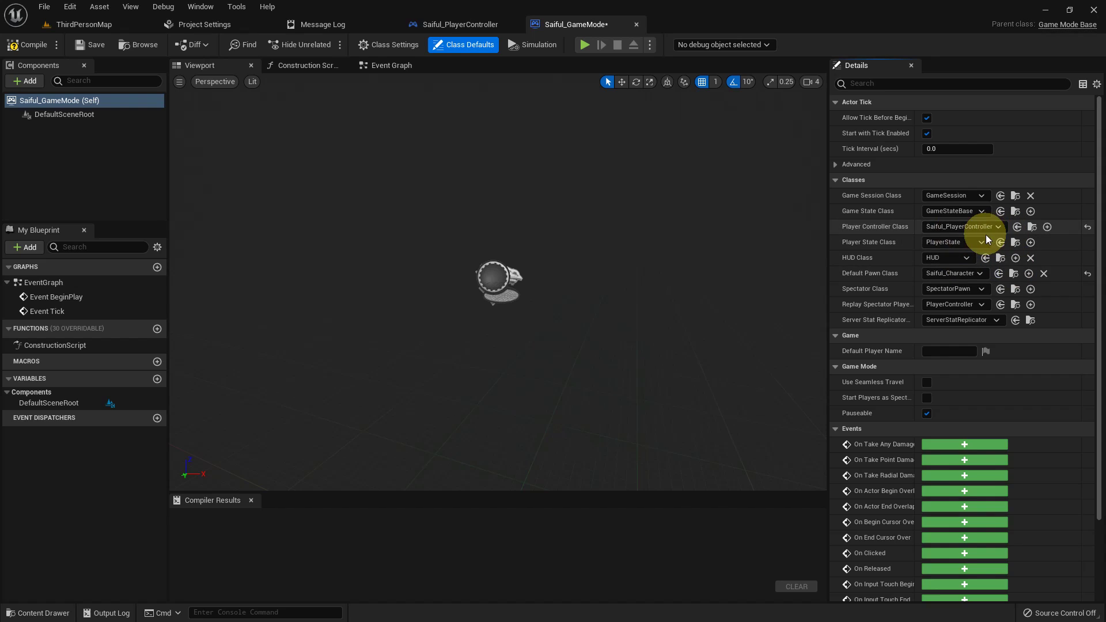
{"action": "middle_click", "coordinate": [499, 360]}
{"action": "key", "text": "ctrl+space"}
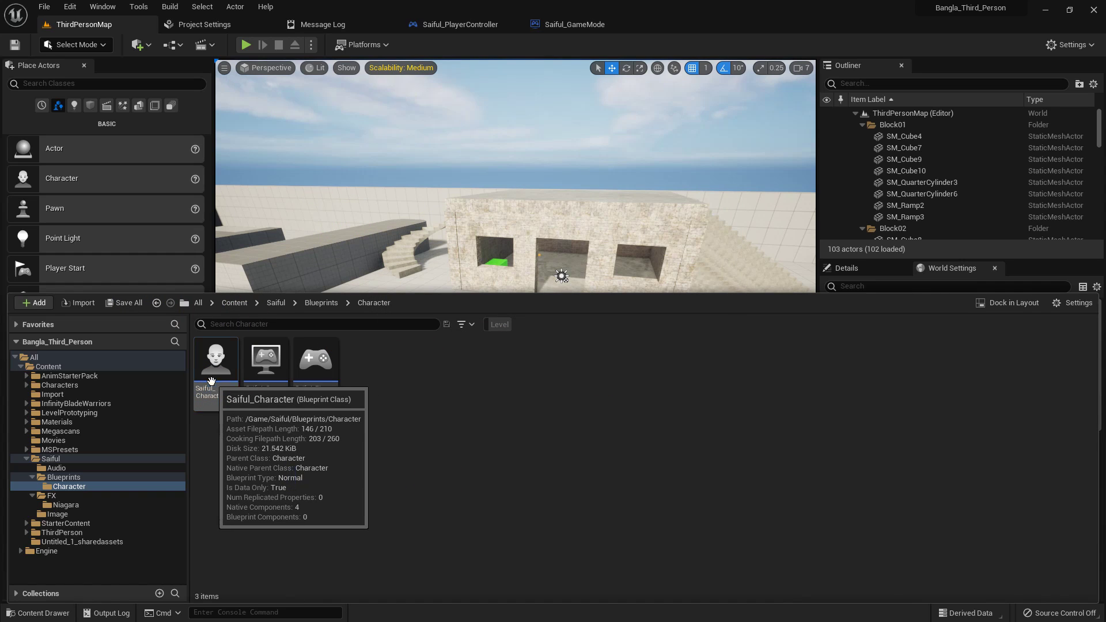
- Open Saiful_Character, then Project Settings > Input and add a new axis mapping
{"action": "double_click", "coordinate": [210, 381]}
{"action": "middle_click", "coordinate": [426, 200]}
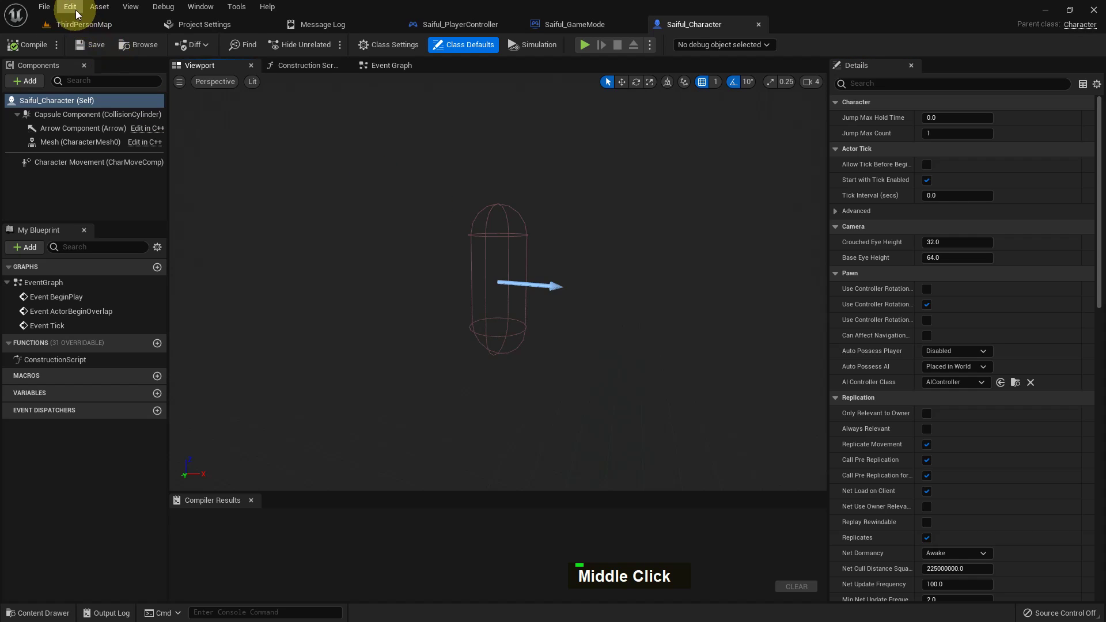
{"action": "scroll", "scroll_direction": "down", "scroll_amount": 3}
{"action": "scroll", "scroll_direction": "down", "scroll_amount": 3}
{"action": "scroll", "scroll_direction": "up", "scroll_amount": 3}
{"action": "double_click", "coordinate": [213, 272]}
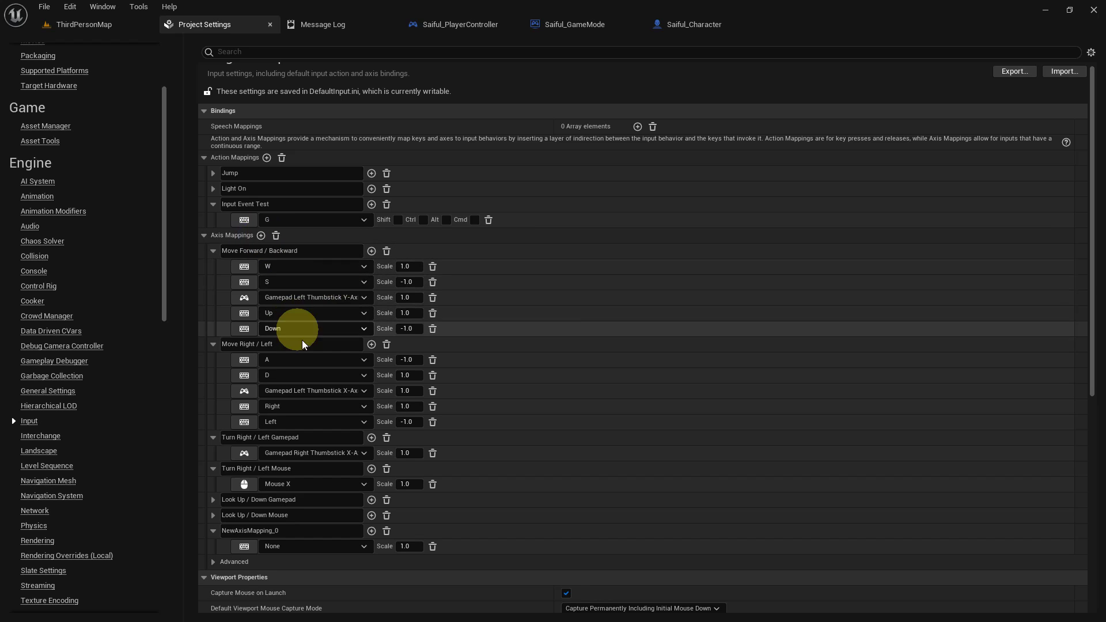
{"action": "scroll", "scroll_direction": "down", "scroll_amount": 3}
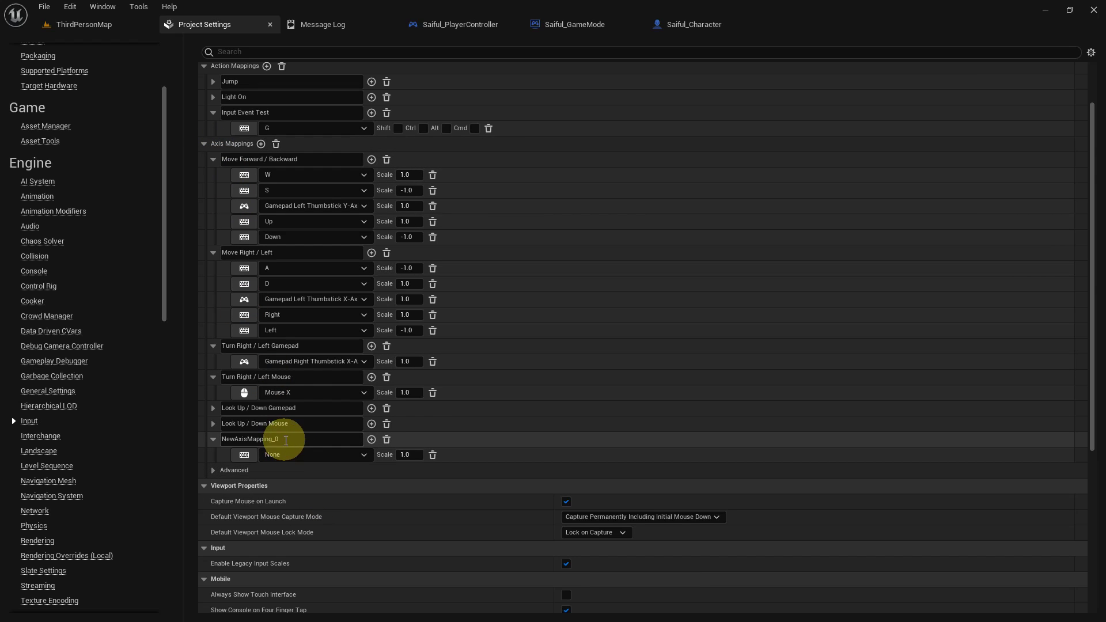
- Name the first new axis mapping Forward
{"action": "key", "text": "shift+f"}
{"action": "type", "text": "O {Shift + F}"}
{"action": "key", "text": "w"}
{"action": "type", "text": "A, W"}
{"action": "key", "text": "Return"}
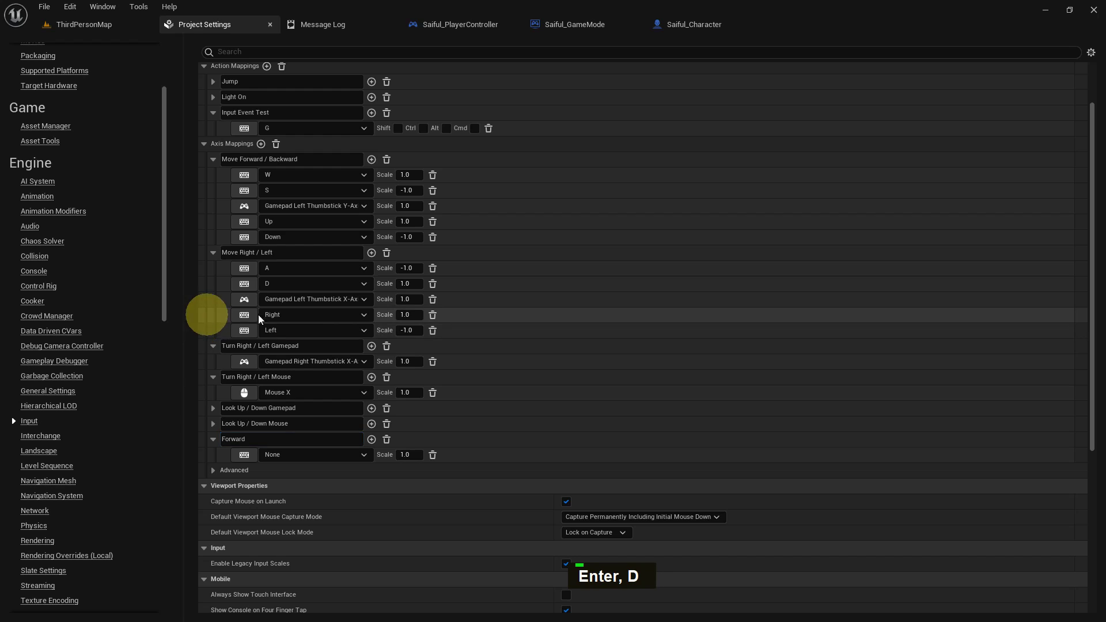
{"action": "scroll", "scroll_direction": "down", "scroll_amount": 3}
{"action": "scroll", "scroll_direction": "up", "scroll_amount": 3}
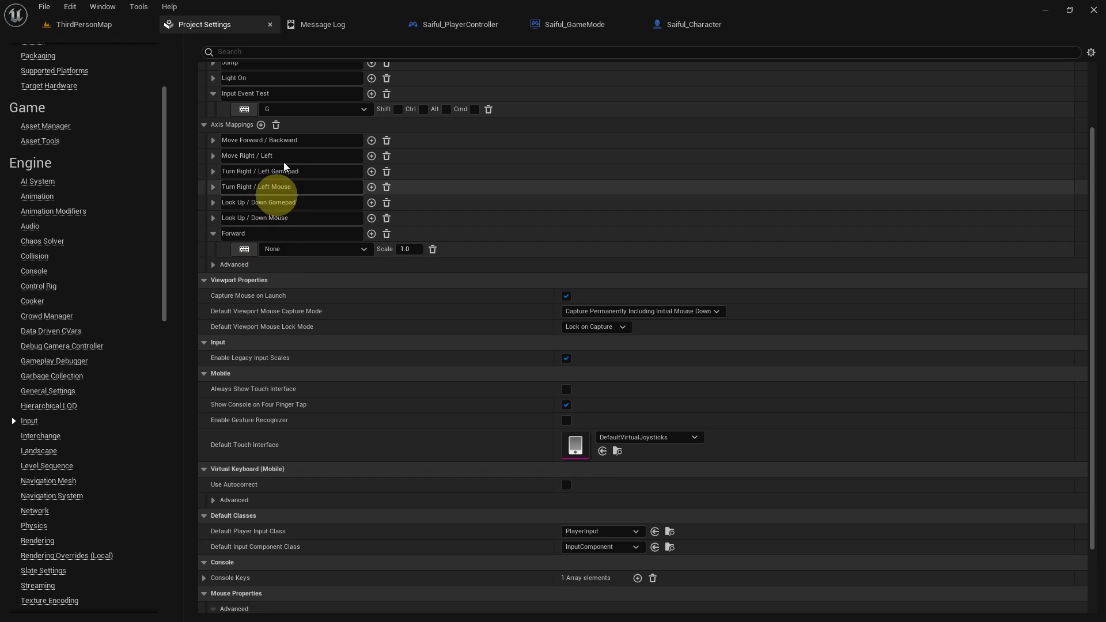
- Start naming the second axis mapping Right and extend Forward to Forward Move
{"action": "scroll", "scroll_direction": "down", "scroll_amount": 3}
{"action": "scroll", "scroll_direction": "down", "scroll_amount": 3}
{"action": "key", "text": "shift+r"}
{"action": "type", "text": "I {Shift + R}"}
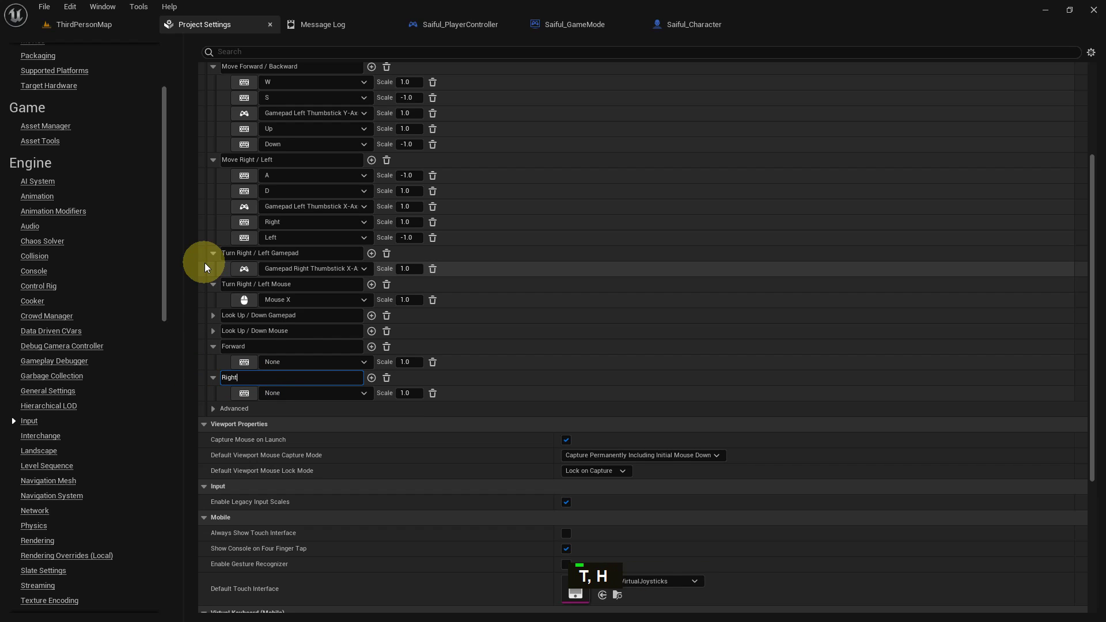
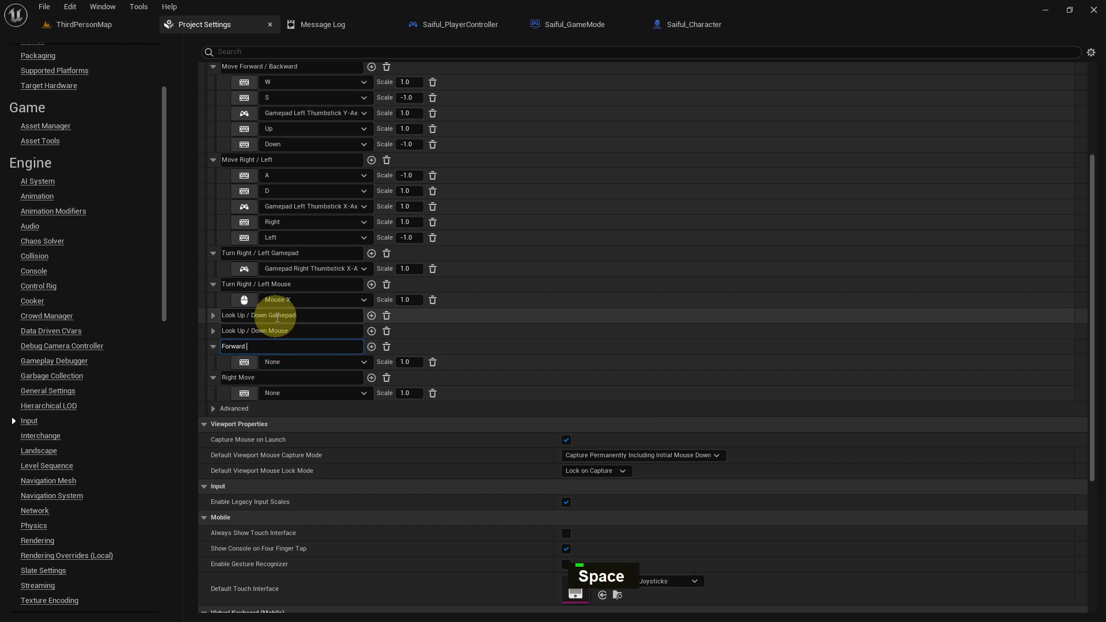
{"action": "key", "text": "shift+m"}
{"action": "type", "text": "V, O"}
- Confirm the Forward Move name and assign W as its first key
{"action": "key", "text": "Return"}
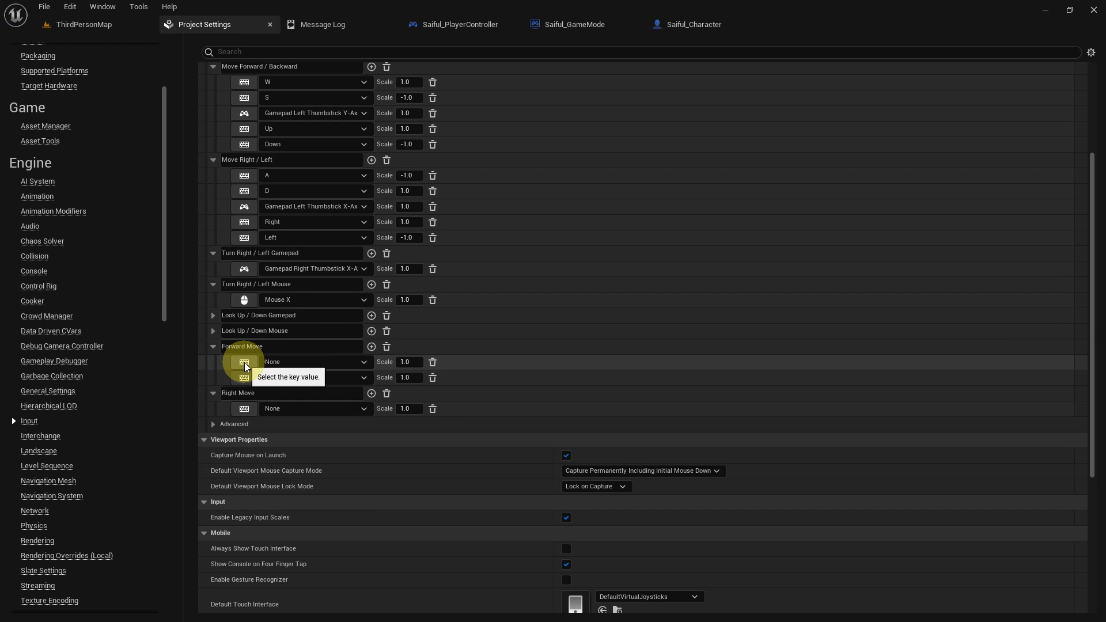
{"action": "left_click", "coordinate": [249, 366]}
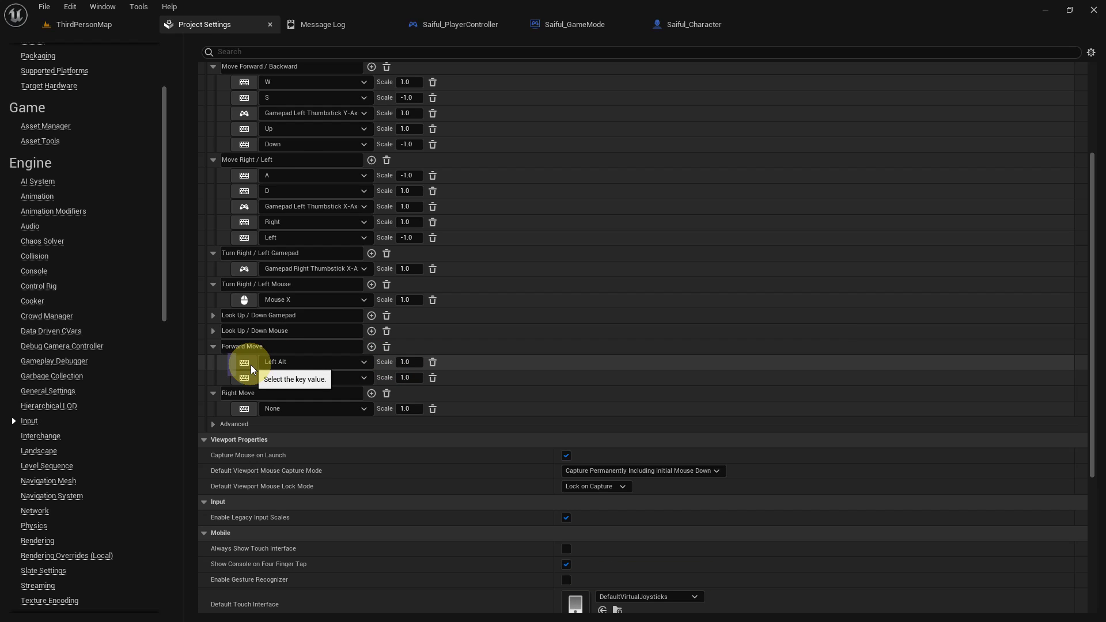
{"action": "key", "text": "w"}
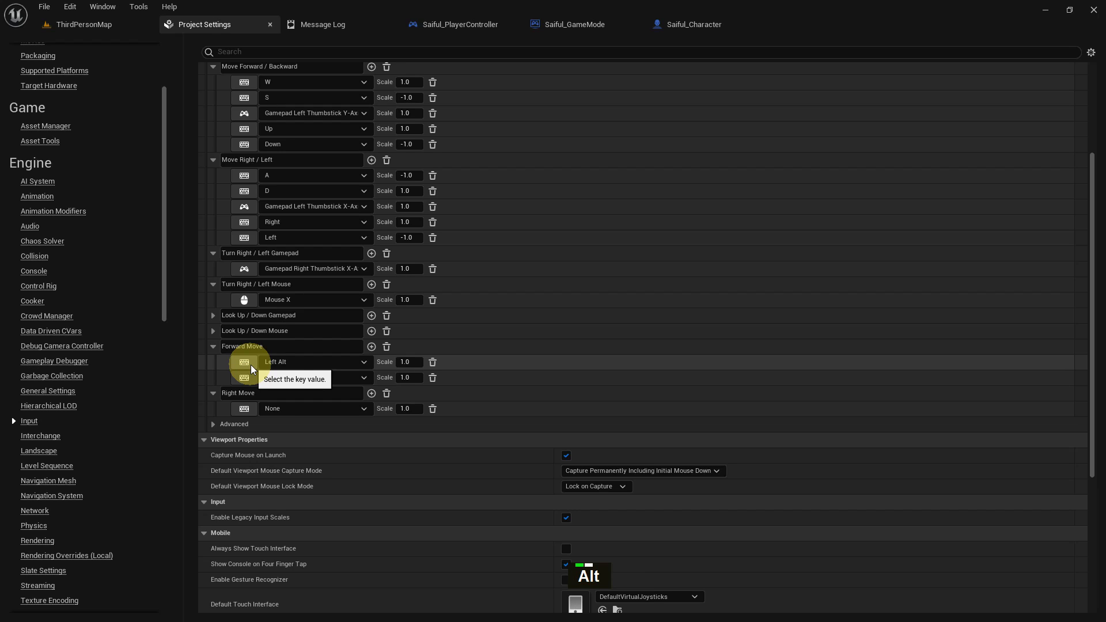
{"action": "key", "text": "alt+w"}
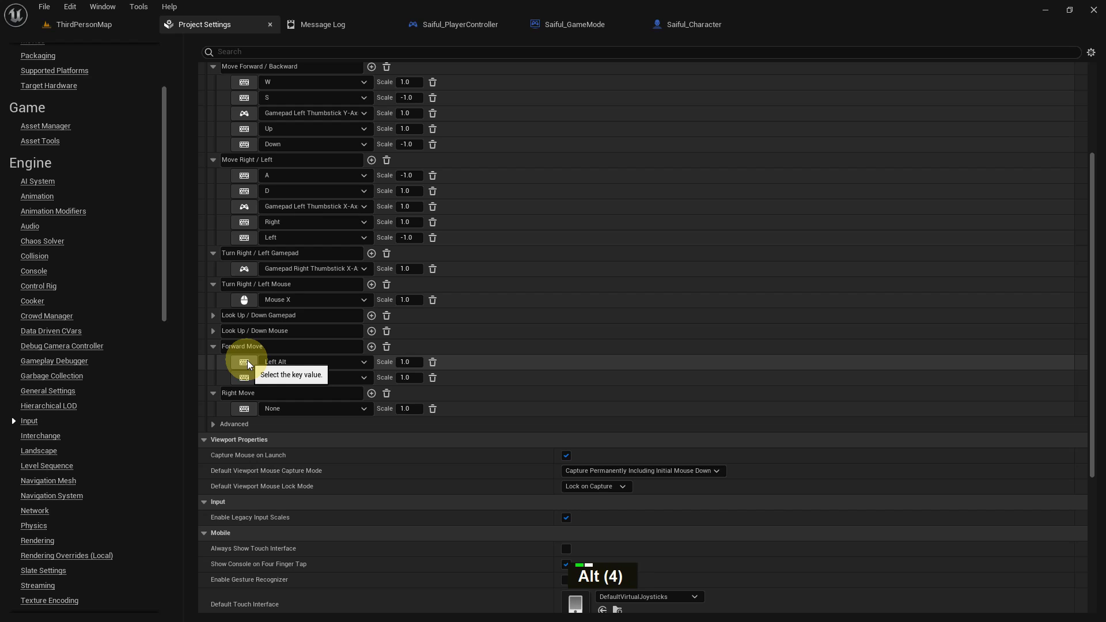
{"action": "left_click", "coordinate": [248, 365]}
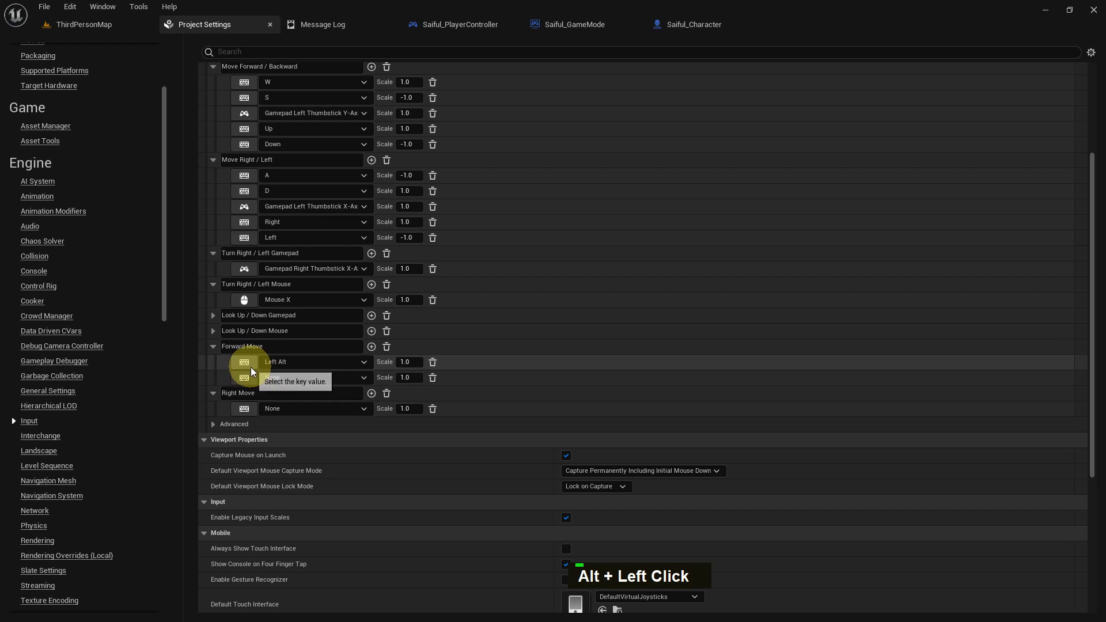
{"action": "key", "text": "w"}
{"action": "key", "text": "w"}
{"action": "key", "text": "w"}
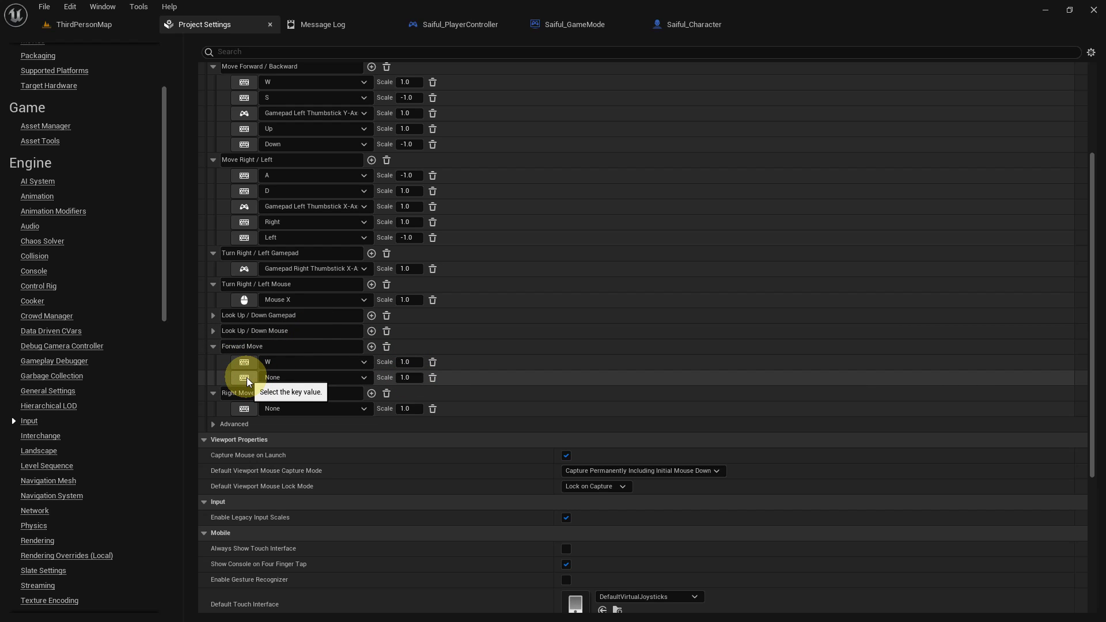
- Add S as Forward Move's second key with scale -1.0
{"action": "key", "text": "s"}
{"action": "key", "text": "s"}
{"action": "left_click", "coordinate": [454, 367]}
{"action": "key", "text": "-"}
{"action": "key", "text": "Return"}
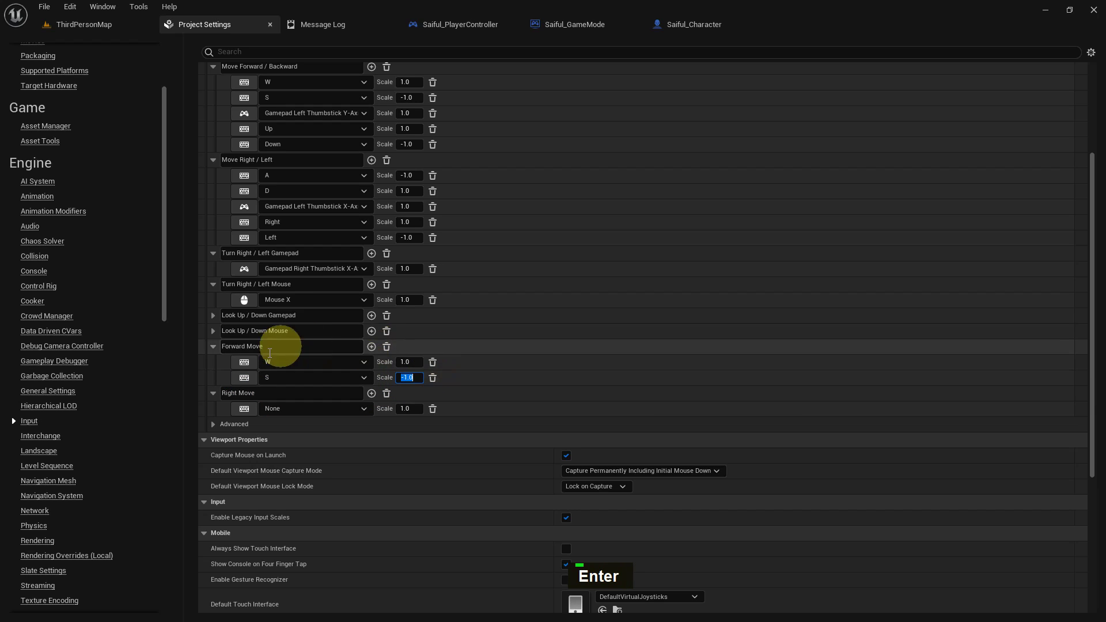
{"action": "key", "text": "w"}
- Assign A at -1.0 and D at 1.0 to the Right Move axis
{"action": "scroll", "scroll_direction": "down", "scroll_amount": 3}
{"action": "scroll", "scroll_direction": "up", "scroll_amount": 3}
{"action": "key", "text": "s"}
{"action": "scroll", "scroll_direction": "down", "scroll_amount": 3}
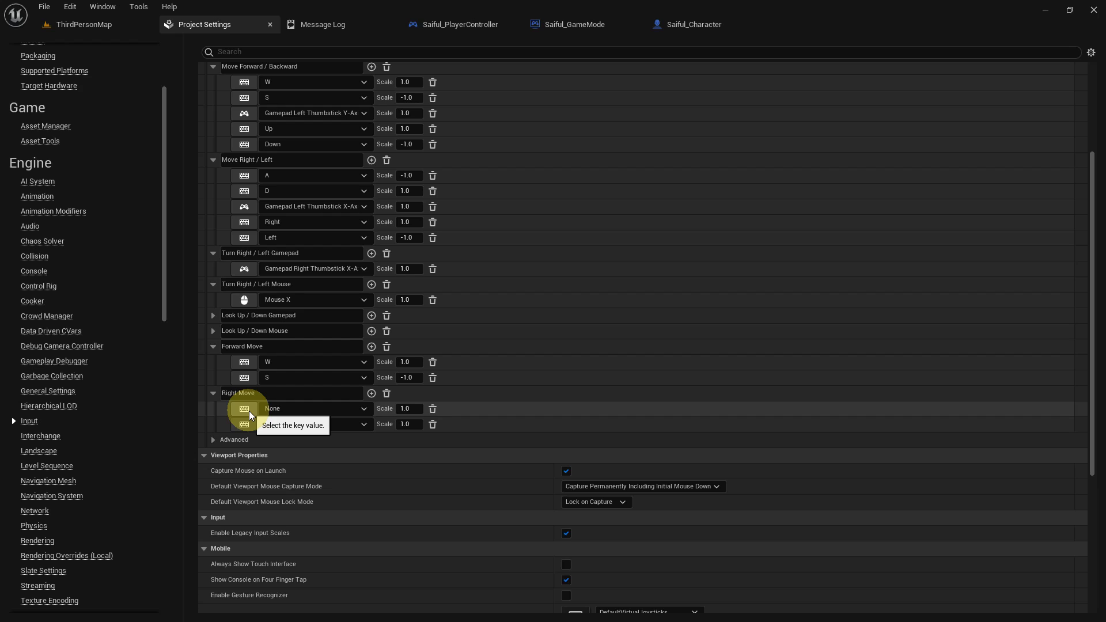
{"action": "key", "text": "a"}
{"action": "key", "text": "a"}
{"action": "key", "text": "a"}
{"action": "key", "text": "d"}
{"action": "key", "text": "d"}
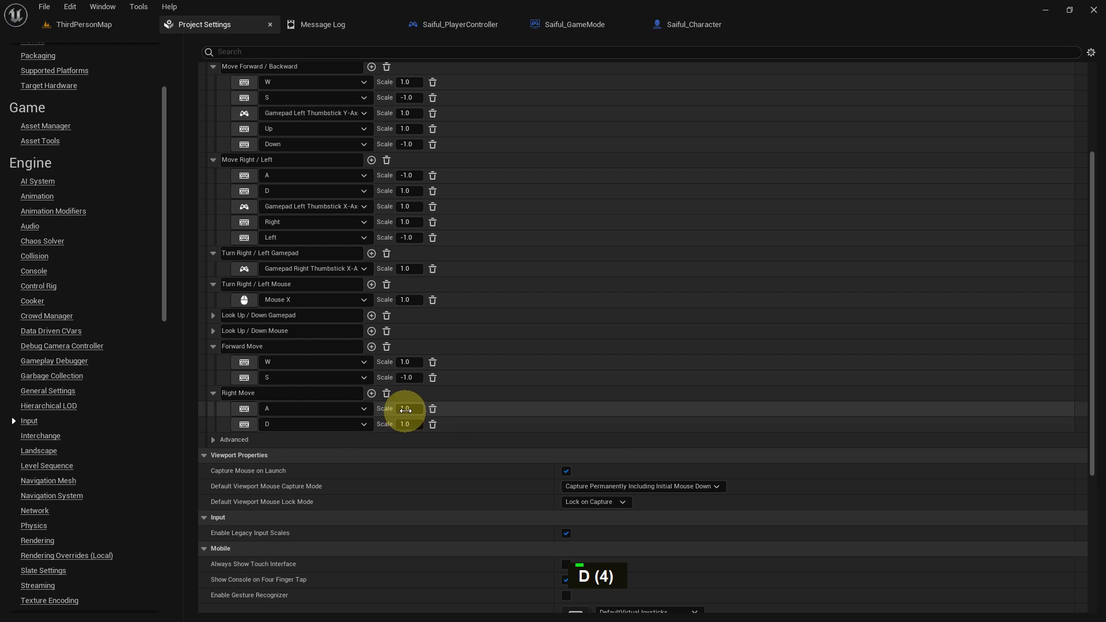
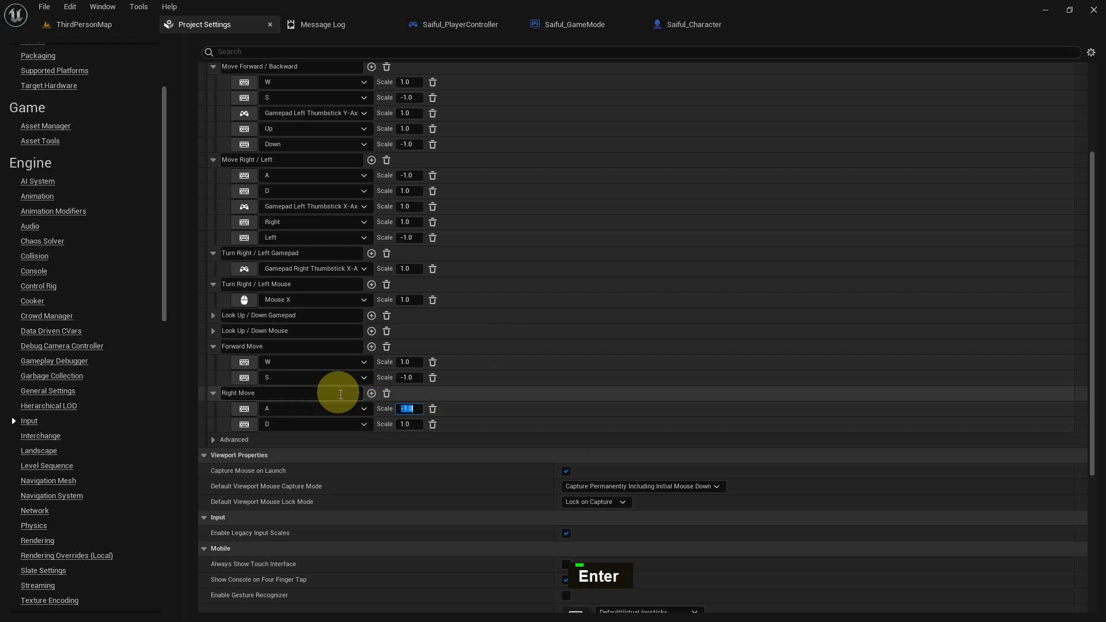
- Set the World Settings GameMode Override to Saiful_GameMode via the dropdown search
{"action": "scroll", "scroll_direction": "up", "scroll_amount": 3}
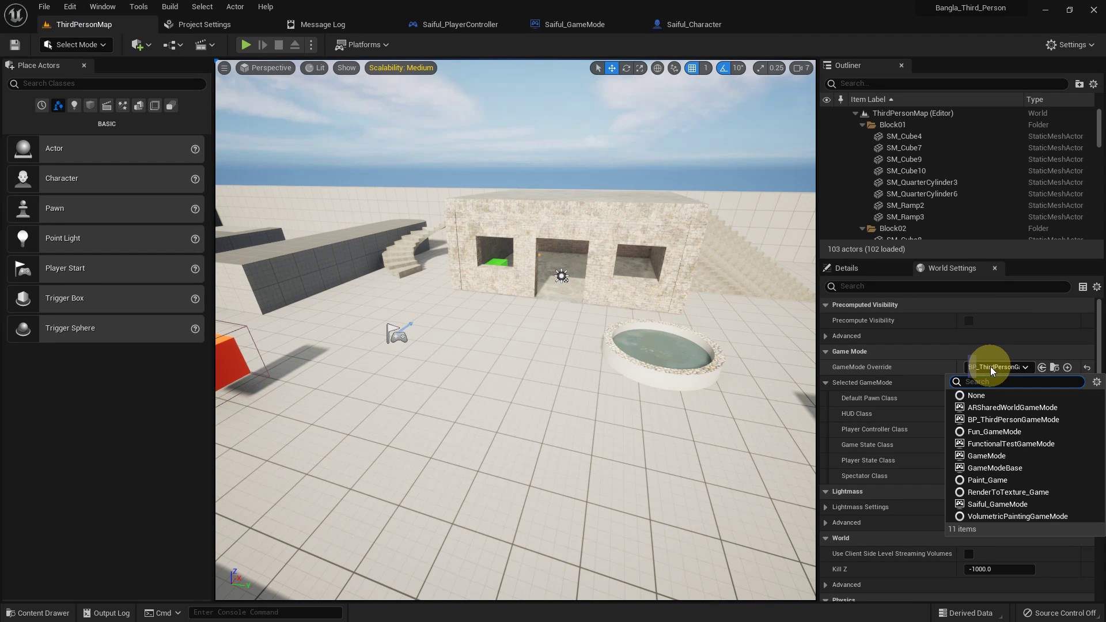
{"action": "key", "text": "s"}
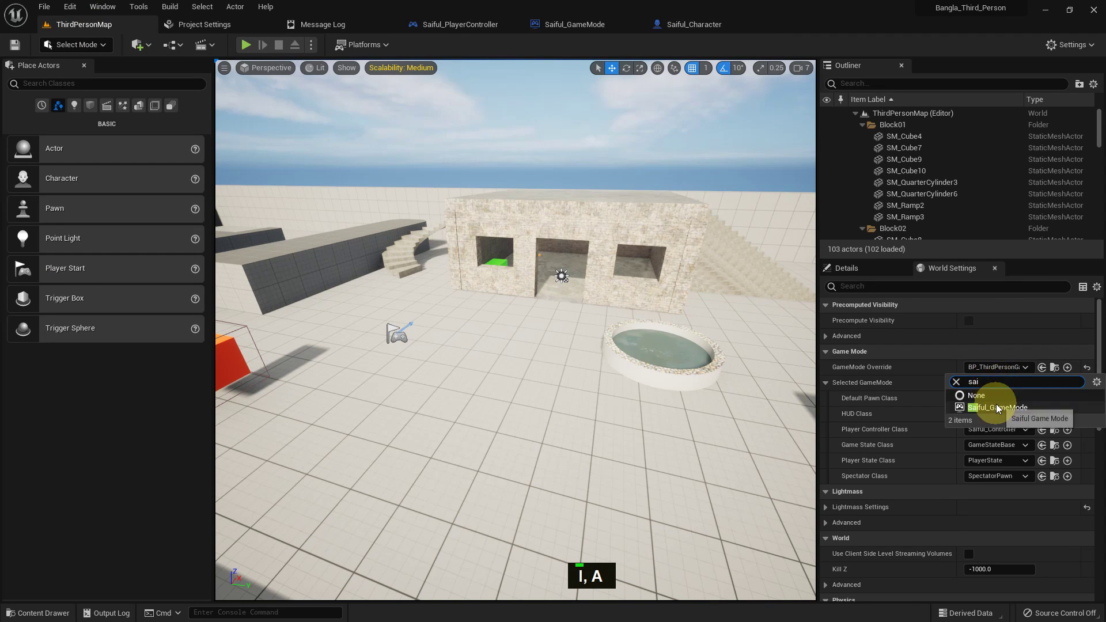
{"action": "scroll", "scroll_direction": "up", "scroll_amount": 3}
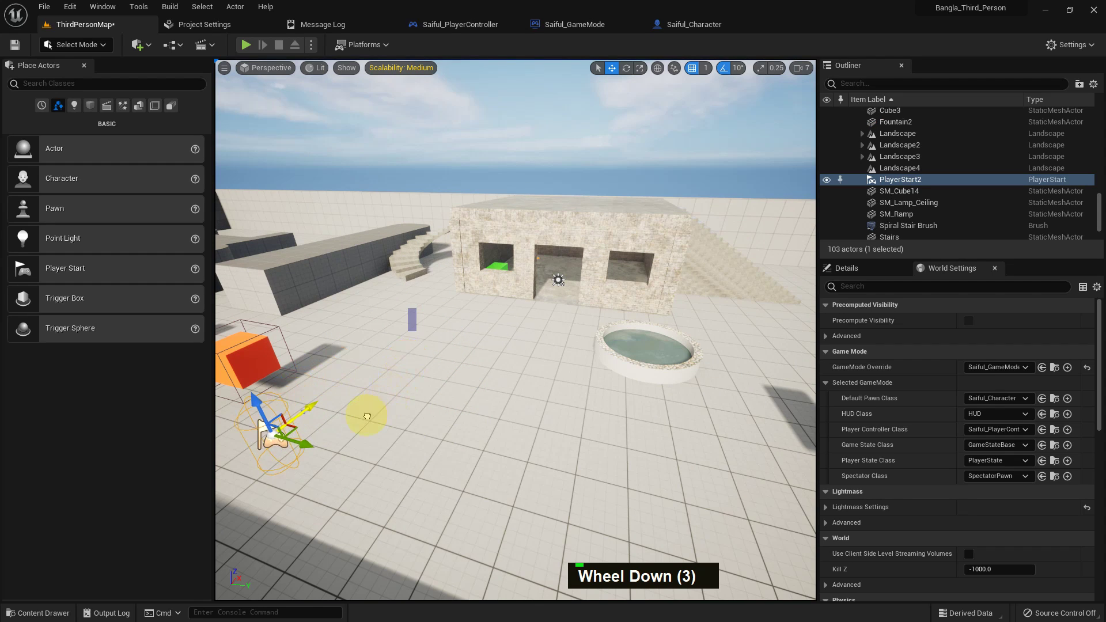
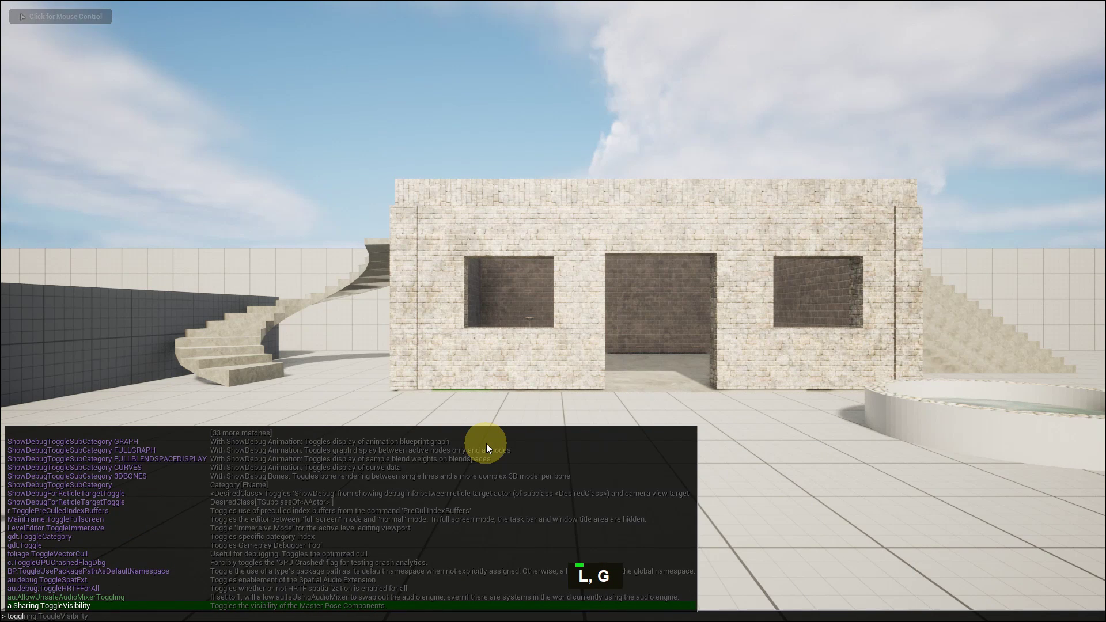
- Run ToggleDebugCamera from the play-mode console to enable the free debug camera
{"action": "key", "text": "e"}
{"action": "key", "text": "space"}
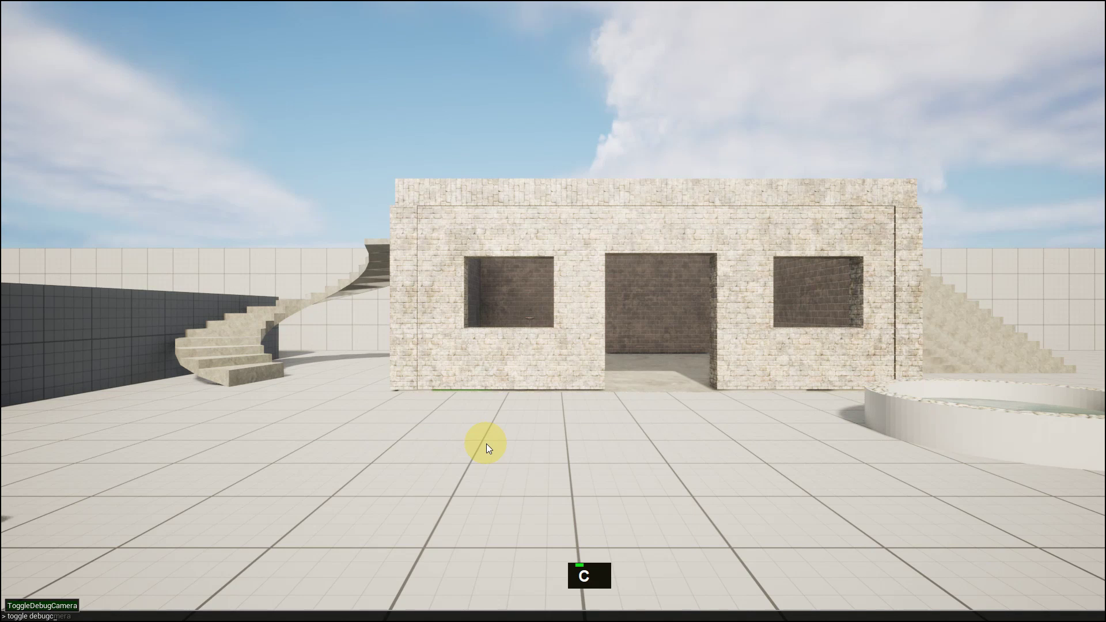
{"action": "key", "text": "Up"}
{"action": "key", "text": "Return"}
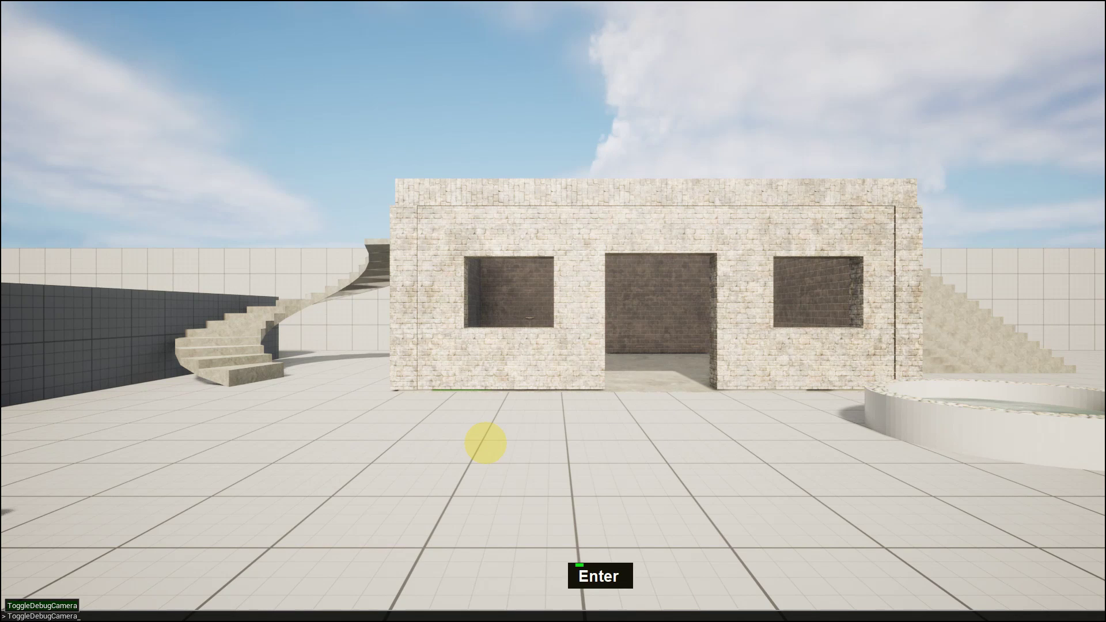
{"action": "key", "text": "s"}
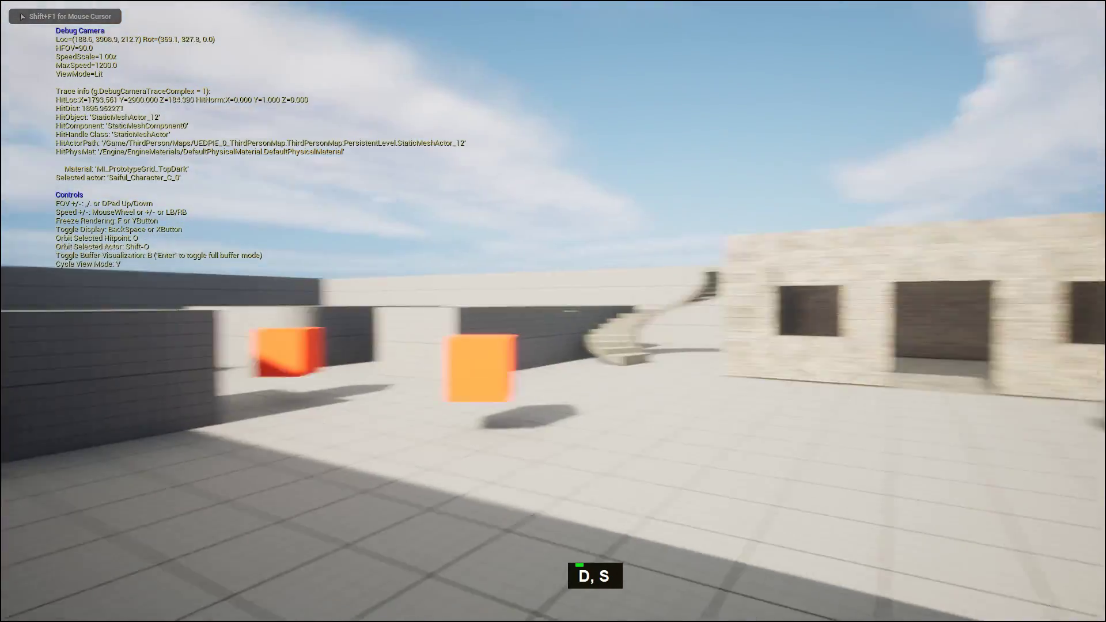
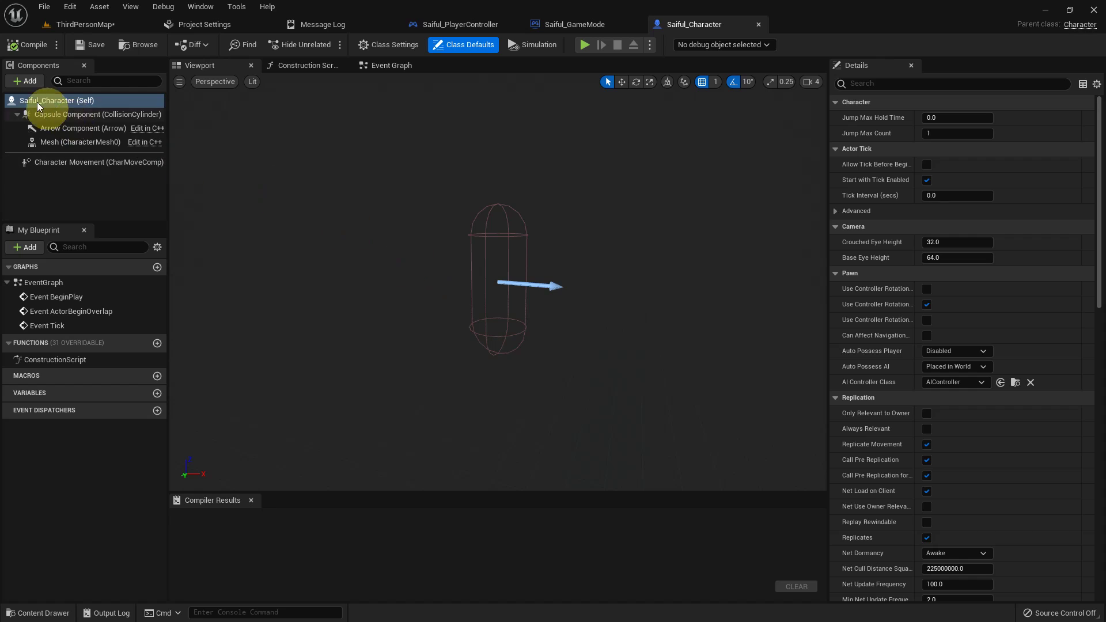
- Add a Camera component to Saiful_Character and set its Location Z to 60
{"action": "double_click", "coordinate": [32, 87]}
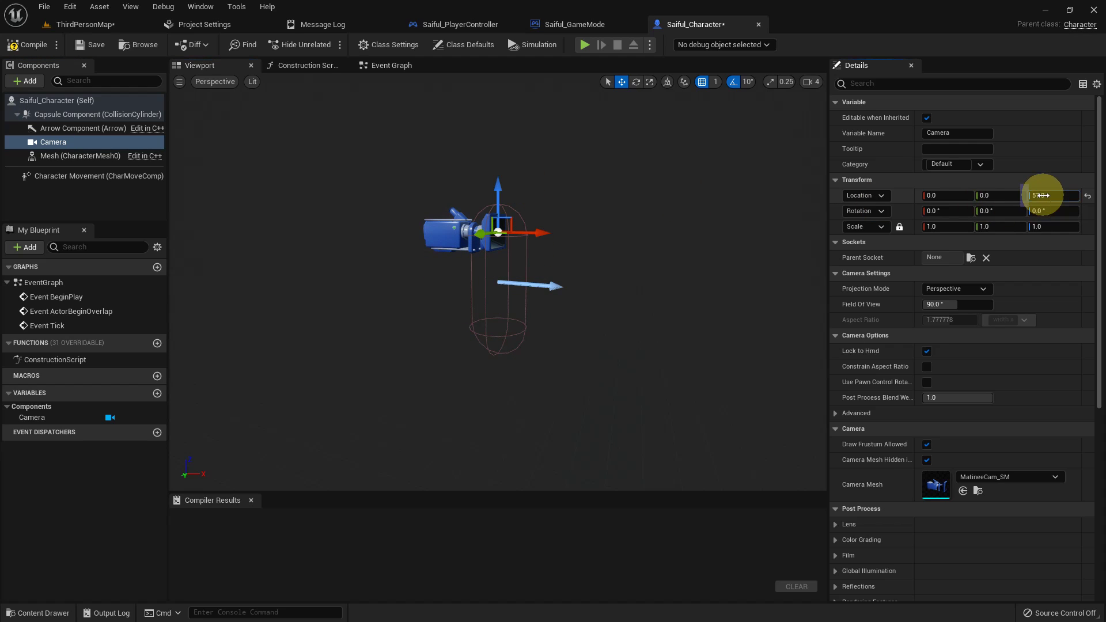
{"action": "key", "text": "6"}
{"action": "key", "text": "0"}
{"action": "type", "text": "[ 0 ], [ 6 ]"}
{"action": "key", "text": "Return"}
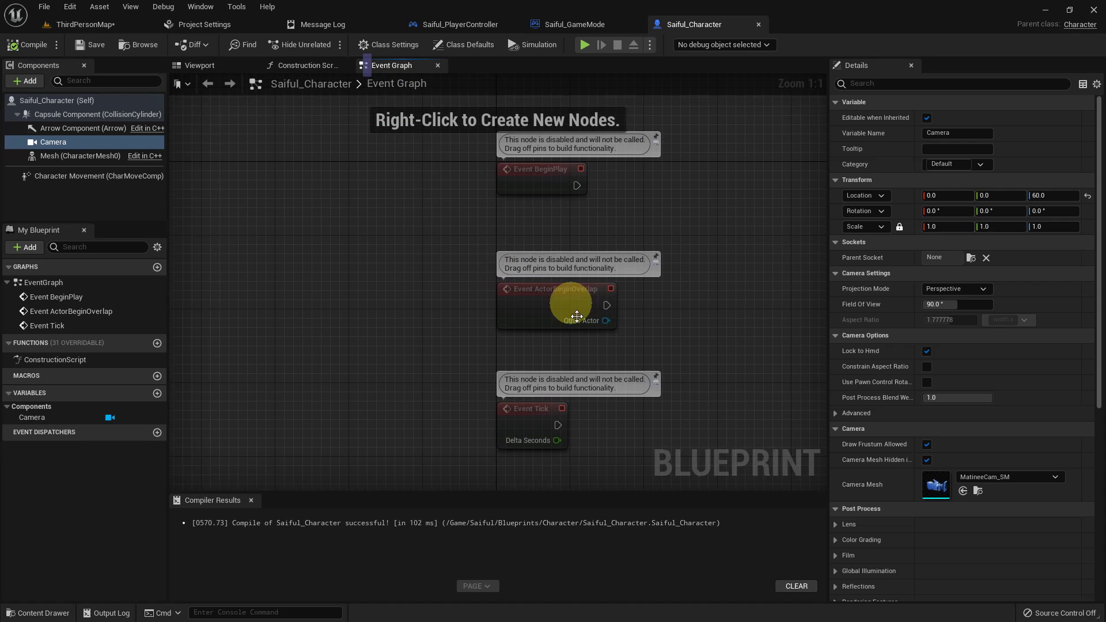
- Delete the three default event nodes from the Event Graph
{"action": "right_click", "coordinate": [473, 314]}
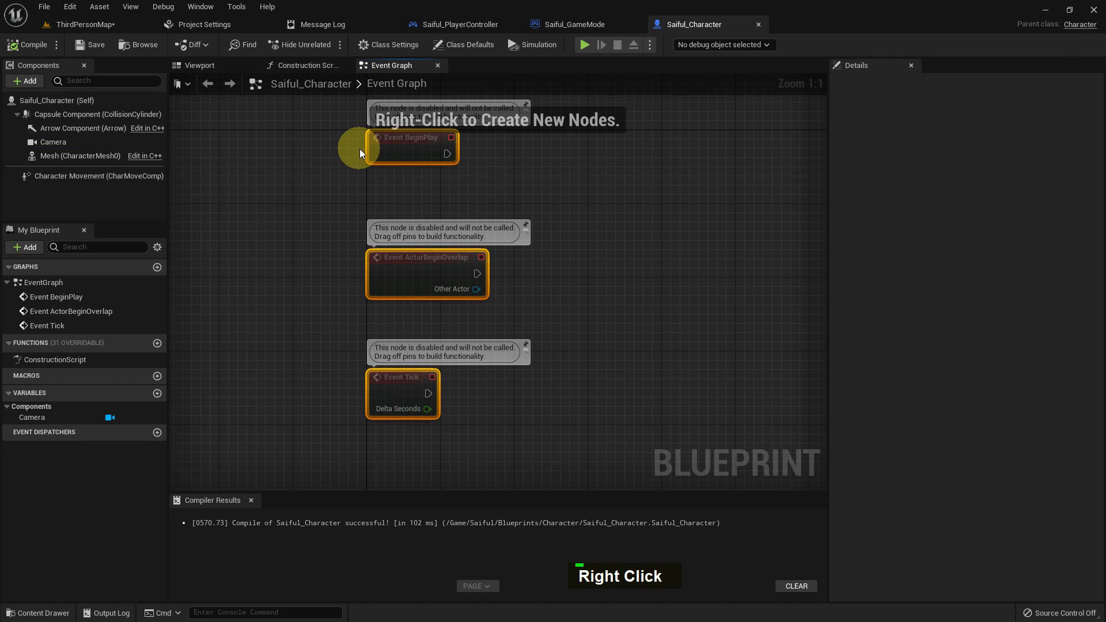
{"action": "key", "text": "Delete"}
{"action": "right_click", "coordinate": [505, 252]}
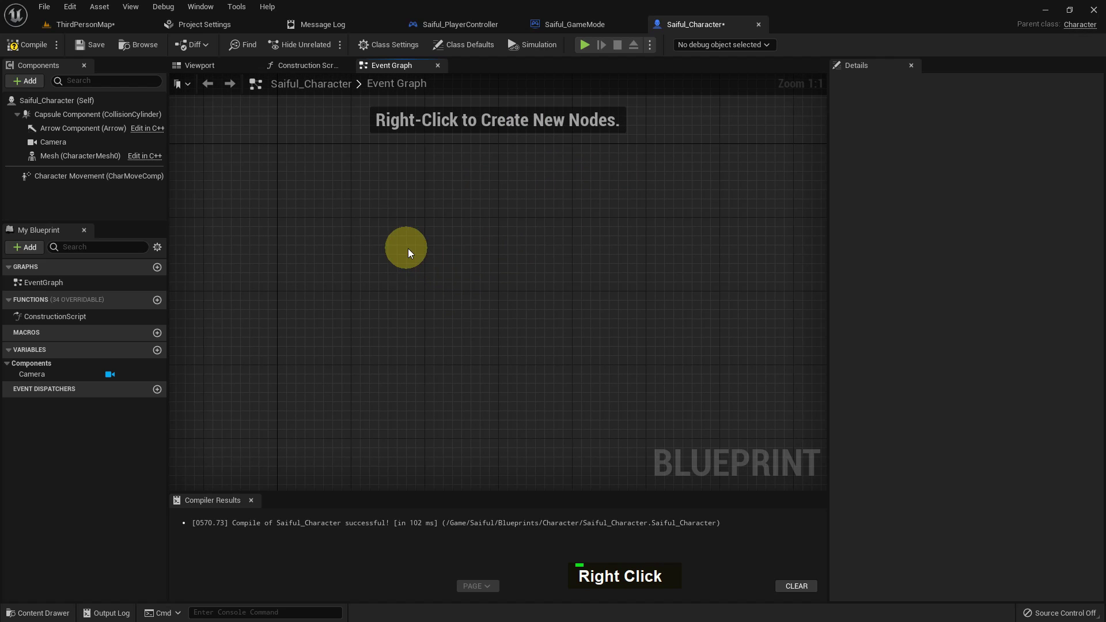
{"action": "right_click", "coordinate": [412, 253]}
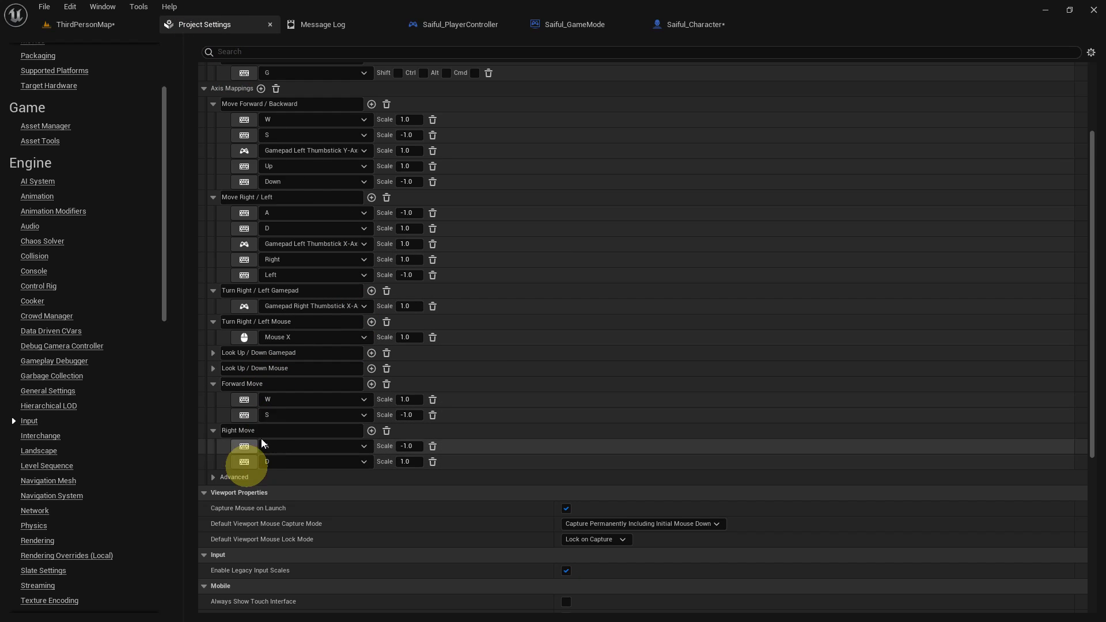
- Add an InputAxis Forward Move event node to the graph
{"action": "right_click", "coordinate": [386, 326]}
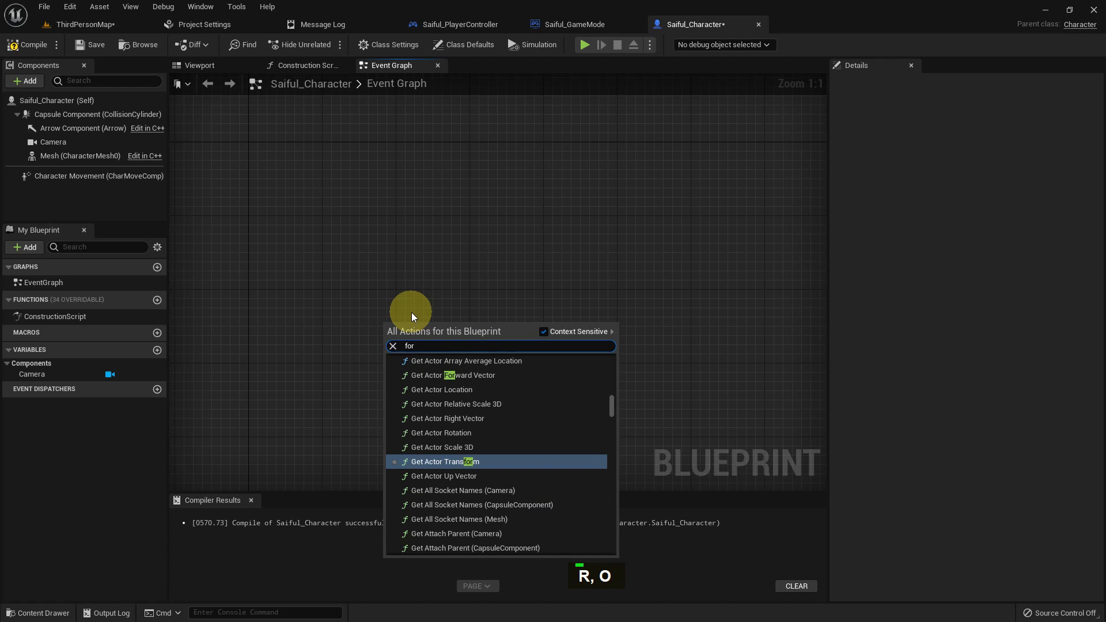
{"action": "key", "text": "space"}
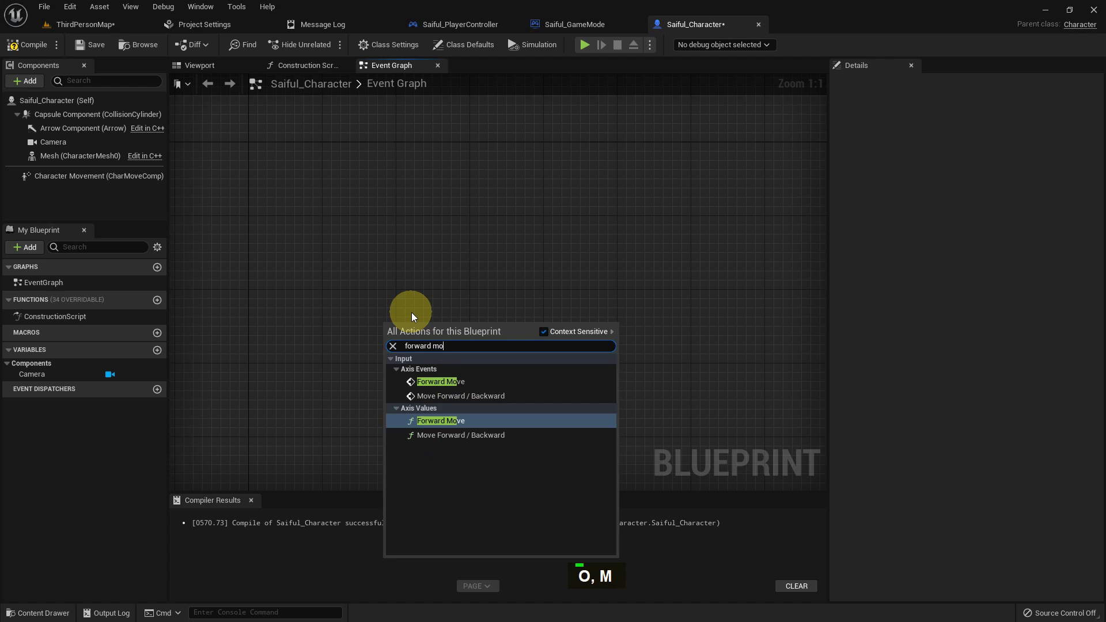
{"action": "key", "text": "Up"}
{"action": "key", "text": "Up"}
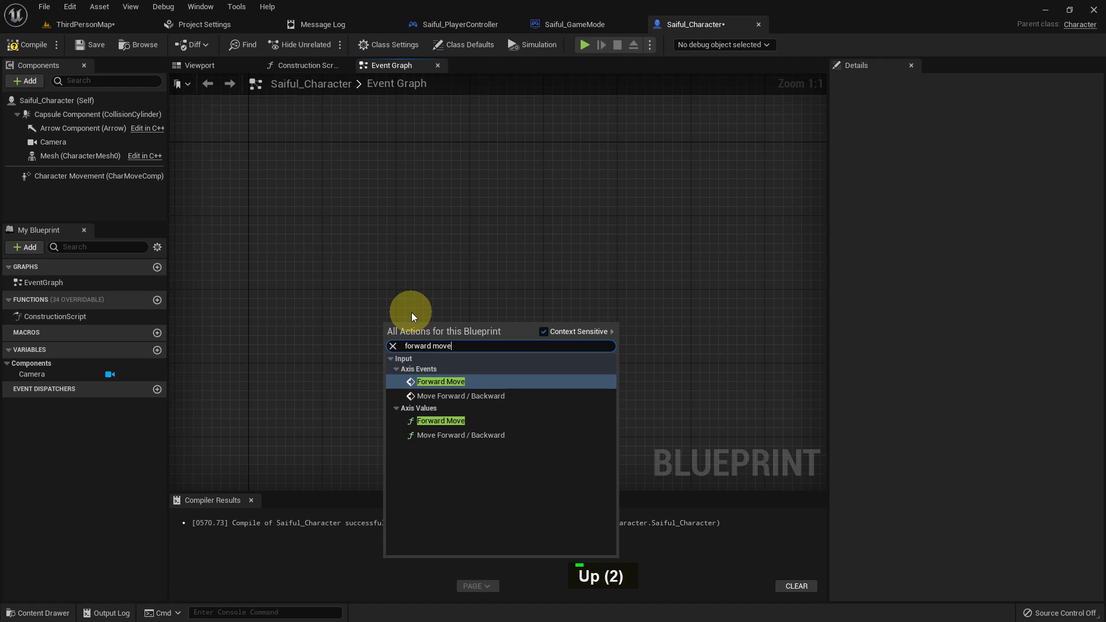
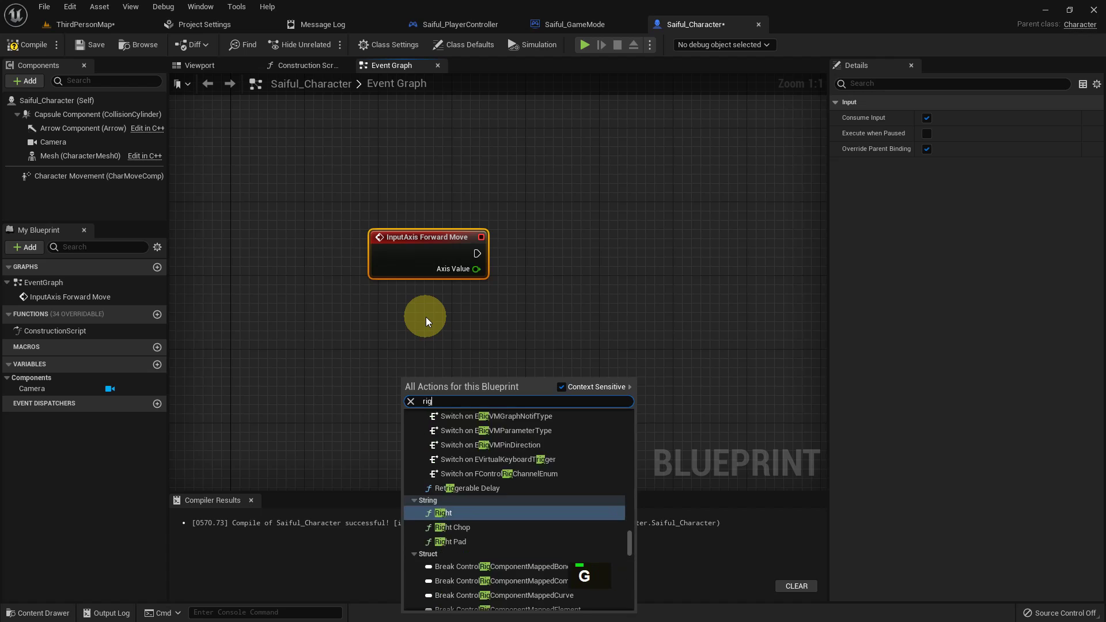
- Add an InputAxis Right Move event node to the graph
{"action": "key", "text": "space"}
{"action": "key", "text": "Up"}
{"action": "key", "text": "Up"}
{"action": "key", "text": "Up"}
{"action": "key", "text": "Down"}
{"action": "key", "text": "Return"}
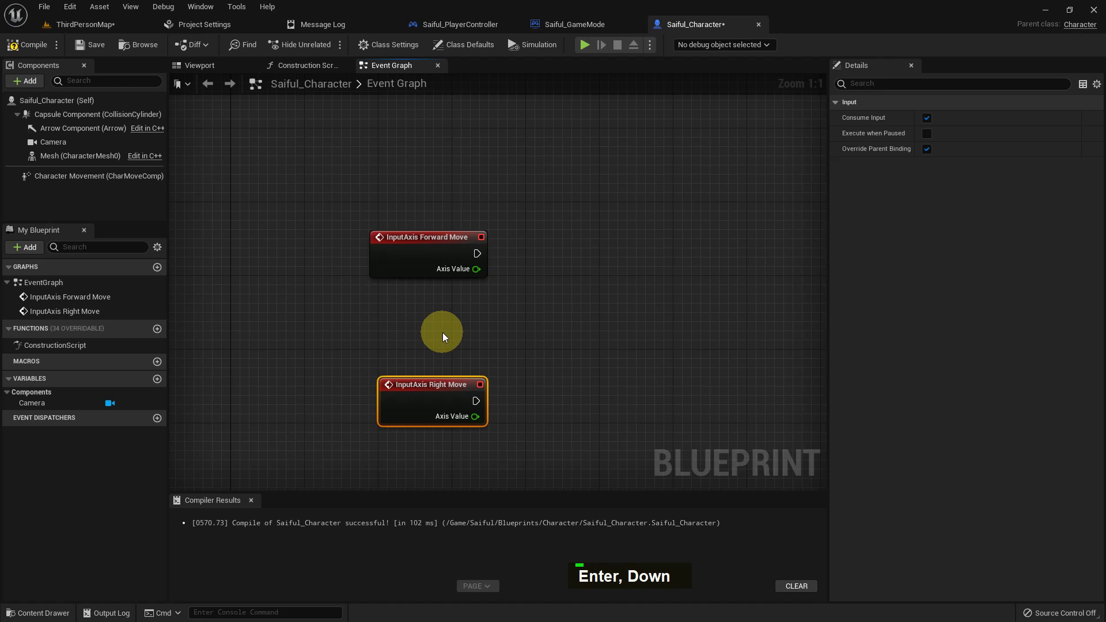
- Add a Get Control Rotation node to the graph
{"action": "right_click", "coordinate": [446, 336]}
{"action": "type", "text": "T, E"}
{"action": "key", "text": "t"}
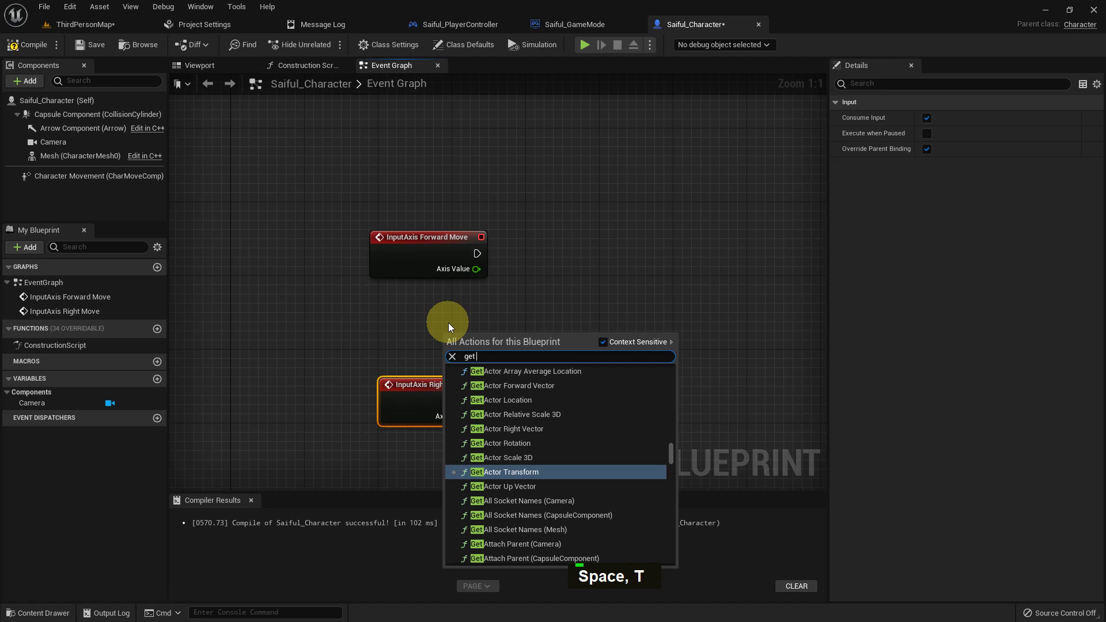
{"action": "key", "text": "space"}
{"action": "key", "text": "Return"}
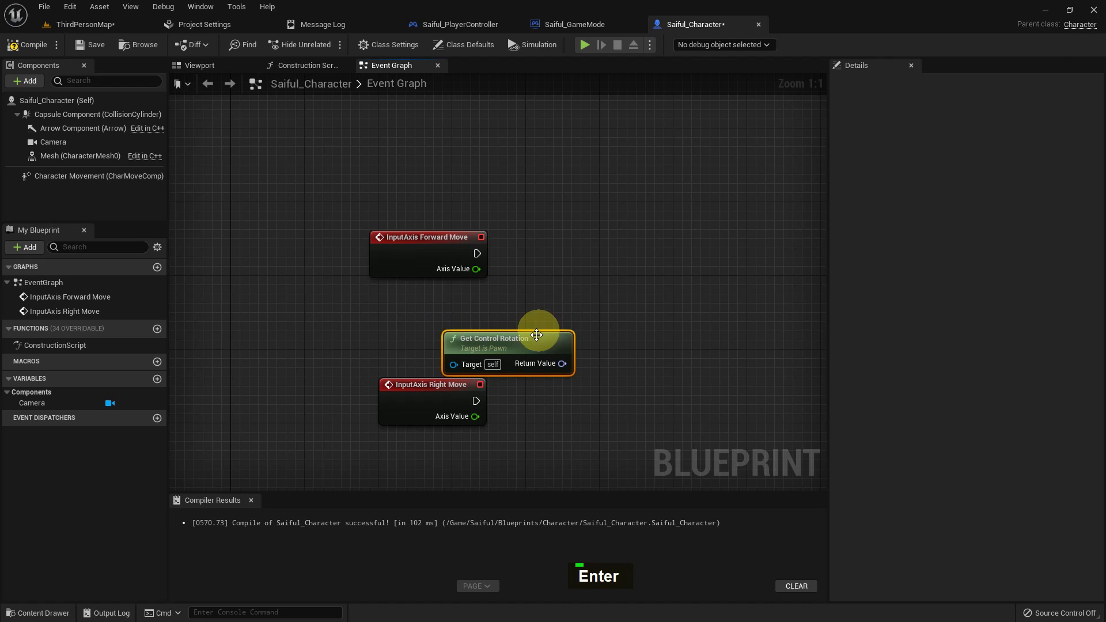
- Add an Add Movement Input node for the Forward Move axis
{"action": "key", "text": "a"}
{"action": "key", "text": "d"}
{"action": "key", "text": "d"}
{"action": "key", "text": "space"}
{"action": "key", "text": "Return"}
- Duplicate Add Movement Input for Right Move and wire both axis events' exec and Axis Value pins
{"action": "right_click", "coordinate": [538, 308]}
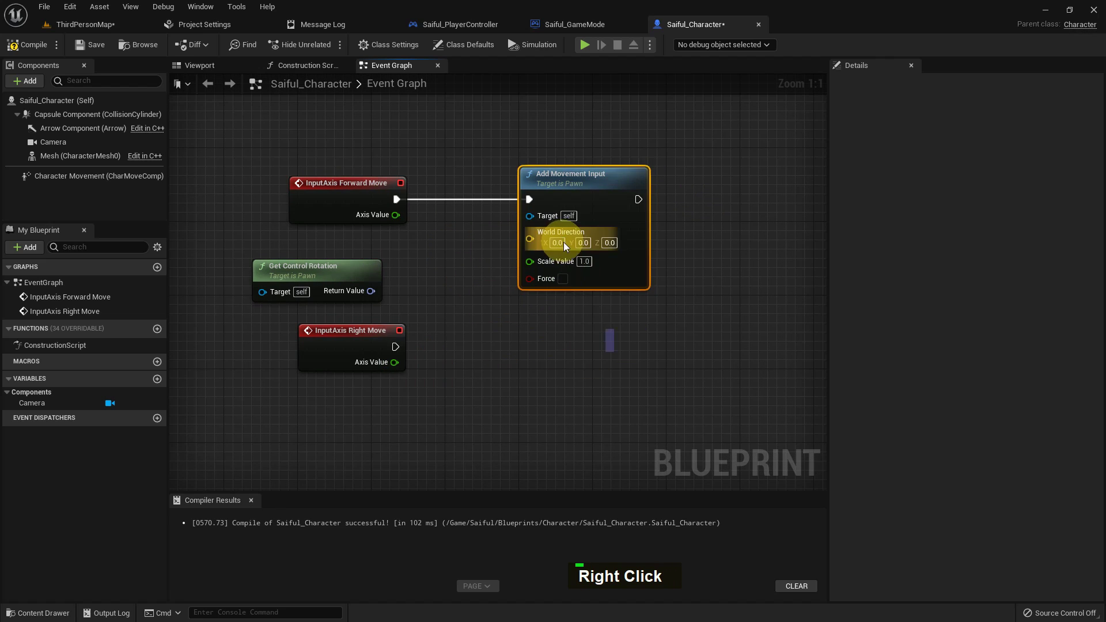
{"action": "key", "text": "ctrl+c"}
{"action": "key", "text": "ctrl+v"}
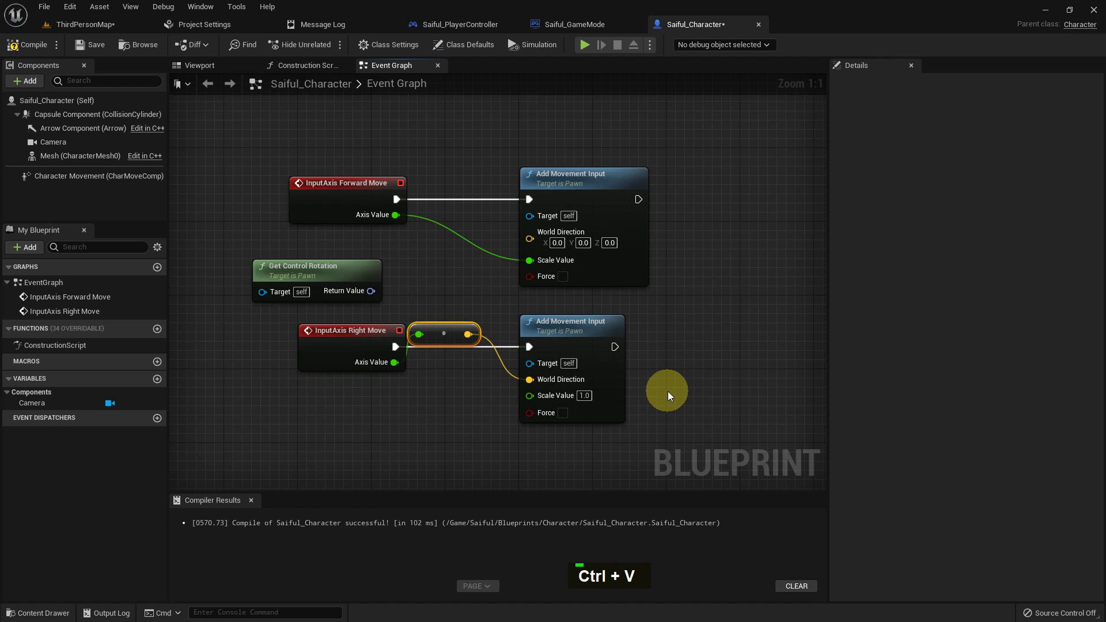
{"action": "key", "text": "ctrl+z"}
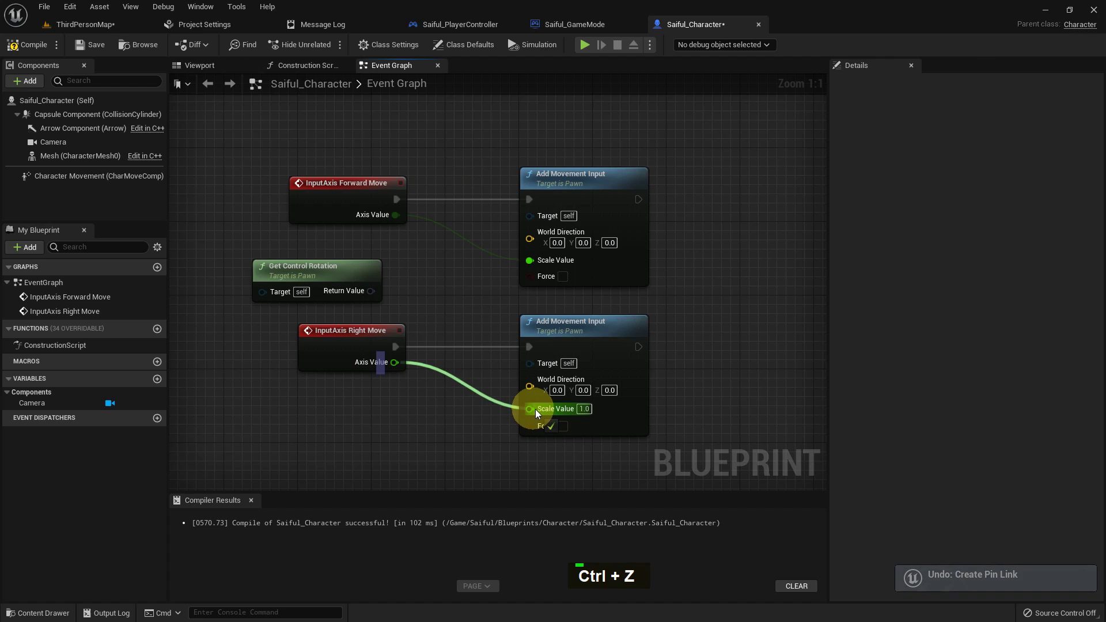
{"action": "key", "text": "Right"}
{"action": "key", "text": "Right"}
- Add Get Forward Vector and Get Right Vector nodes from the control rotation in the movement graph
{"action": "key", "text": "Right"}
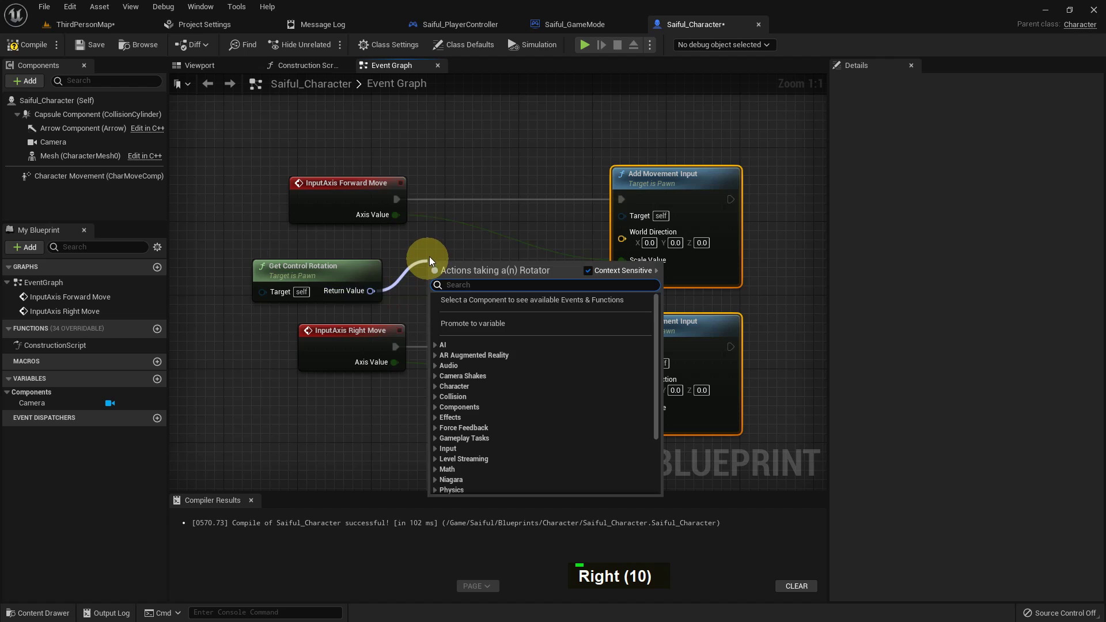
{"action": "key", "text": "space"}
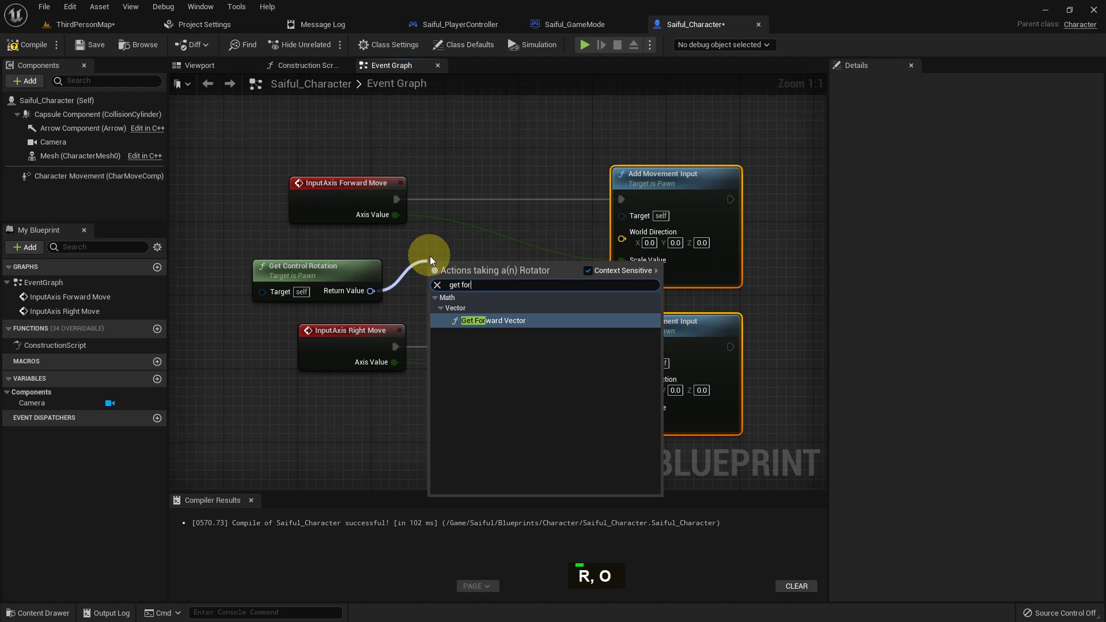
{"action": "key", "text": "Return"}
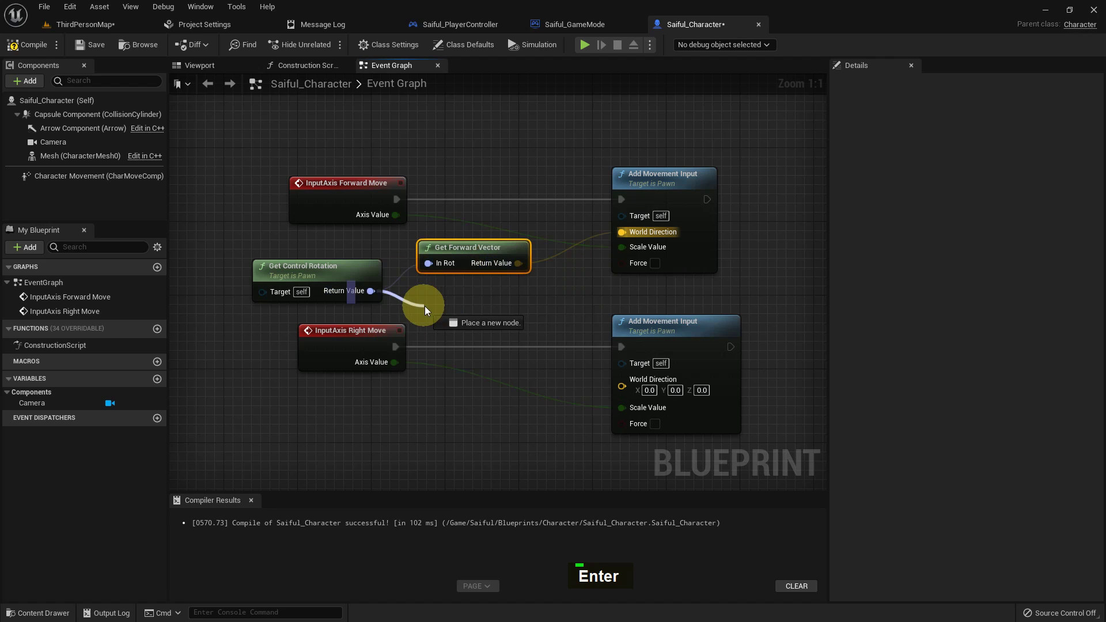
{"action": "key", "text": "space"}
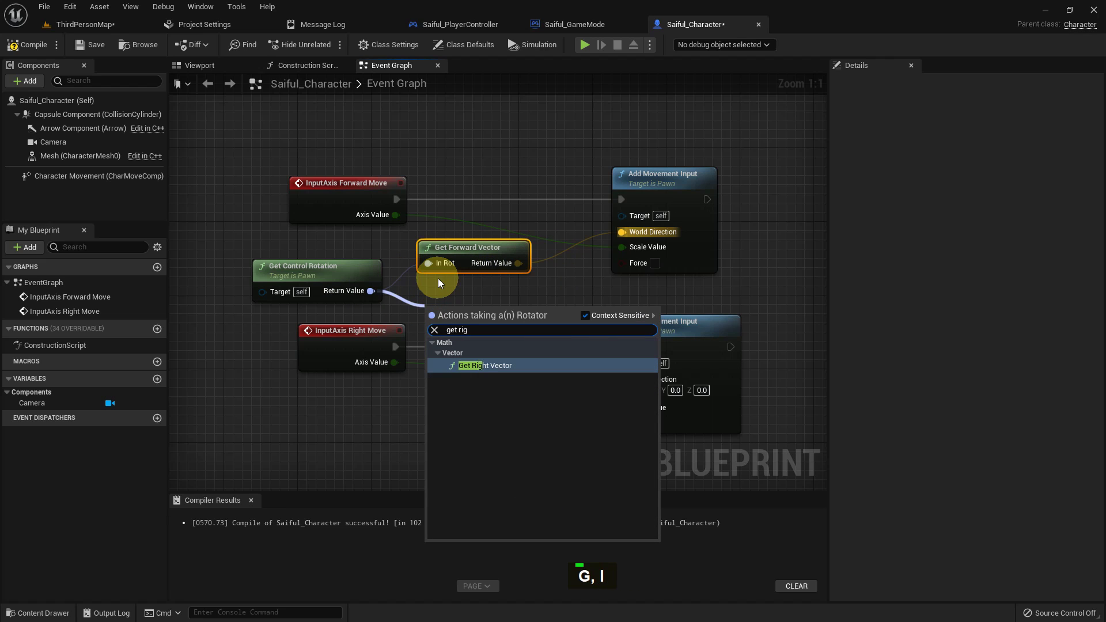
{"action": "key", "text": "Return"}
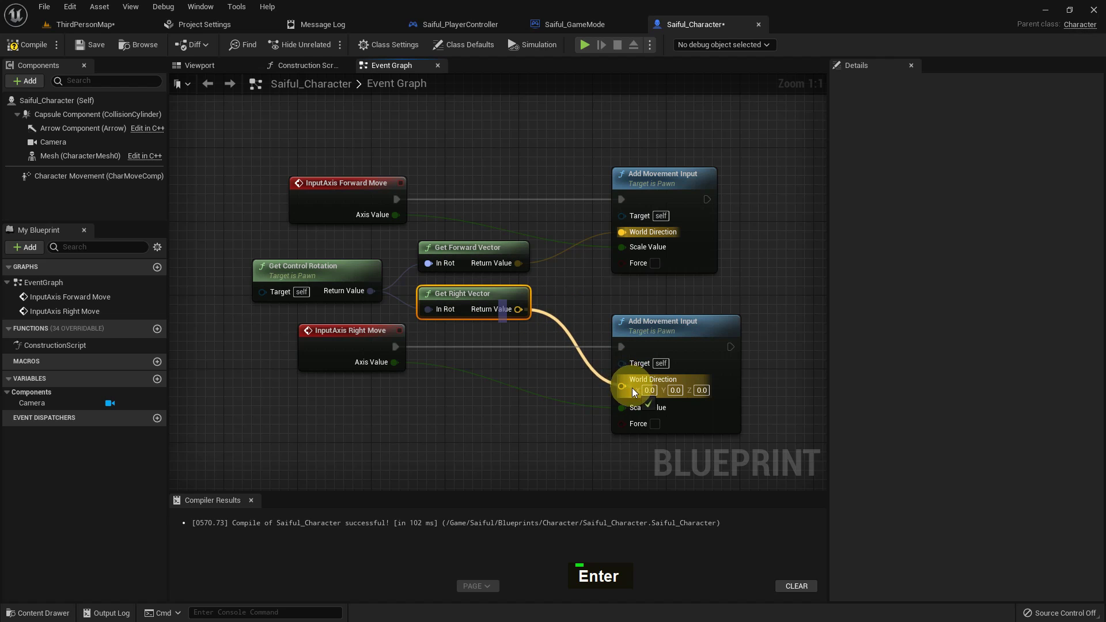
{"action": "scroll", "scroll_direction": "down", "scroll_amount": 3}
{"action": "right_click", "coordinate": [756, 303]}
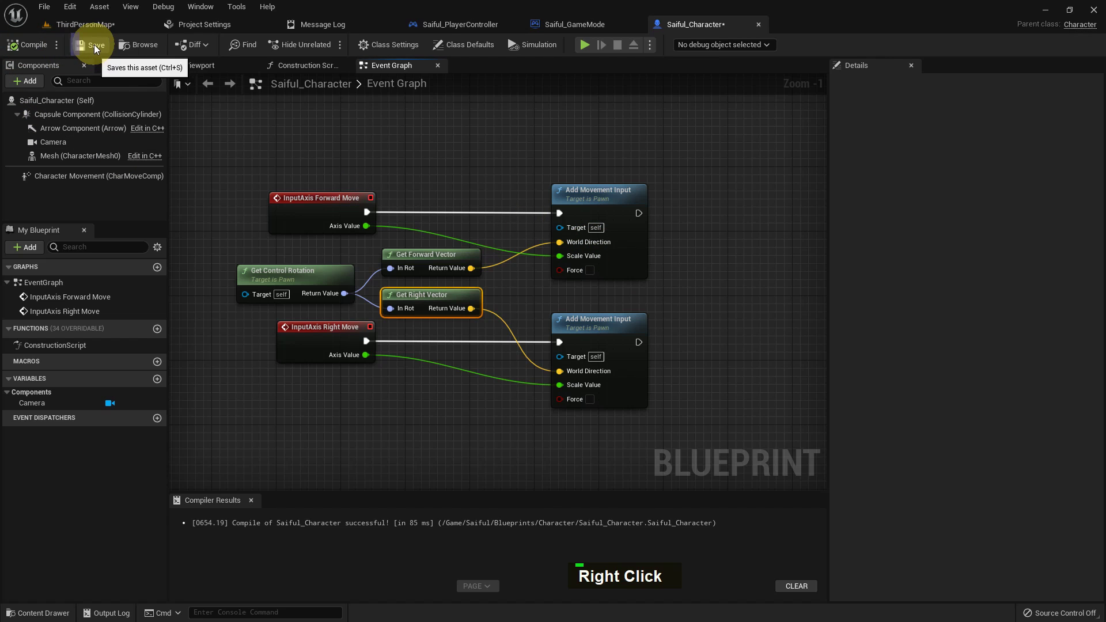
{"action": "right_click", "coordinate": [419, 189]}
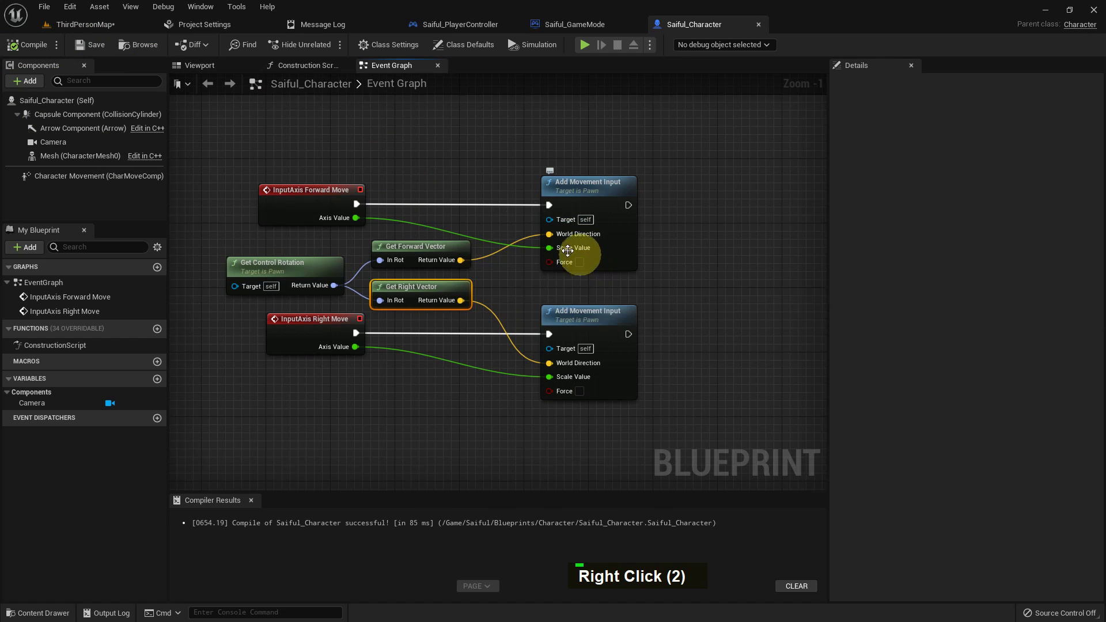
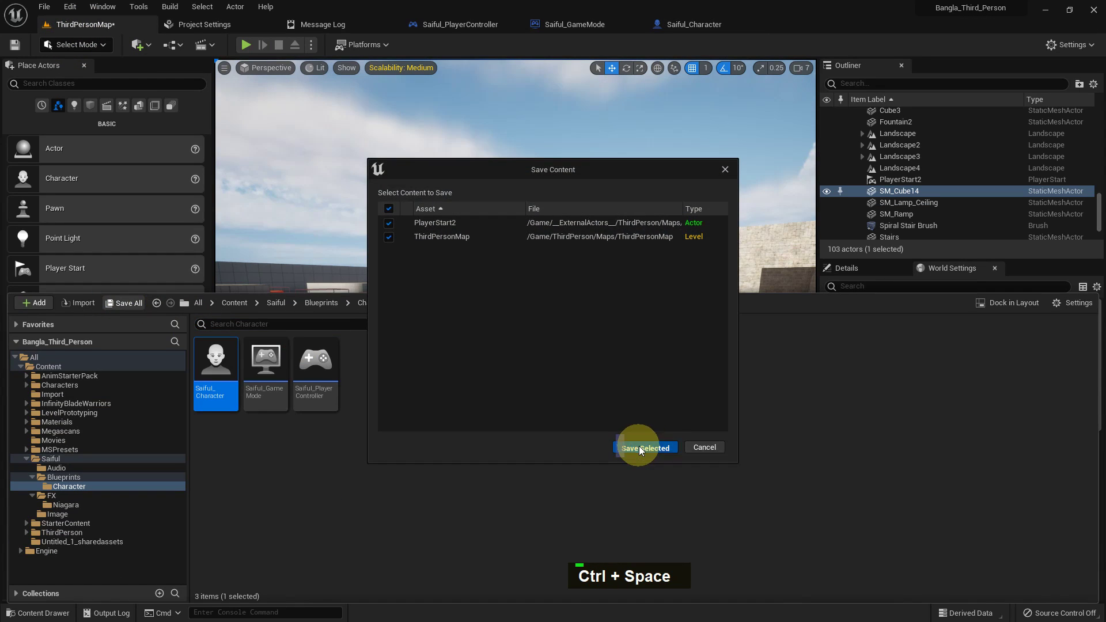
- Save the checked level content and start playing the level in the editor
{"action": "middle_click", "coordinate": [596, 290]}
{"action": "middle_click", "coordinate": [601, 251]}
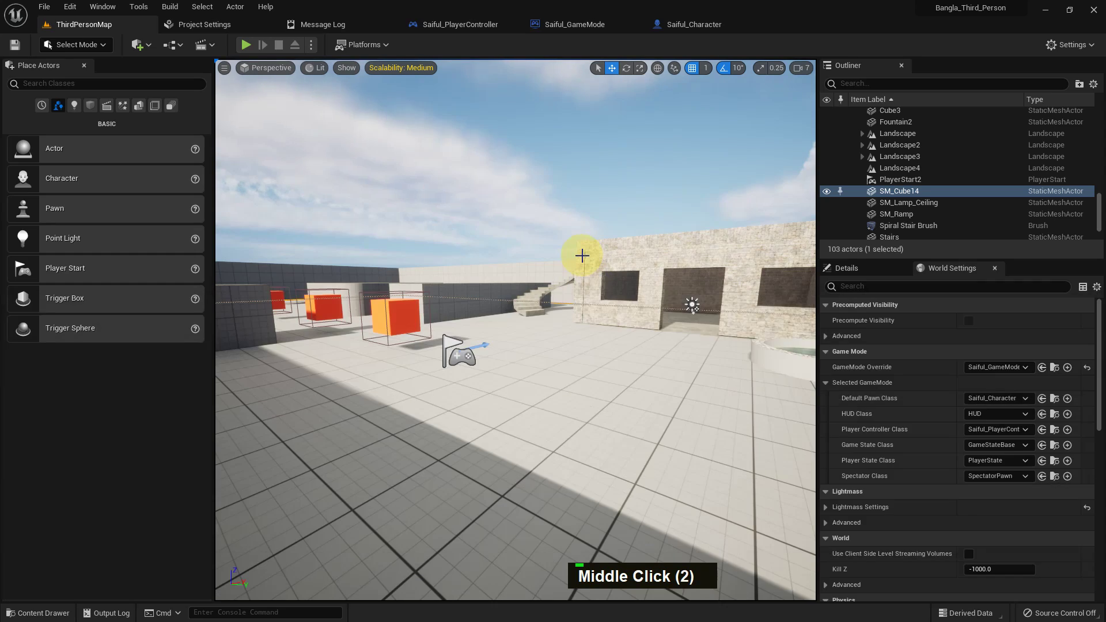
{"action": "middle_click", "coordinate": [581, 253]}
- Walk the character around the level with WASD, then stop play and return to the editor
{"action": "key", "text": "F11"}
{"action": "key", "text": "alt+p"}
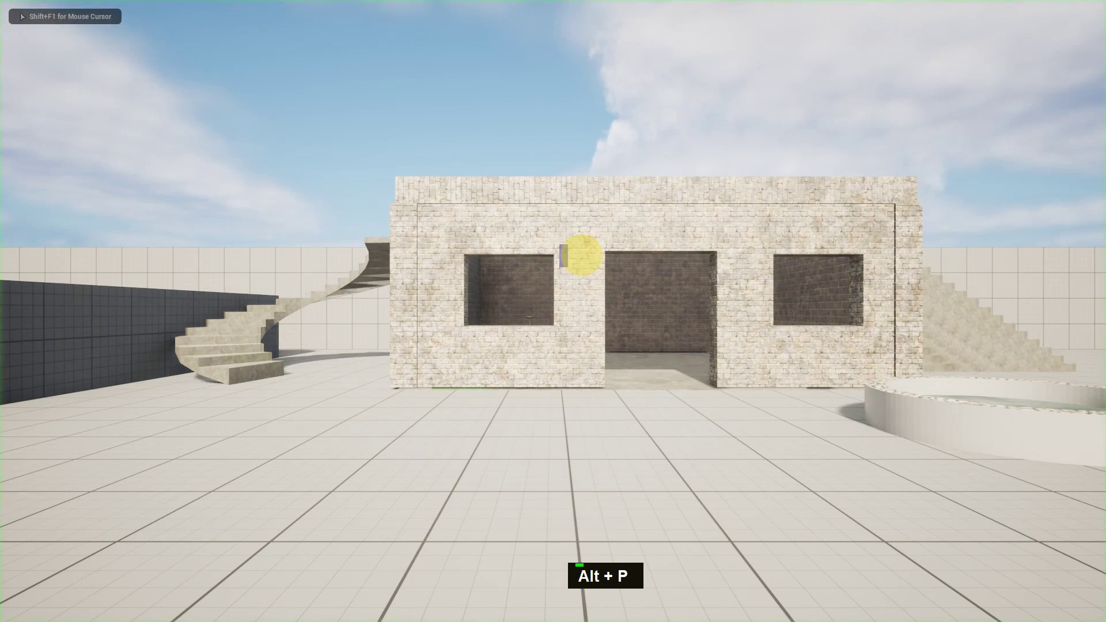
{"action": "key", "text": "w"}
{"action": "key", "text": "s"}
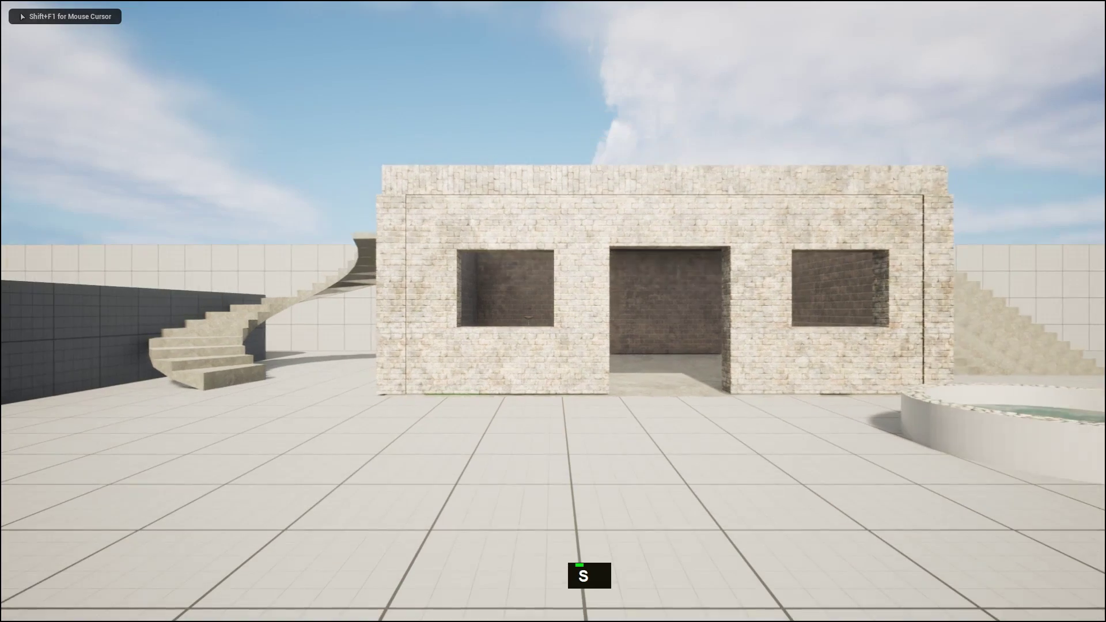
{"action": "key", "text": "a"}
{"action": "key", "text": "a"}
{"action": "key", "text": "s"}
{"action": "key", "text": "a"}
{"action": "key", "text": "w"}
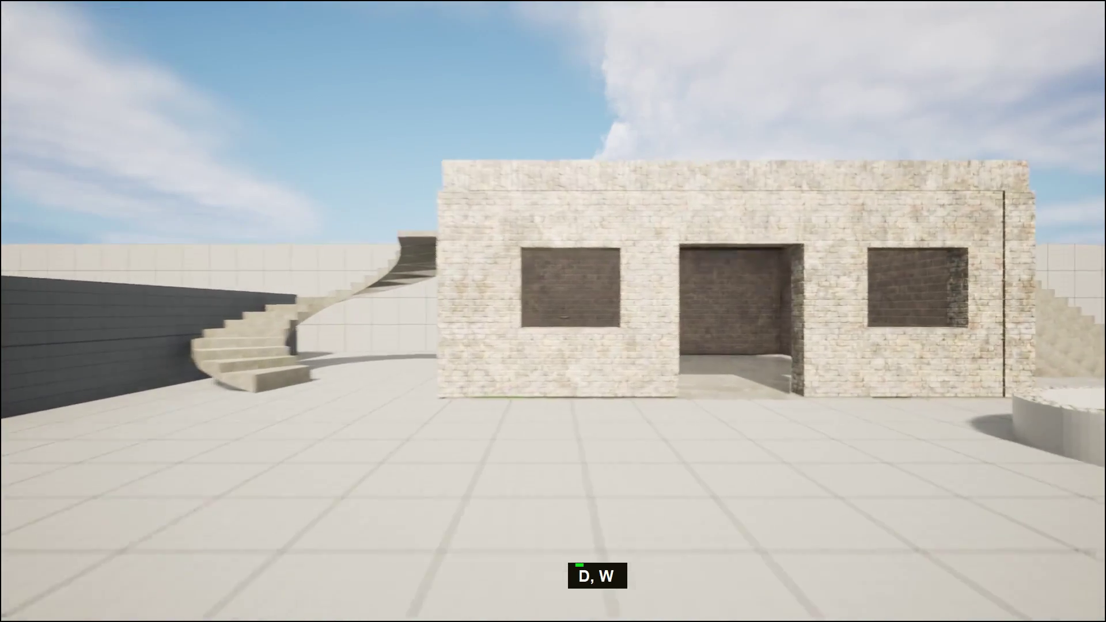
{"action": "key", "text": "d"}
{"action": "key", "text": "a"}
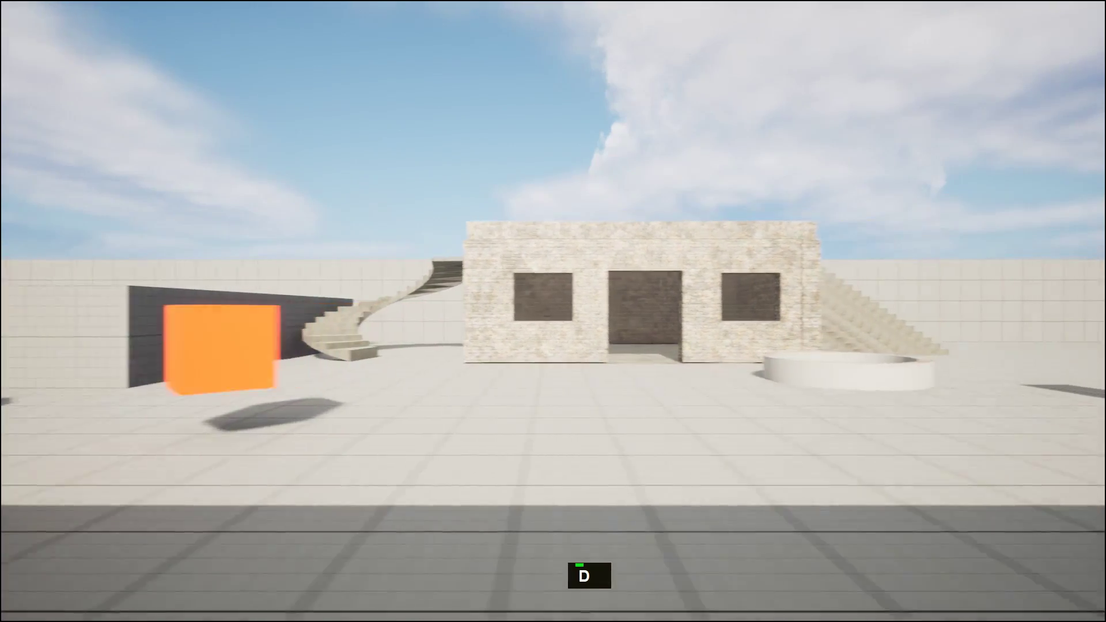
{"action": "key", "text": "d"}
{"action": "key", "text": "d"}
{"action": "key", "text": "d"}
{"action": "key", "text": "d"}
{"action": "key", "text": "w"}
{"action": "key", "text": "a"}
{"action": "key", "text": "a"}
{"action": "key", "text": "a"}
{"action": "key", "text": "d"}
{"action": "key", "text": "s"}
{"action": "key", "text": "a"}
{"action": "key", "text": "w"}
{"action": "key", "text": "w"}
{"action": "key", "text": "d"}
{"action": "key", "text": "d"}
{"action": "key", "text": "a"}
{"action": "key", "text": "w"}
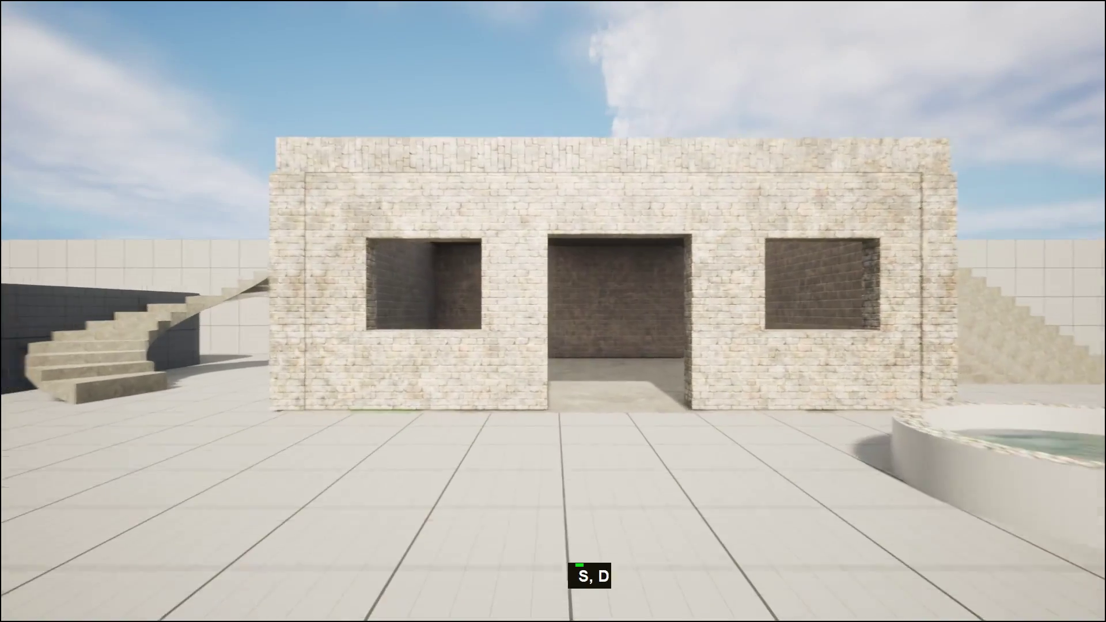
{"action": "key", "text": "s"}
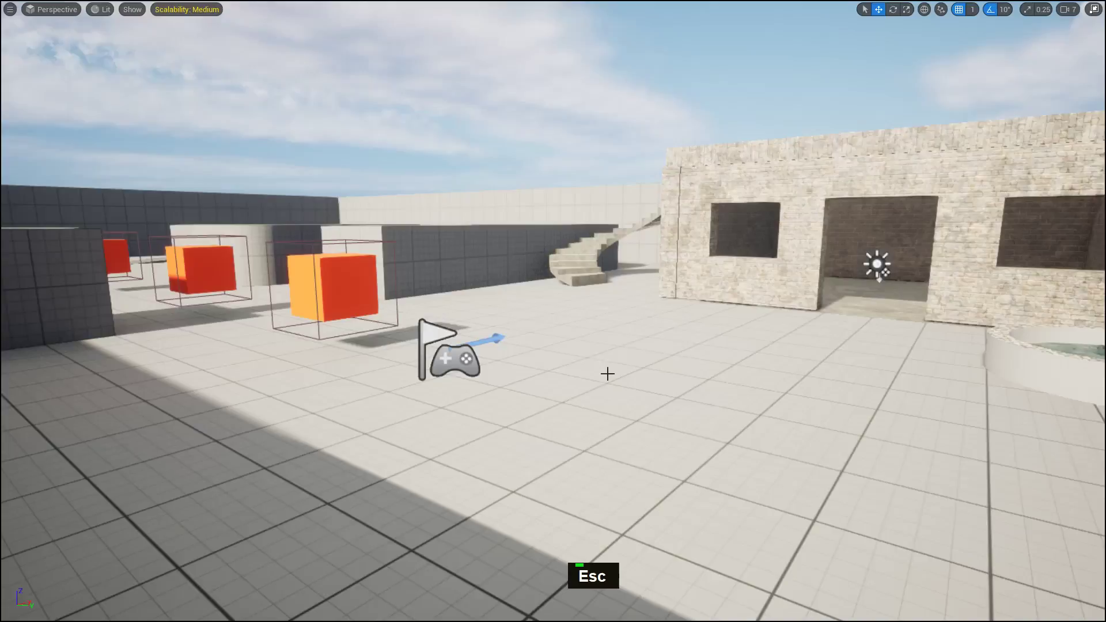
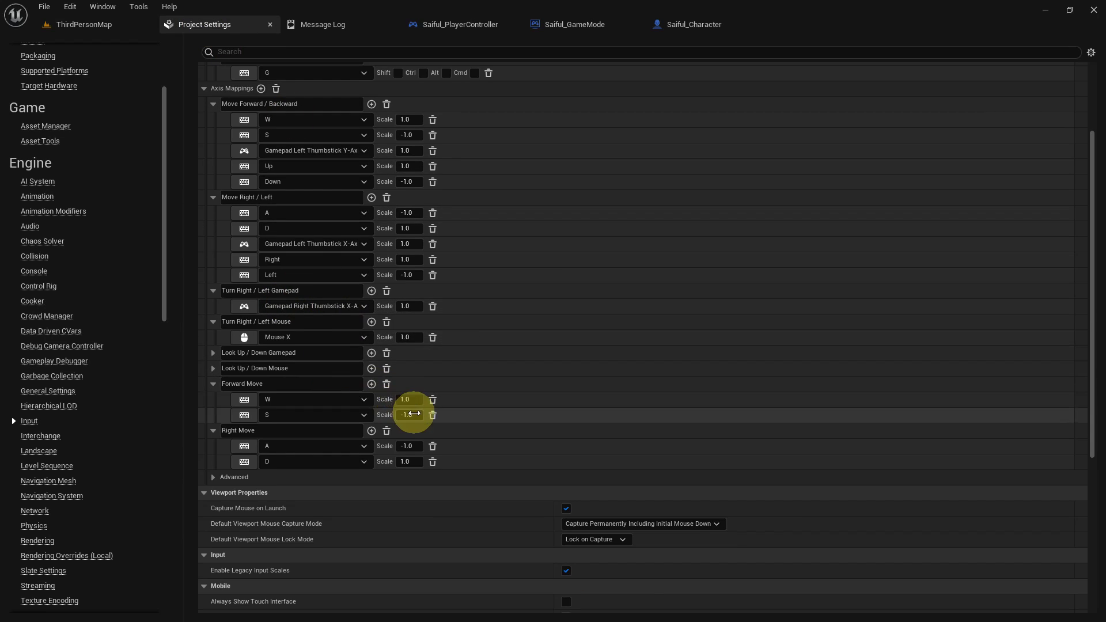
- Add a new axis mapping in Project Settings > Input and name it Turn
{"action": "key", "text": "alt+F9"}
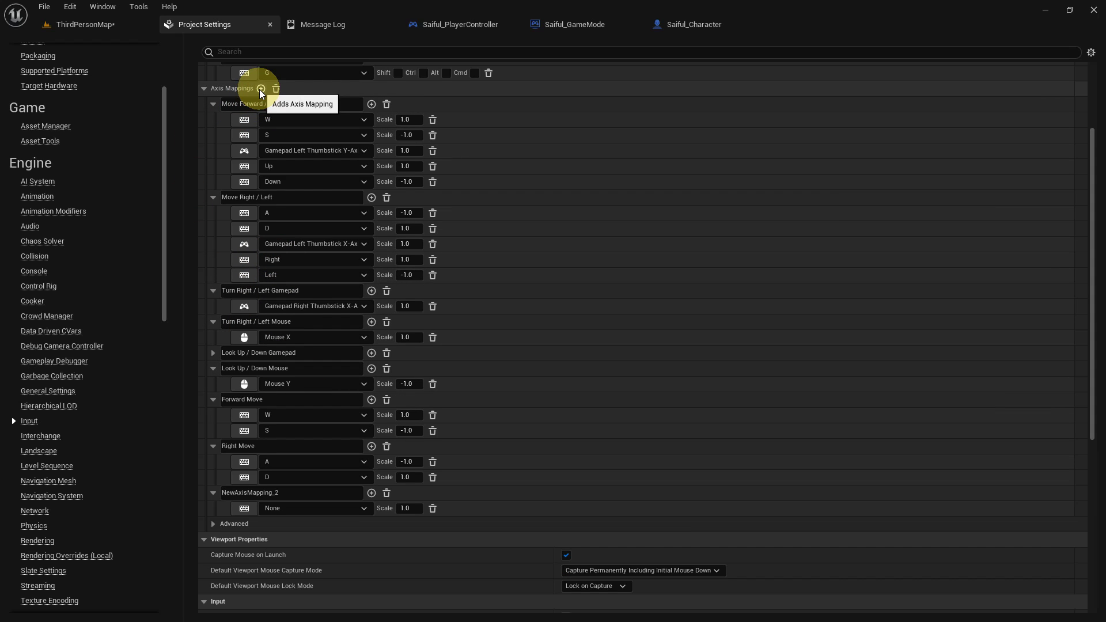
{"action": "scroll", "scroll_direction": "down", "scroll_amount": 3}
{"action": "key", "text": "shift+t"}
{"action": "key", "text": "u"}
{"action": "key", "text": "n"}
{"action": "key", "text": "Return"}
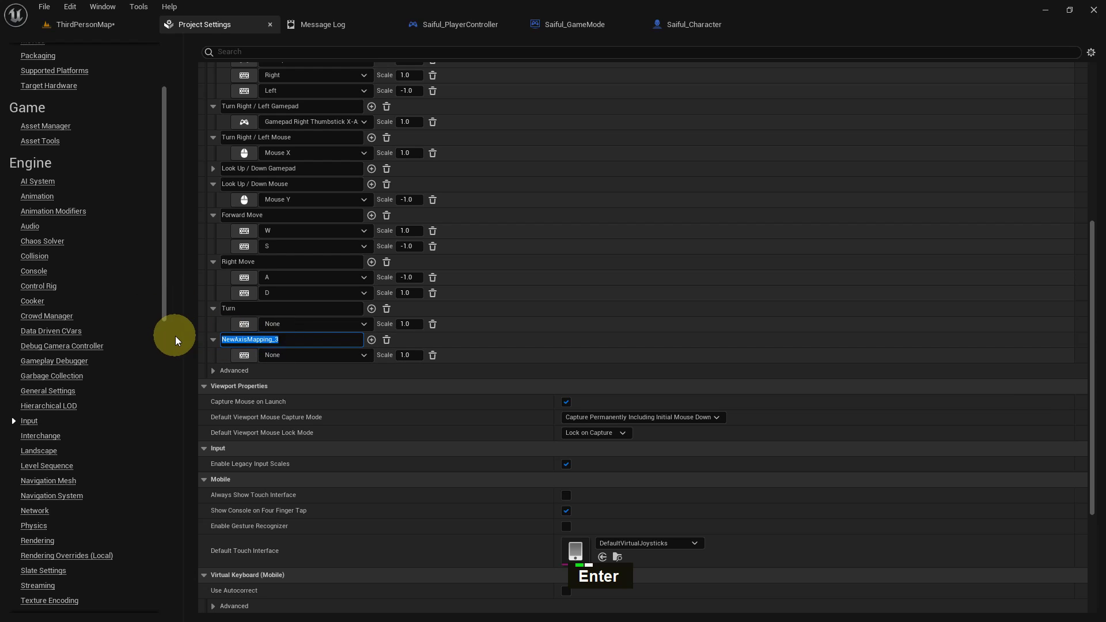
- Add a second axis mapping and name it Loop Up
{"action": "key", "text": "shift+l"}
{"action": "key", "text": "o"}
{"action": "key", "text": "p"}
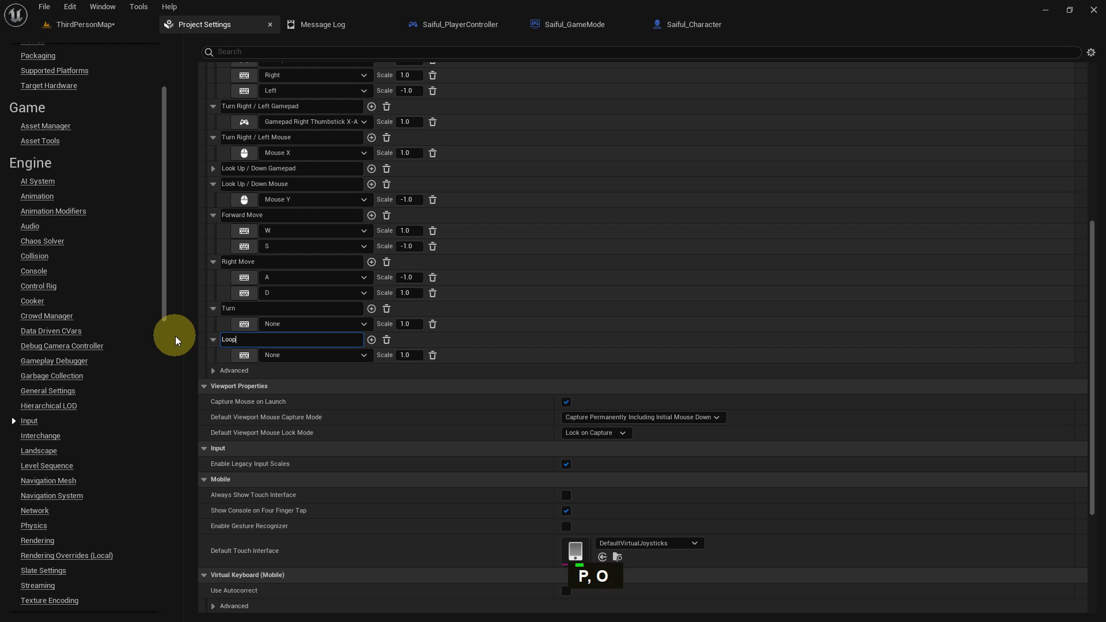
{"action": "key", "text": "u"}
{"action": "key", "text": "p"}
{"action": "key", "text": "Return"}
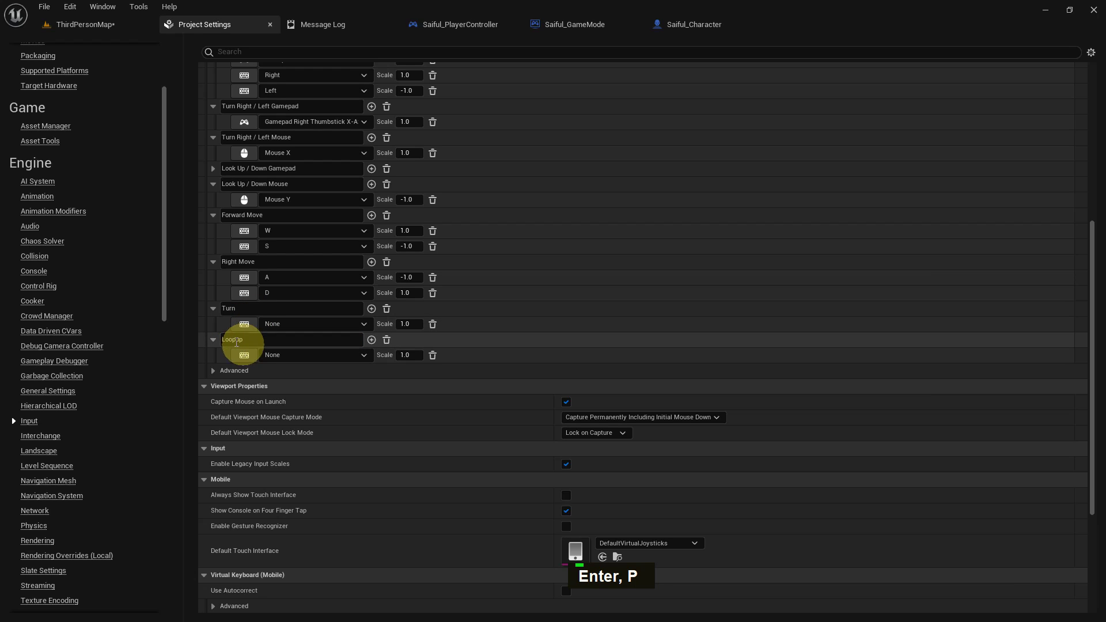
- Bind Mouse X to Turn and Mouse Y to Loop Up with scale -1.0
{"action": "key", "text": "space"}
{"action": "key", "text": "Right"}
{"action": "key", "text": "BackSpace"}
{"action": "key", "text": "shift+u"}
{"action": "key", "text": "Return"}
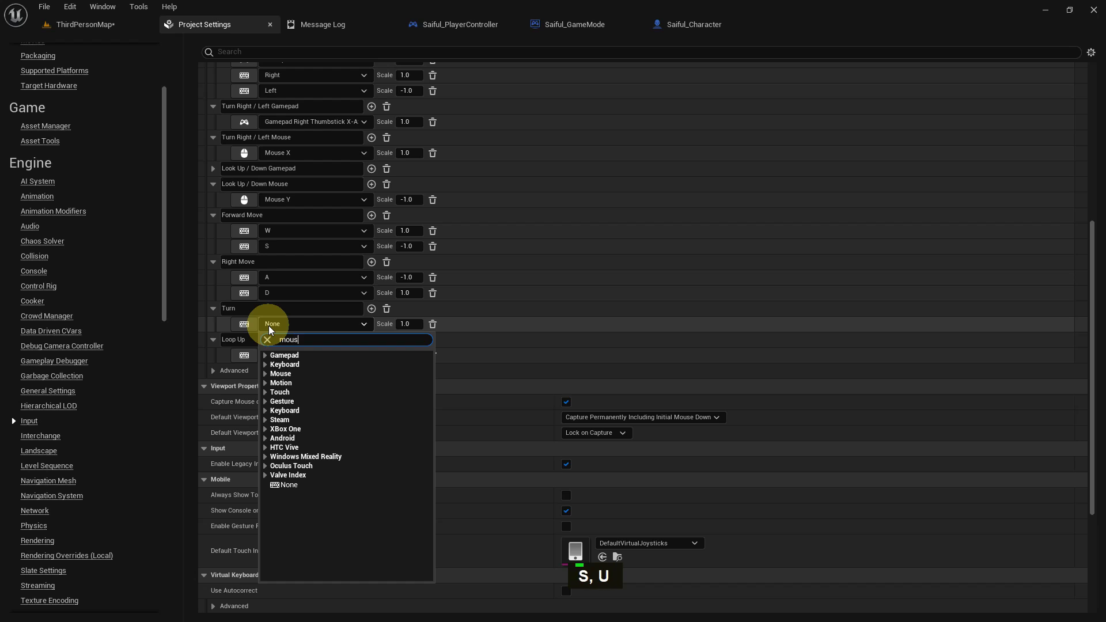
{"action": "key", "text": "space"}
{"action": "key", "text": "x"}
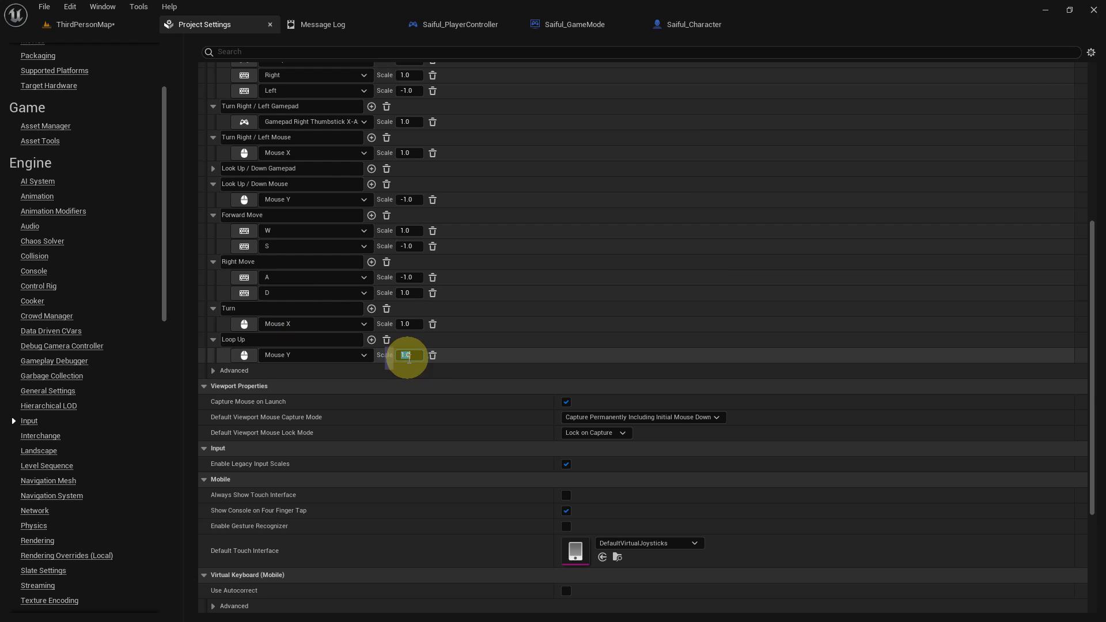
{"action": "key", "text": "Left"}
{"action": "key", "text": "-"}
{"action": "key", "text": "Return"}
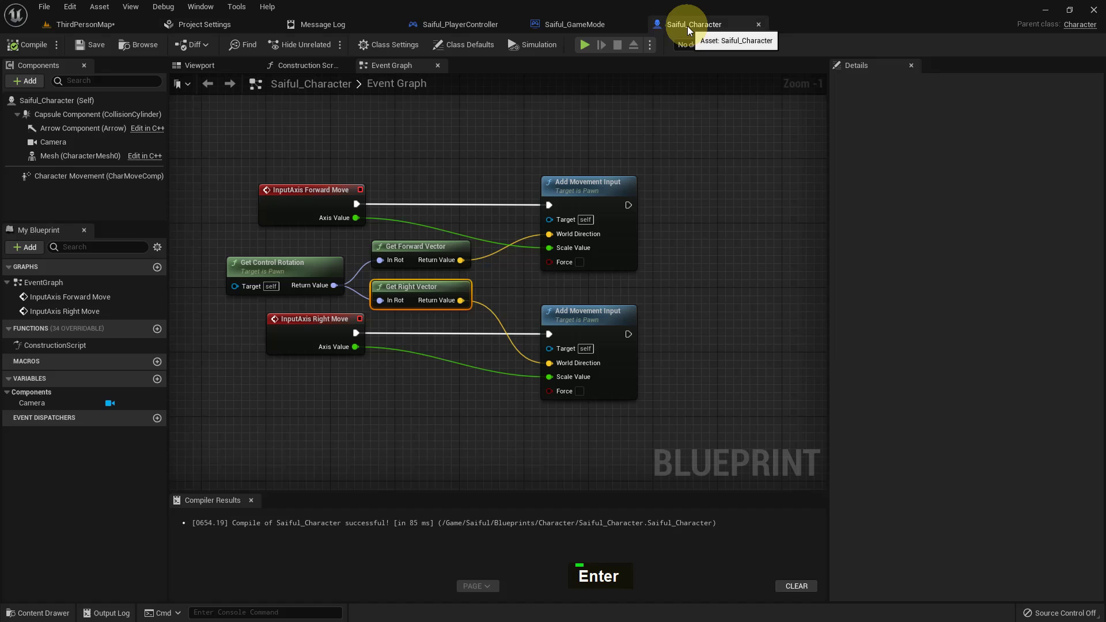
- Add an InputAxis Turn event node in empty space of the character graph
{"action": "right_click", "coordinate": [418, 372]}
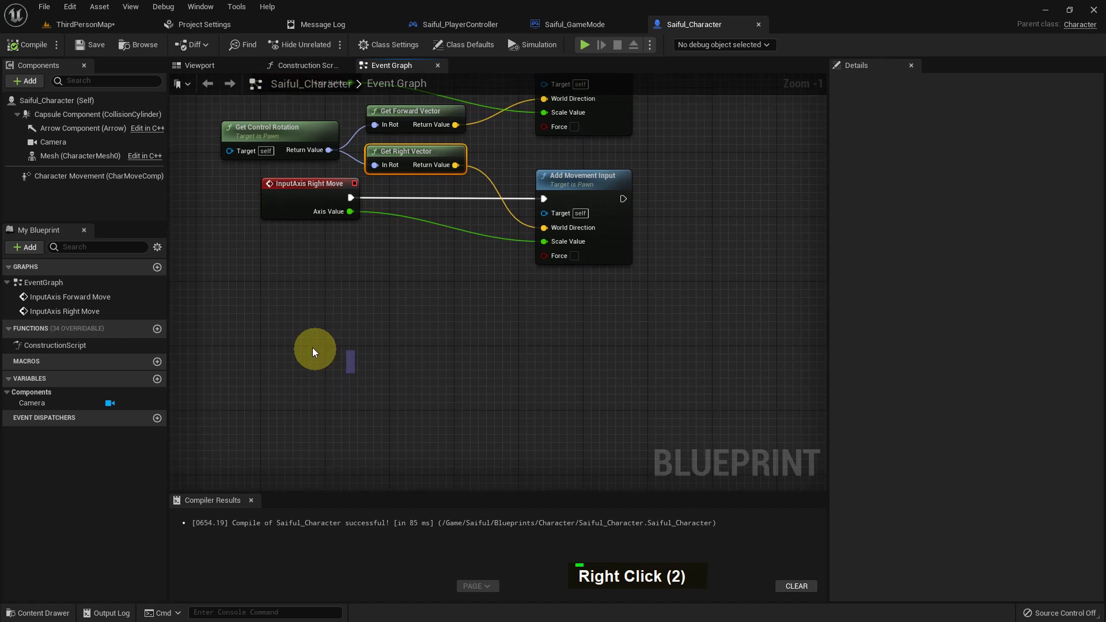
{"action": "right_click", "coordinate": [315, 351]}
{"action": "type", "text": "U, T"}
{"action": "scroll", "scroll_direction": "up", "scroll_amount": 3}
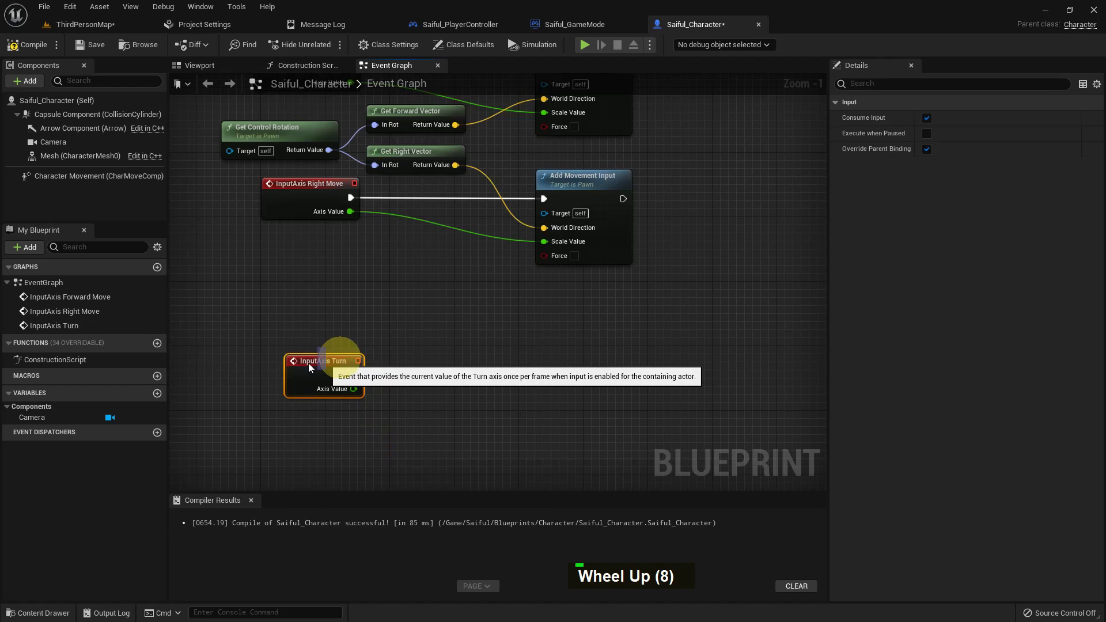
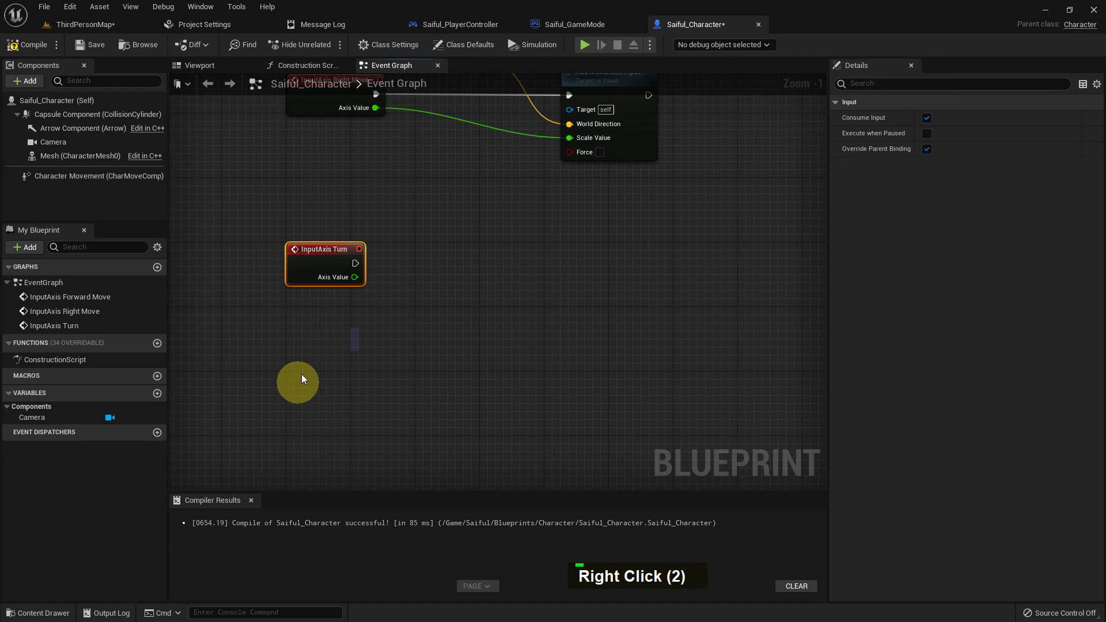
- Search the node action list for a 'look up' axis event without finding one
{"action": "key", "text": "l"}
{"action": "type", "text": "O, L"}
{"action": "key", "text": "o"}
{"action": "type", "text": "K, O"}
{"action": "key", "text": "space"}
{"action": "key", "text": "u"}
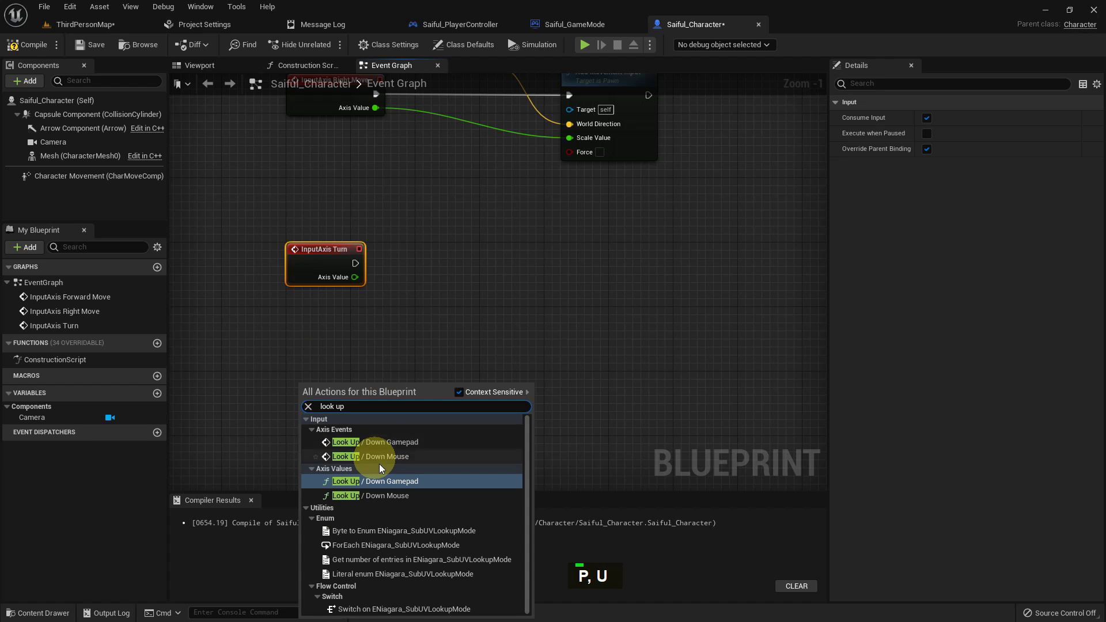
{"action": "scroll", "scroll_direction": "up", "scroll_amount": 3}
{"action": "scroll", "scroll_direction": "down", "scroll_amount": 3}
{"action": "scroll", "scroll_direction": "up", "scroll_amount": 3}
{"action": "scroll", "scroll_direction": "down", "scroll_amount": 3}
{"action": "scroll", "scroll_direction": "up", "scroll_amount": 3}
{"action": "scroll", "scroll_direction": "up", "scroll_amount": 3}
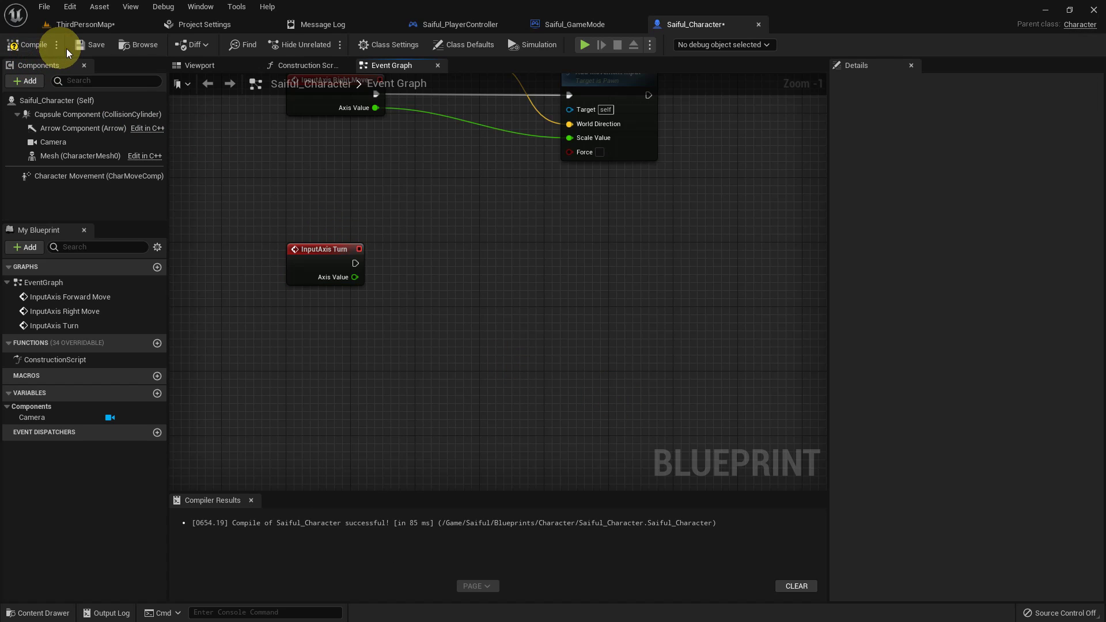
- Rename the Loop Up axis mapping to Look Up in the project input settings
{"action": "double_click", "coordinate": [90, 50]}
{"action": "double_click", "coordinate": [234, 24]}
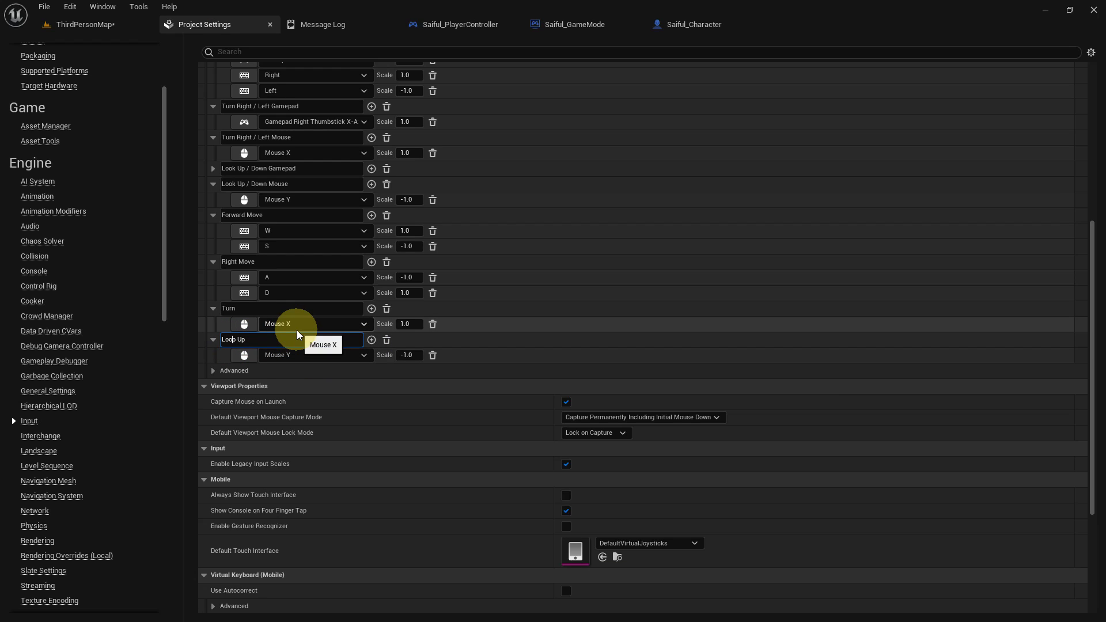
{"action": "key", "text": "Right"}
{"action": "key", "text": "BackSpace"}
{"action": "key", "text": "shift+k"}
{"action": "key", "text": "BackSpace"}
{"action": "key", "text": "Return"}
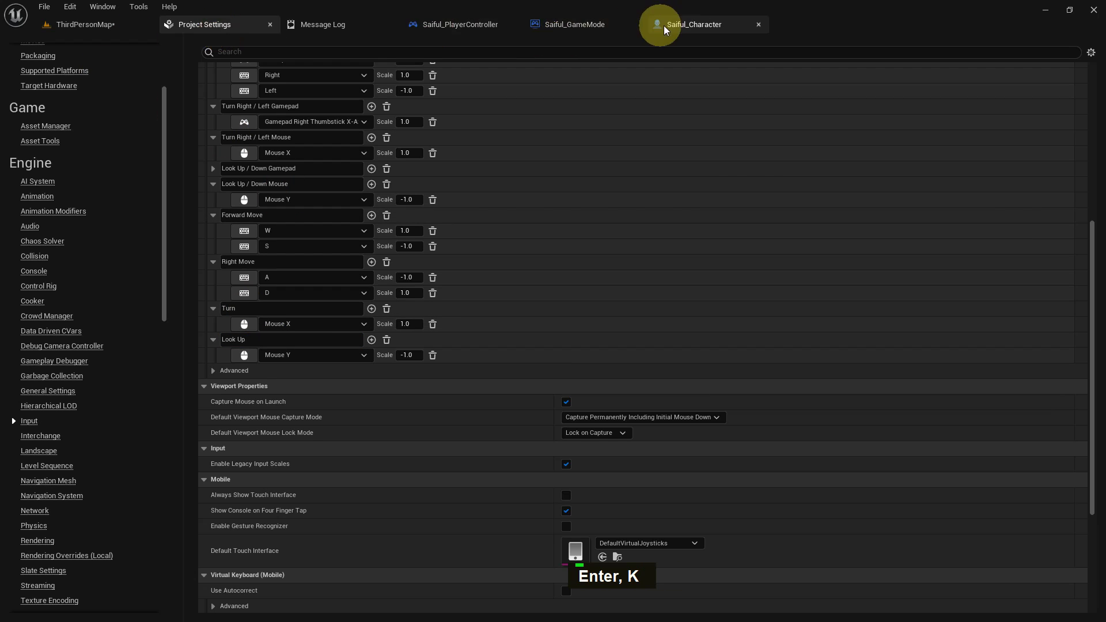
- Add the InputAxis Look Up event node to the character graph
{"action": "right_click", "coordinate": [291, 375]}
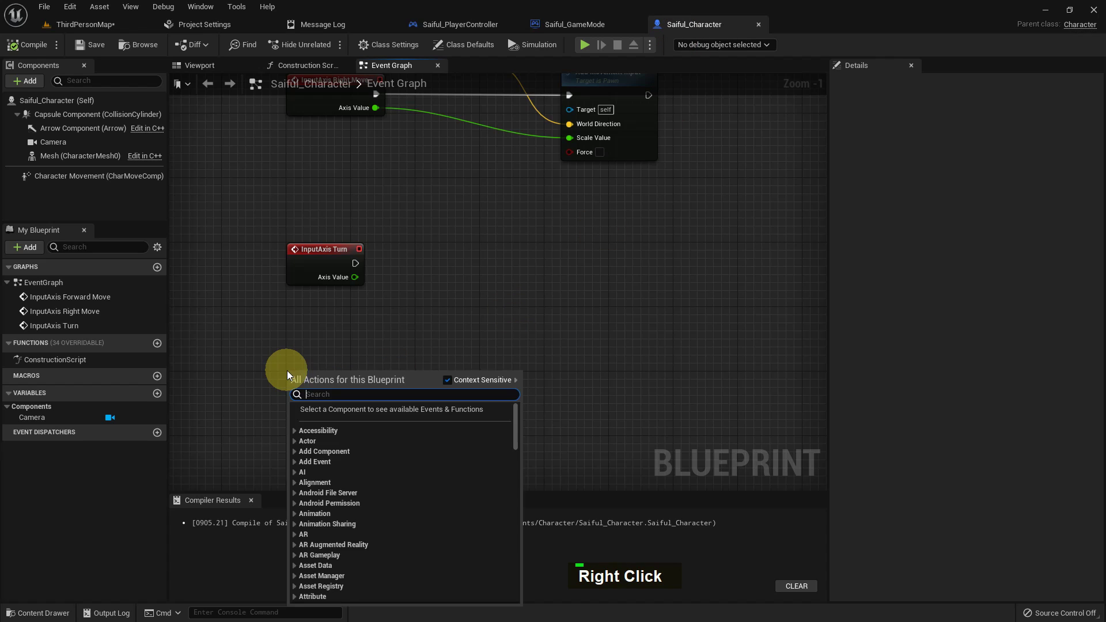
{"action": "key", "text": "space"}
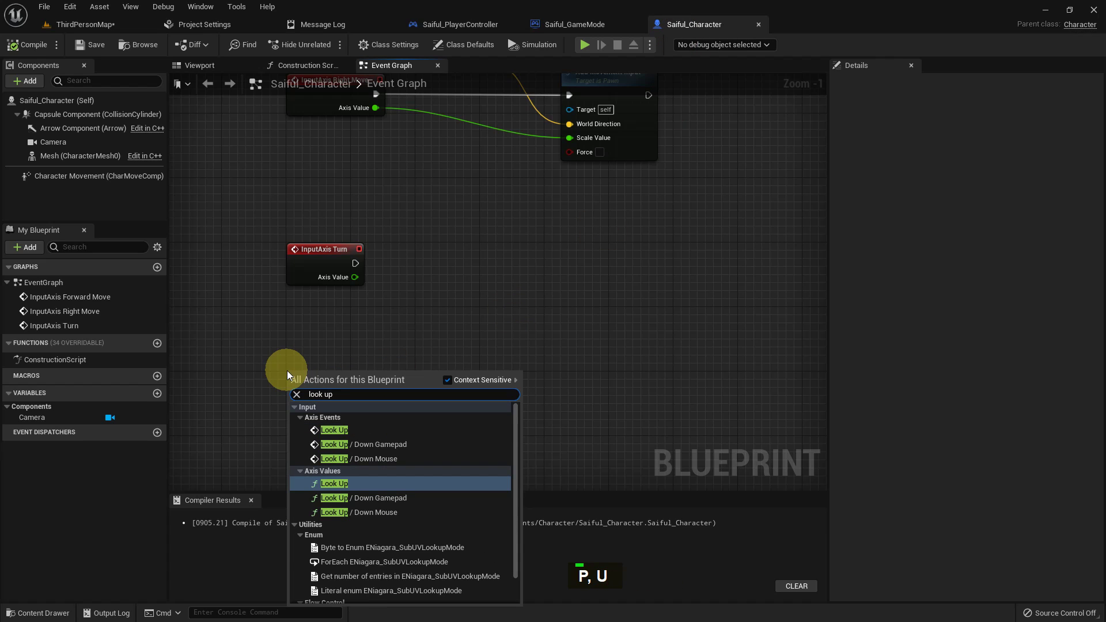
{"action": "key", "text": "Up"}
{"action": "key", "text": "Up"}
{"action": "key", "text": "Up"}
{"action": "key", "text": "Return"}
- Wire InputAxis Turn into a new Add Controller Yaw Input node
{"action": "right_click", "coordinate": [372, 313]}
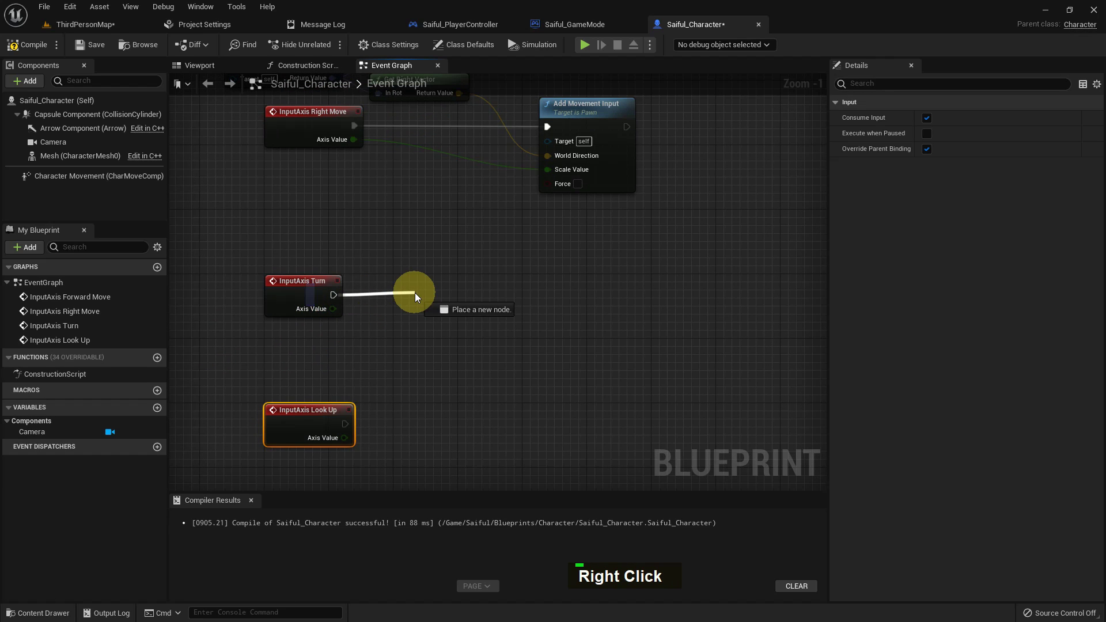
{"action": "key", "text": "a"}
{"action": "key", "text": "d"}
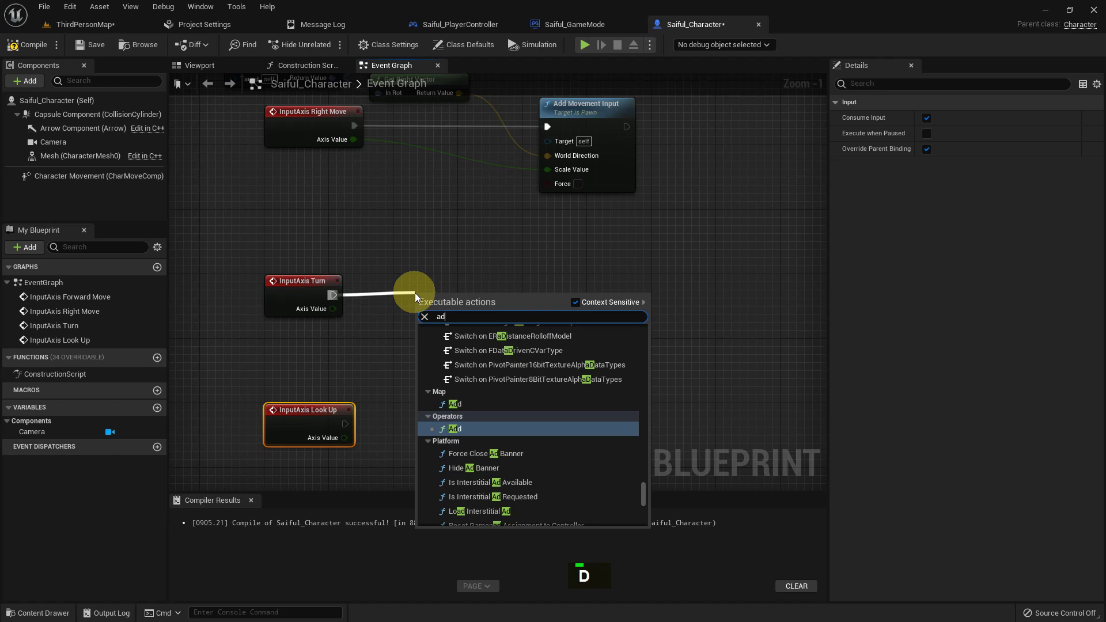
{"action": "key", "text": "d"}
{"action": "key", "text": "space"}
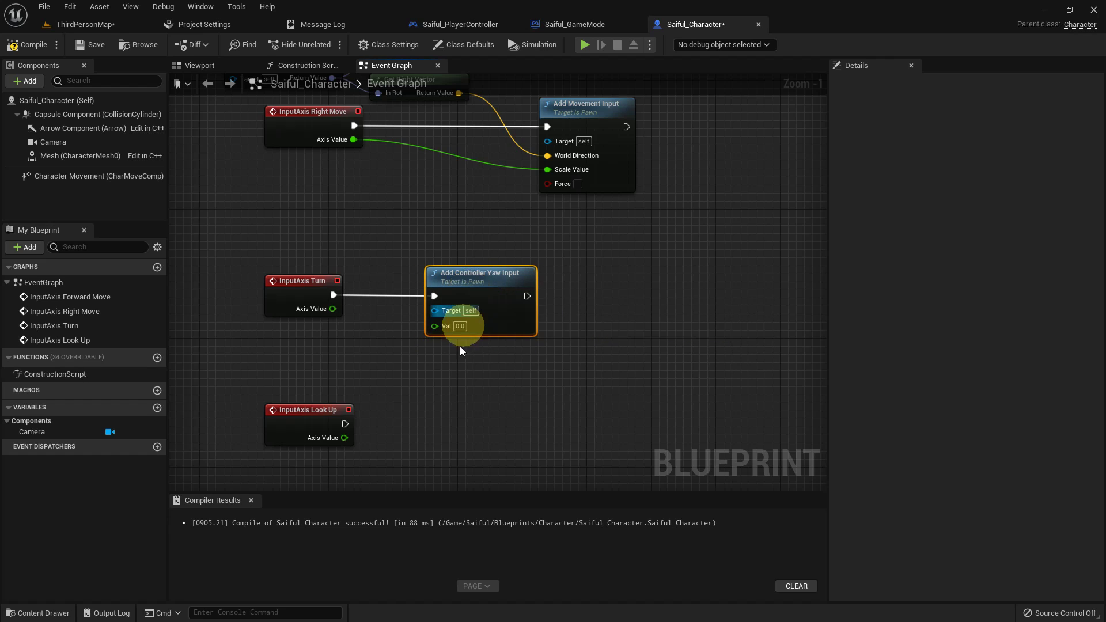
- Wire InputAxis Look Up into a new Add Controller Pitch Input node
{"action": "right_click", "coordinate": [424, 392]}
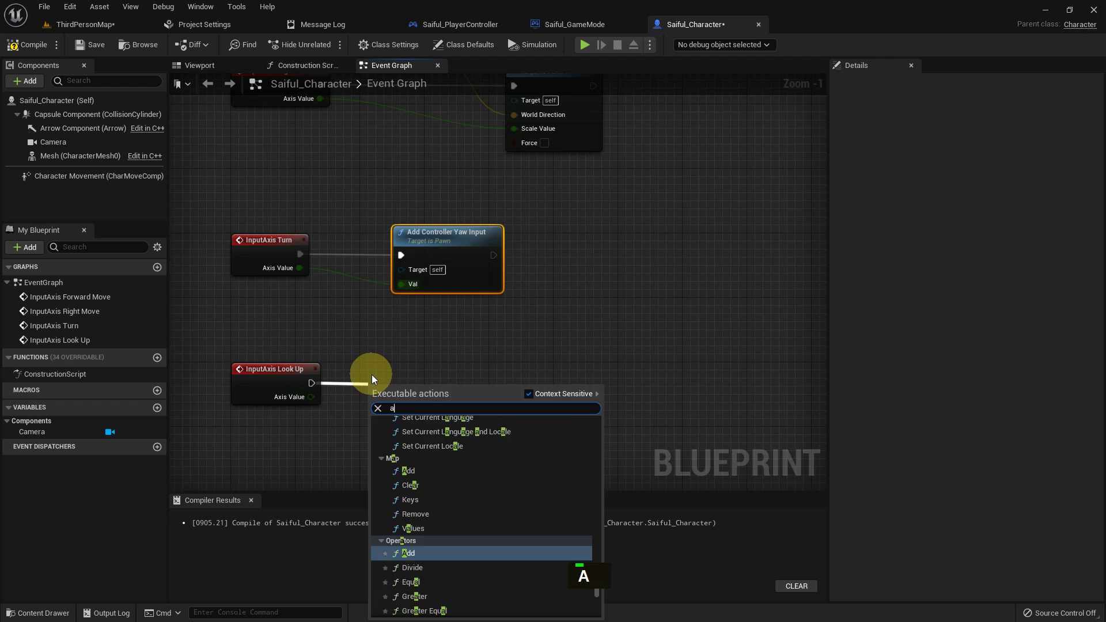
{"action": "key", "text": "space"}
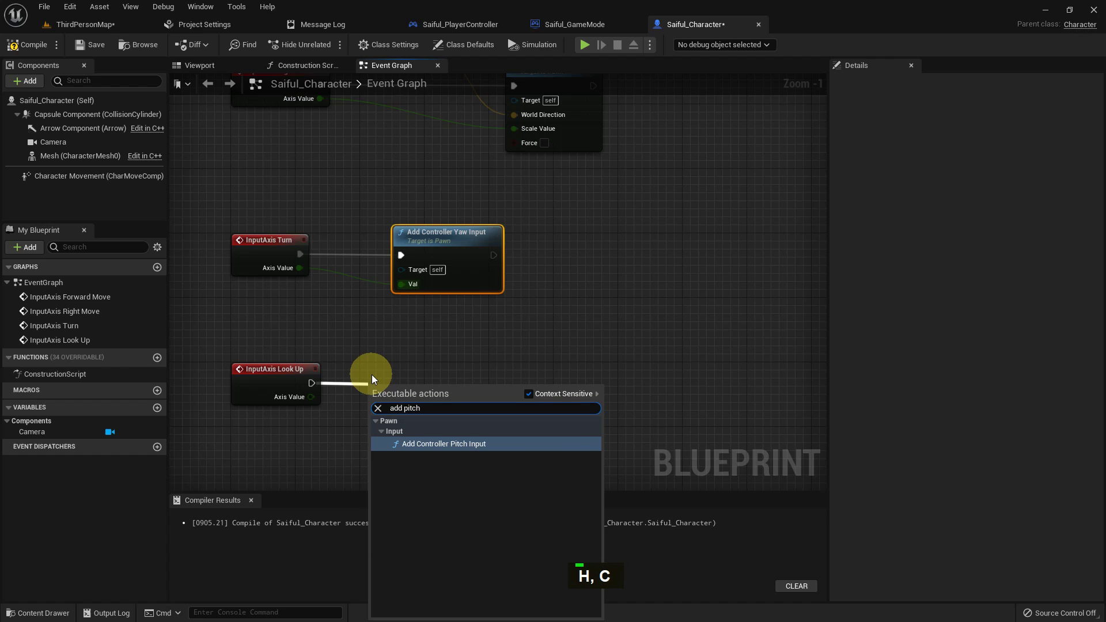
{"action": "key", "text": "Return"}
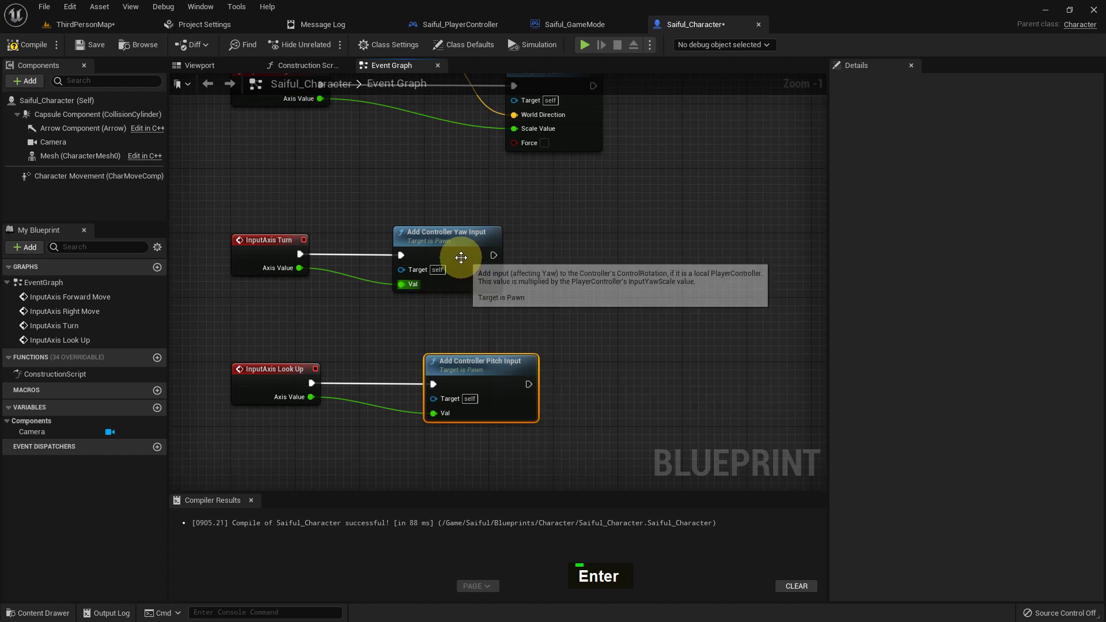
- Review the compiled graph and switch back to the ThirdPersonMap level editor
{"action": "scroll", "scroll_direction": "down", "scroll_amount": 3}
{"action": "scroll", "scroll_direction": "up", "scroll_amount": 3}
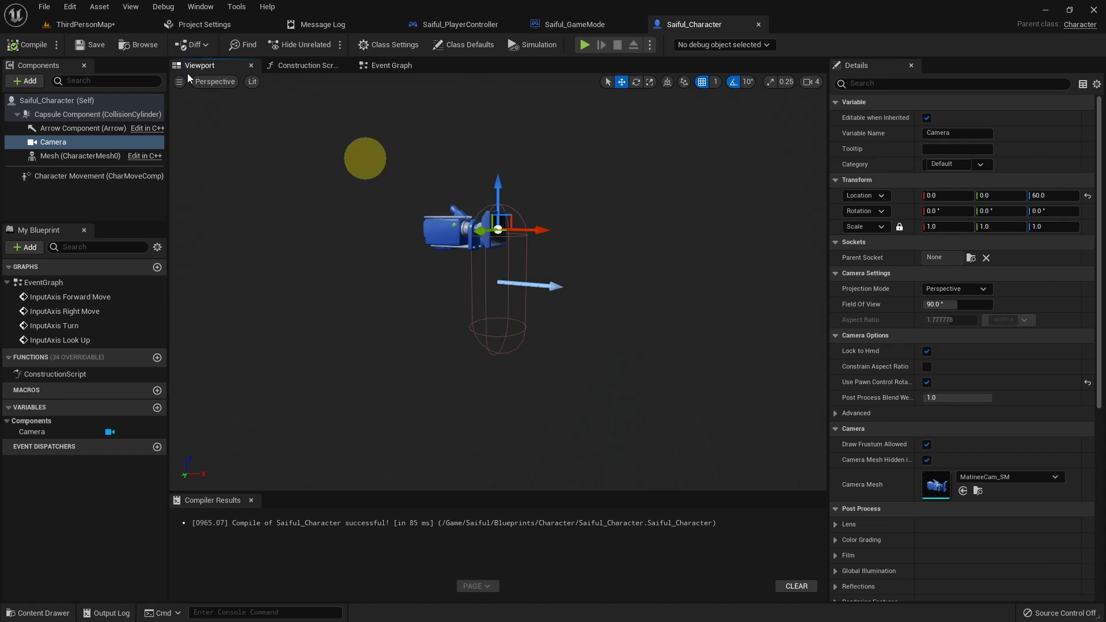
{"action": "middle_click", "coordinate": [552, 275]}
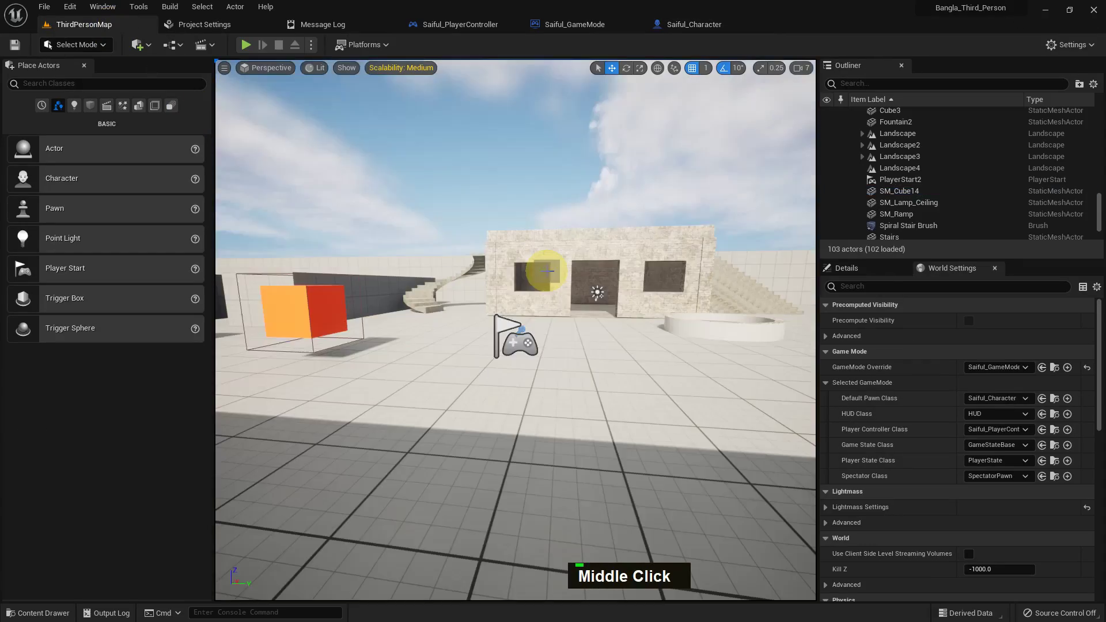
- Start Play and walk the first-person character through the level with WASD and mouse look
{"action": "key", "text": "F11"}
{"action": "key", "text": "alt+p"}
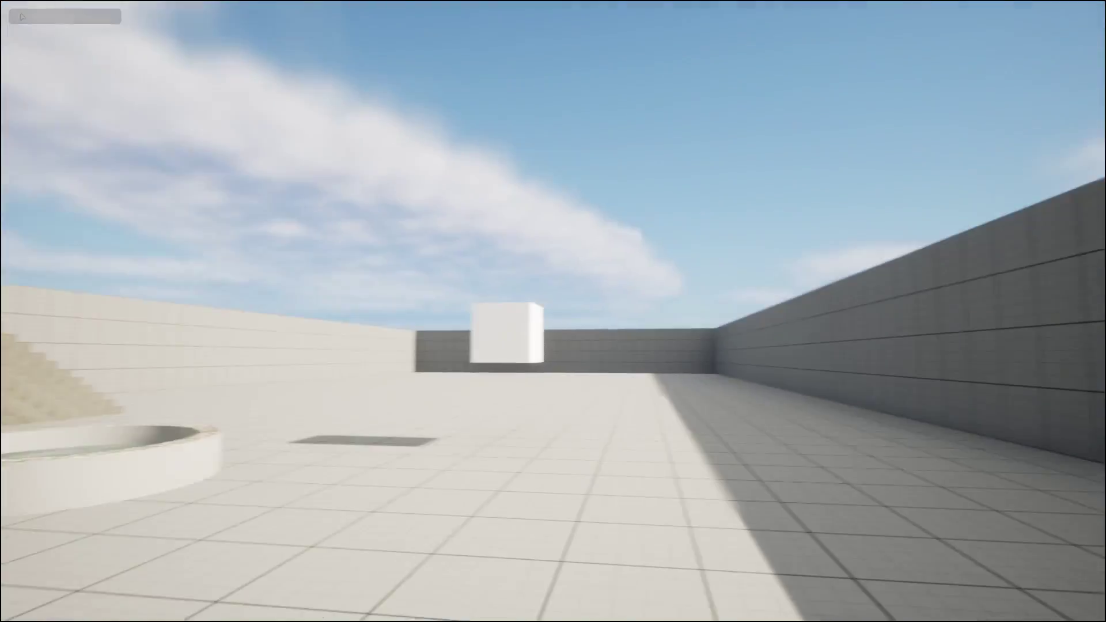
{"action": "key", "text": "w"}
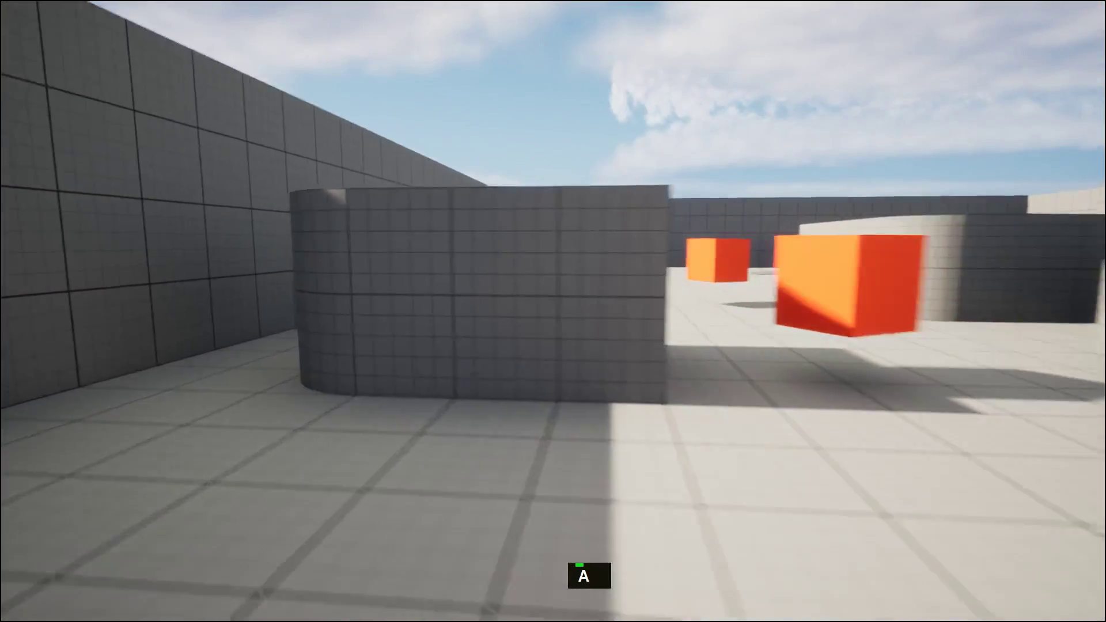
{"action": "key", "text": "w"}
{"action": "key", "text": "w"}
{"action": "key", "text": "d"}
{"action": "key", "text": "d"}
{"action": "key", "text": "d"}
{"action": "key", "text": "d"}
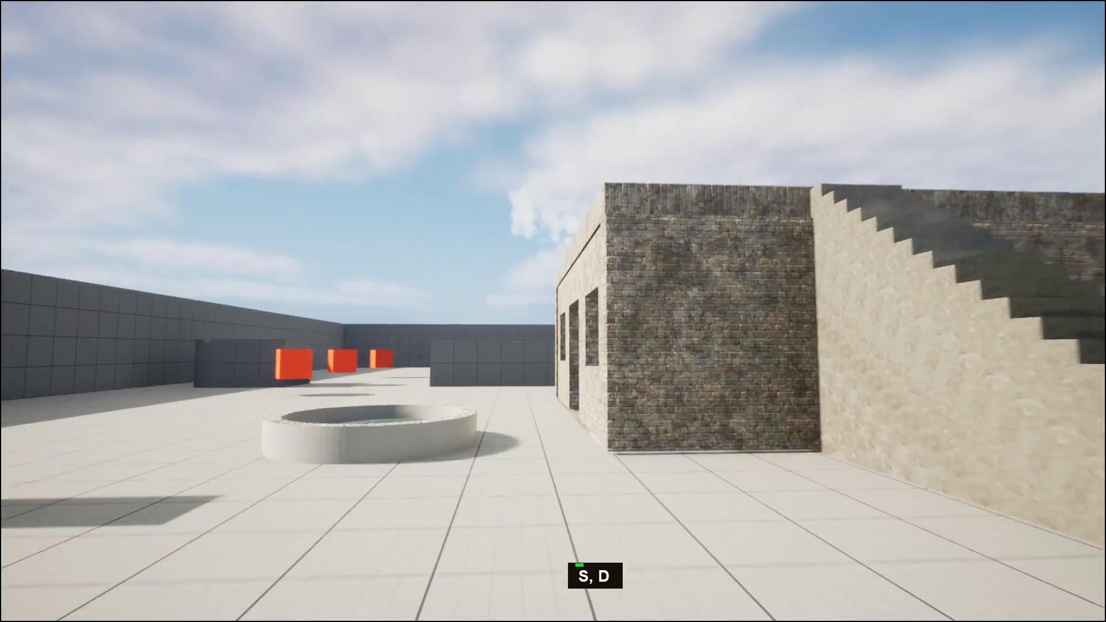
{"action": "key", "text": "w"}
{"action": "key", "text": "w"}
{"action": "key", "text": "w"}
{"action": "key", "text": "d"}
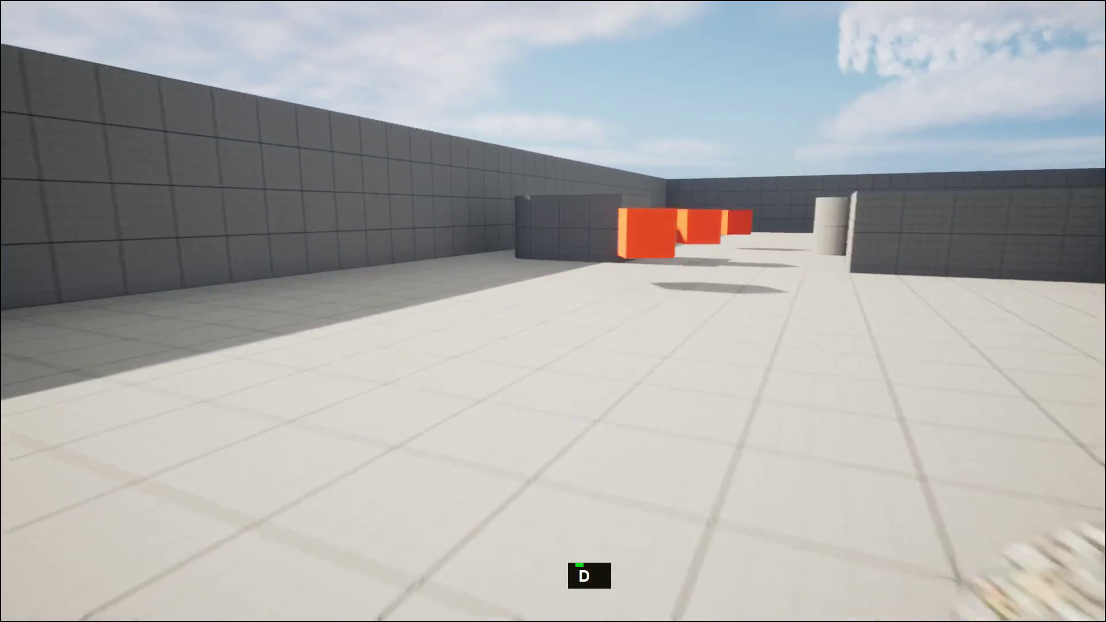
- Keep exploring past the wall with a jump, then bring up the command console
{"action": "key", "text": "a"}
{"action": "key", "text": "a"}
{"action": "key", "text": "w"}
{"action": "key", "text": "a"}
{"action": "key", "text": "space"}
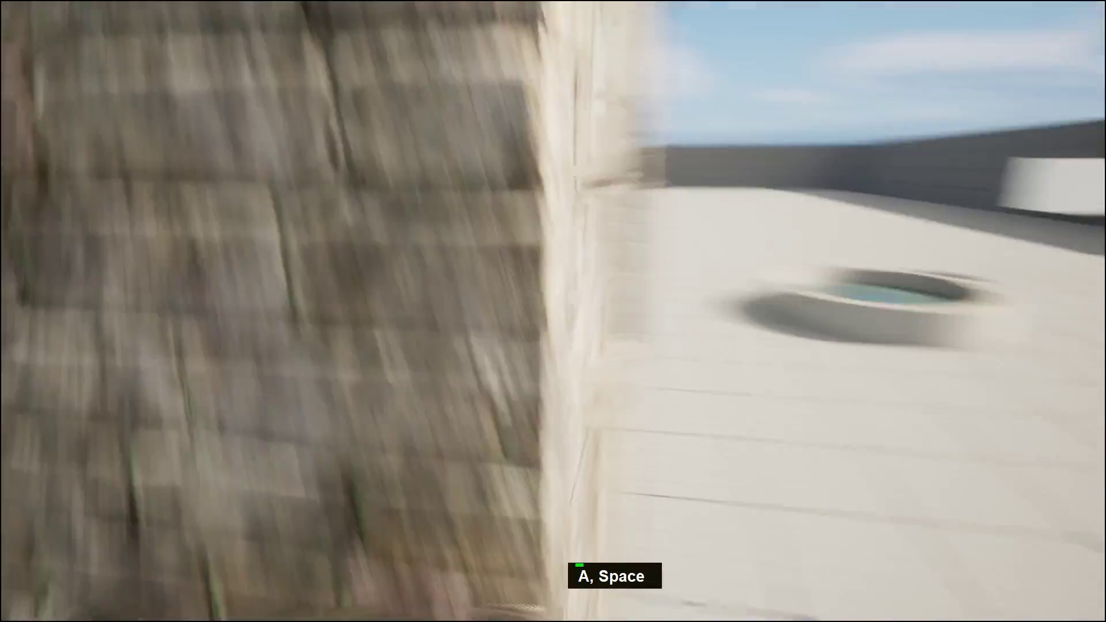
{"action": "key", "text": "a"}
{"action": "key", "text": "w"}
{"action": "key", "text": "w"}
{"action": "key", "text": "w"}
{"action": "key", "text": "w"}
{"action": "key", "text": "w"}
{"action": "key", "text": "w"}
{"action": "key", "text": "a"}
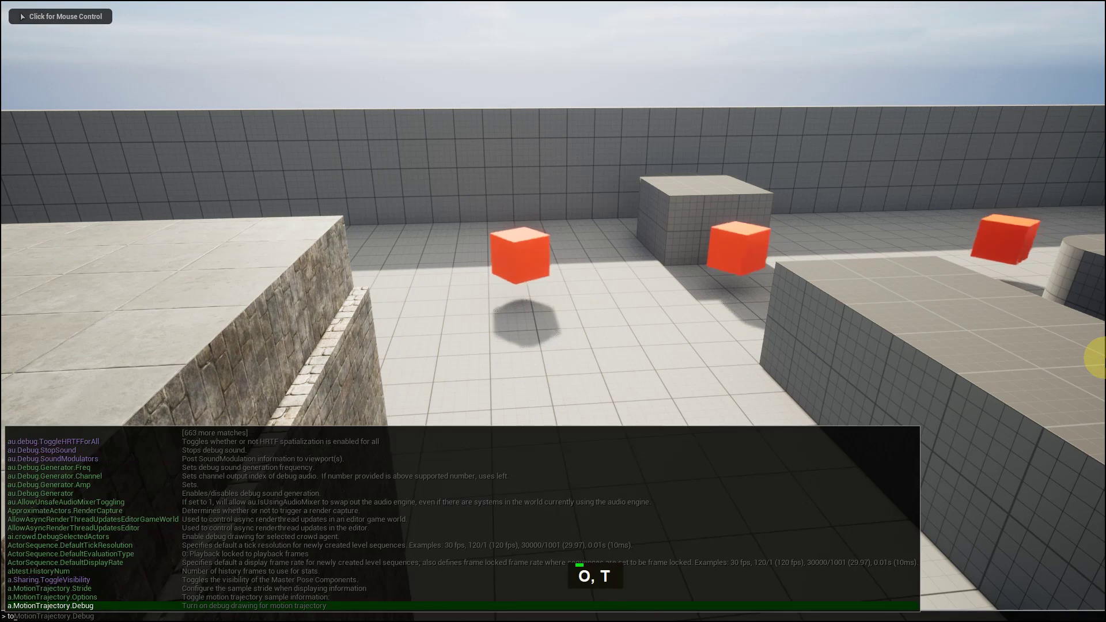
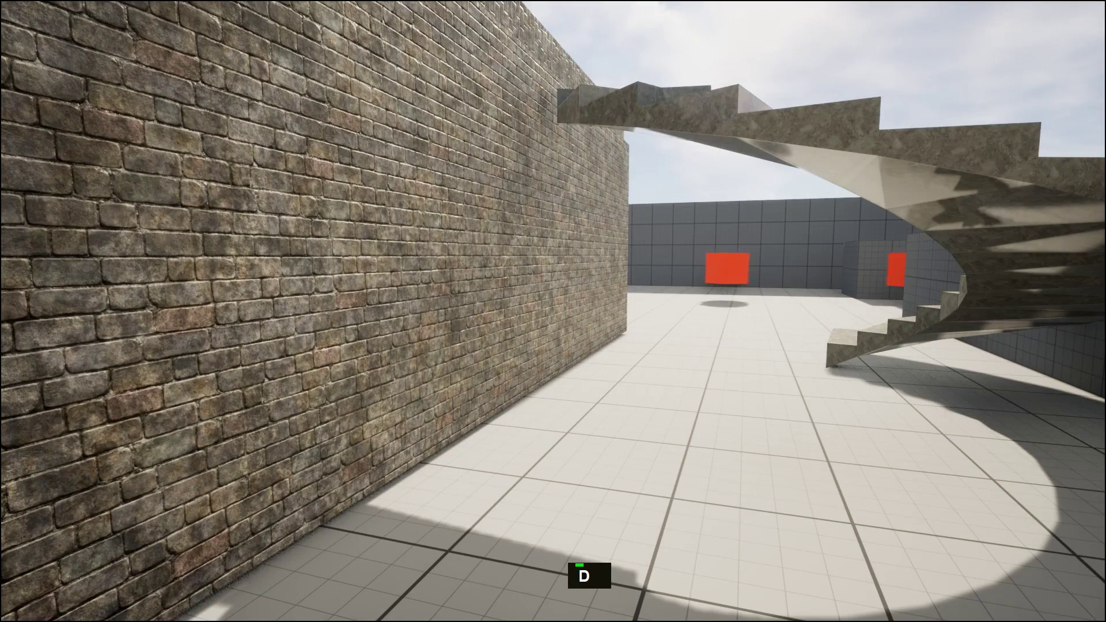
- Enter and run the ToggleDebugCamera command from the console
{"action": "key", "text": "`"}
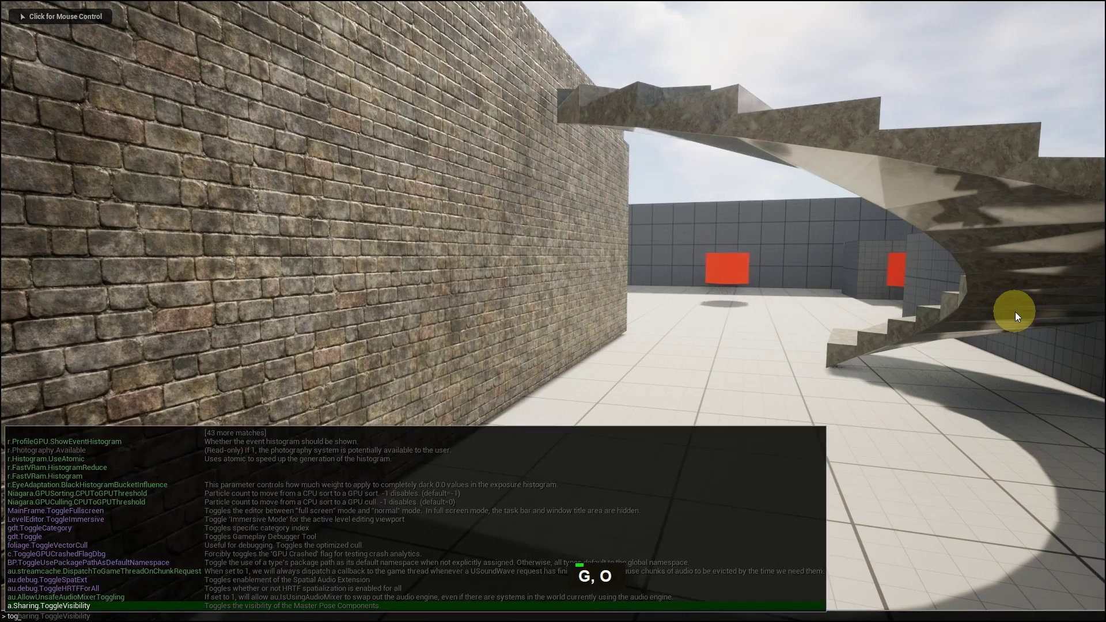
{"action": "key", "text": "space"}
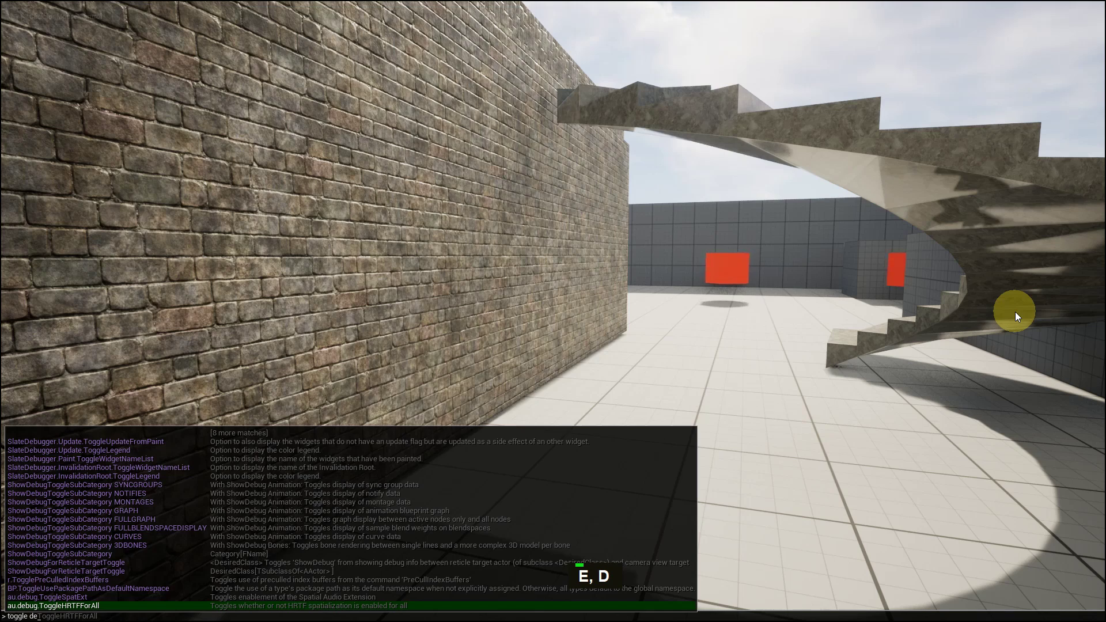
{"action": "key", "text": "space"}
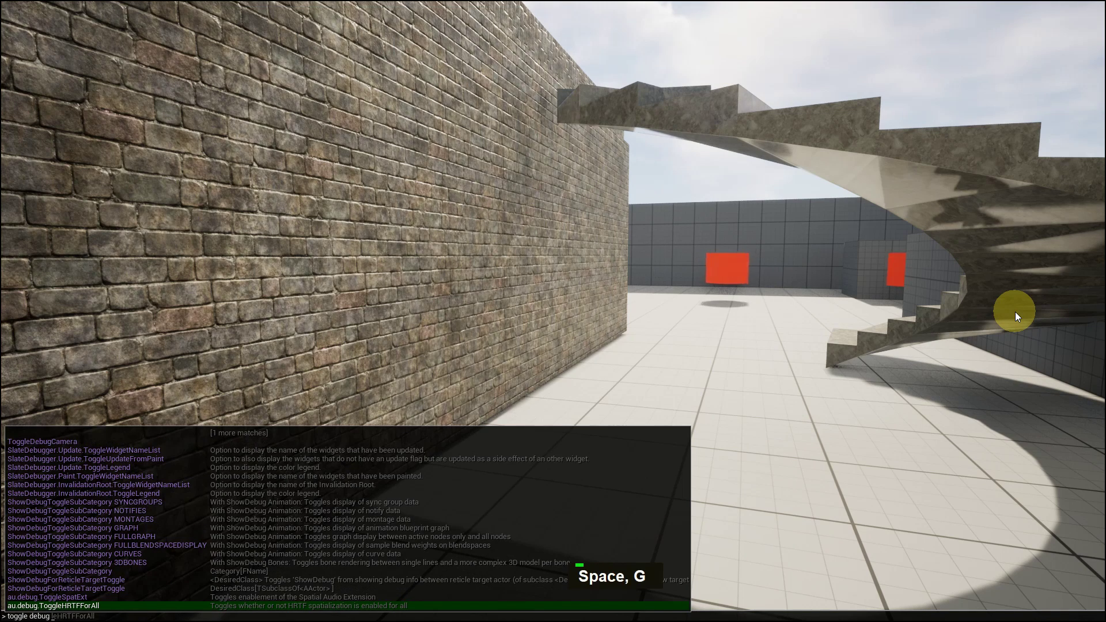
{"action": "type", "text": "R, E"}
{"action": "key", "text": "Return"}
{"action": "key", "text": "s"}
- Fly the debug camera over the map, then end play back in the level editor
{"action": "key", "text": "s"}
{"action": "key", "text": "space"}
{"action": "key", "text": "space"}
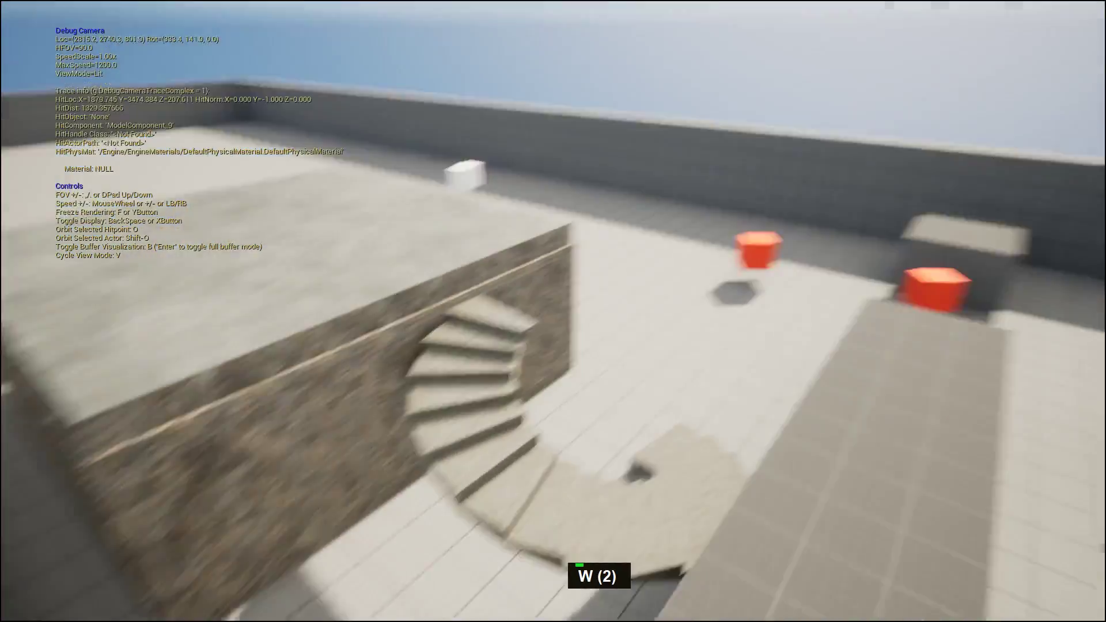
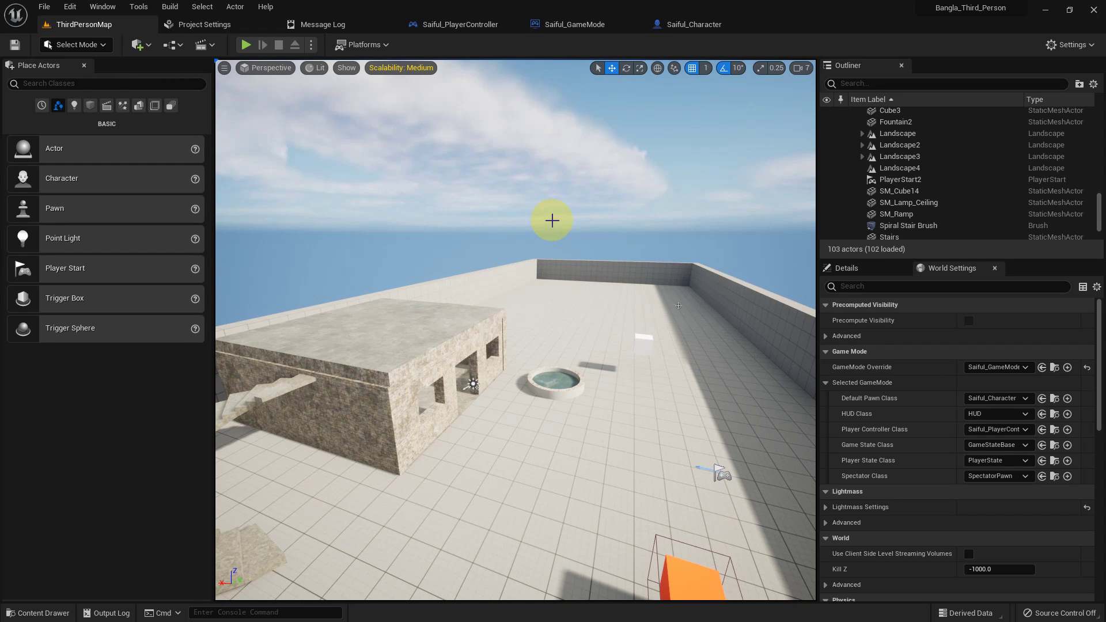
{"action": "middle_click", "coordinate": [551, 228]}
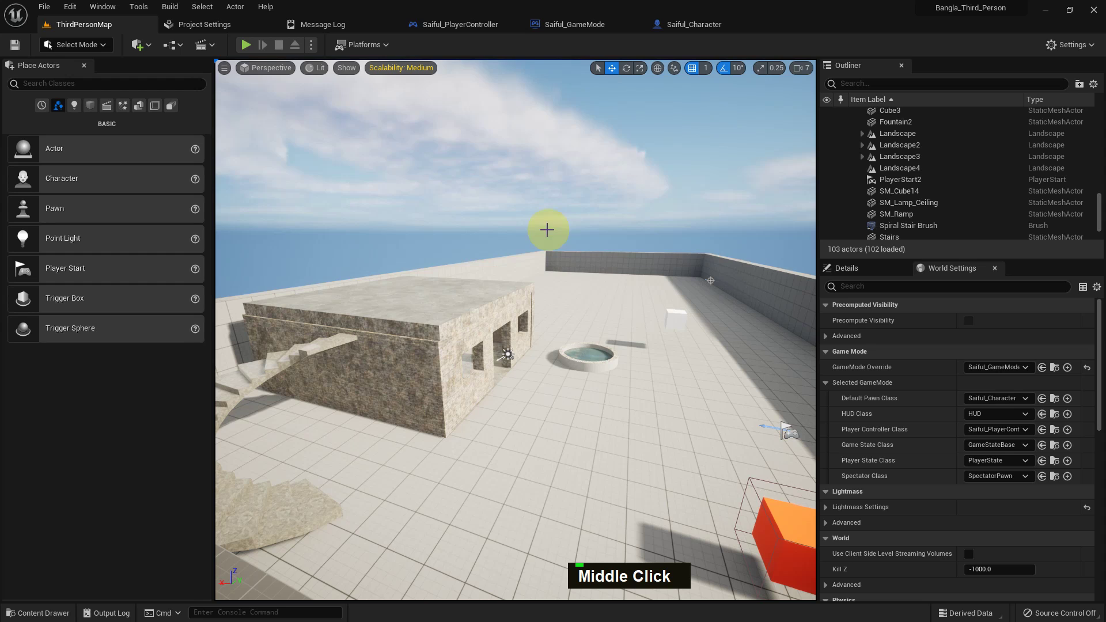
{"action": "middle_click", "coordinate": [497, 248]}
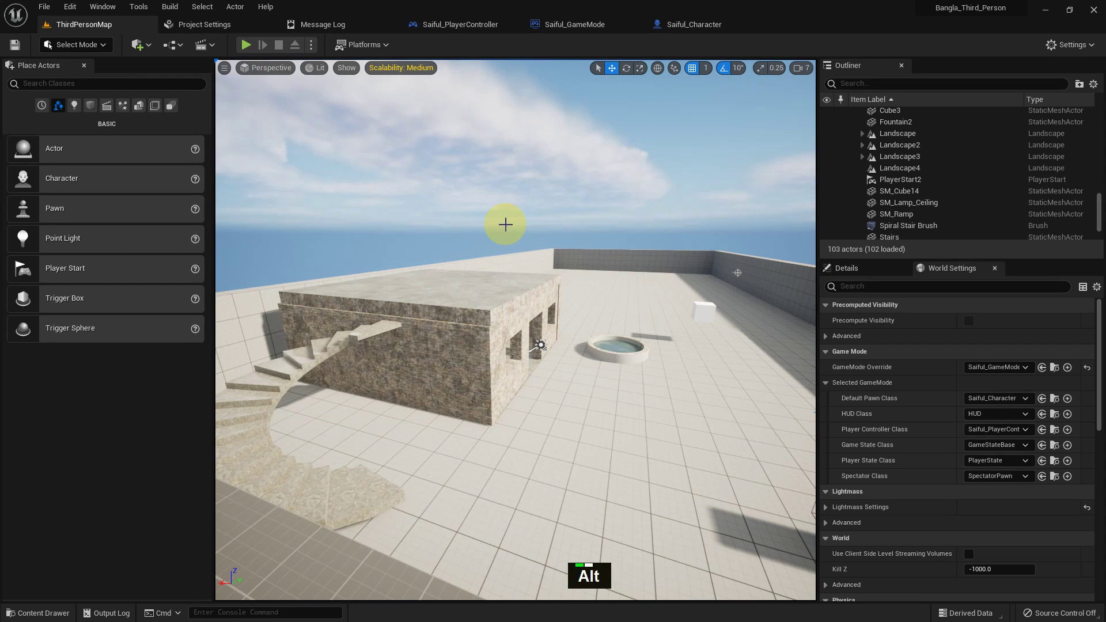
- Set Character Movement Max Walk Speed to 100 cm/s instead of 600
{"action": "key", "text": "alt+F9"}
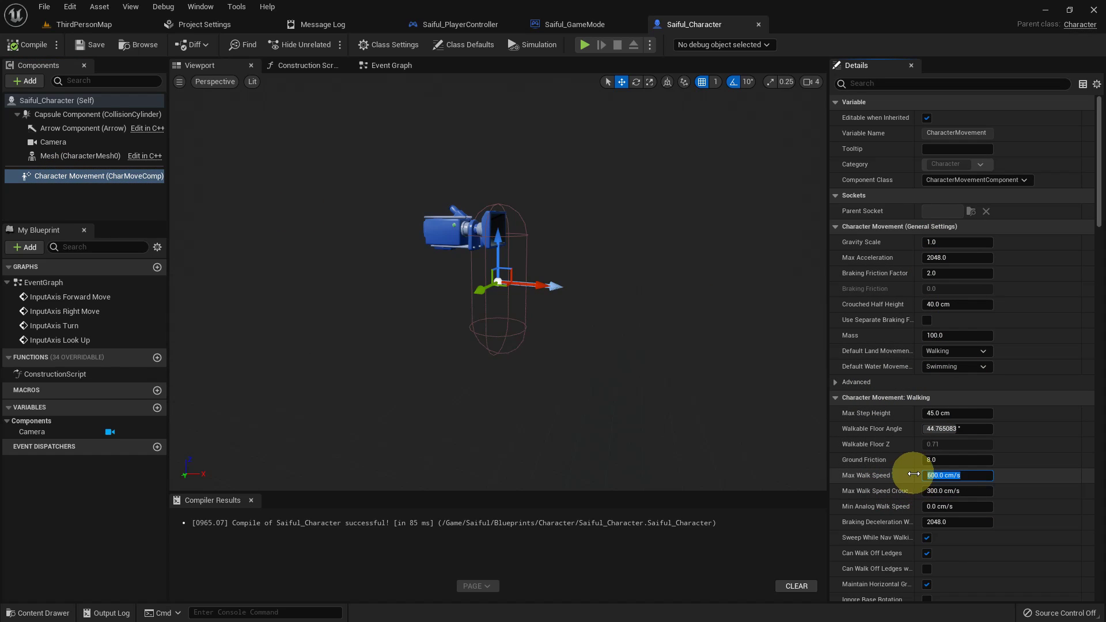
{"action": "key", "text": "Return"}
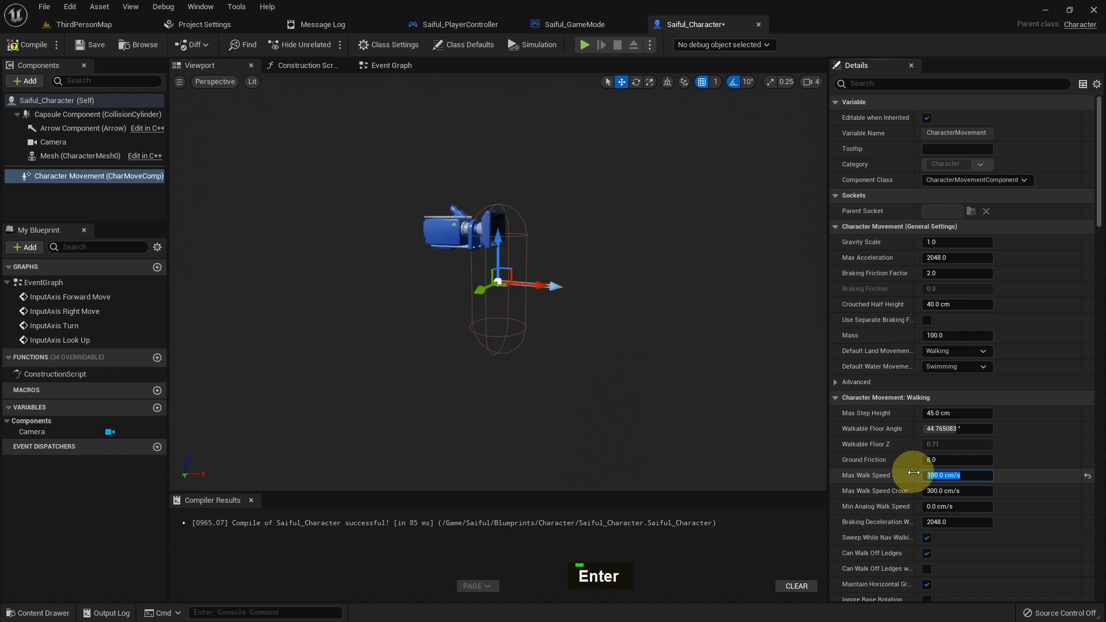
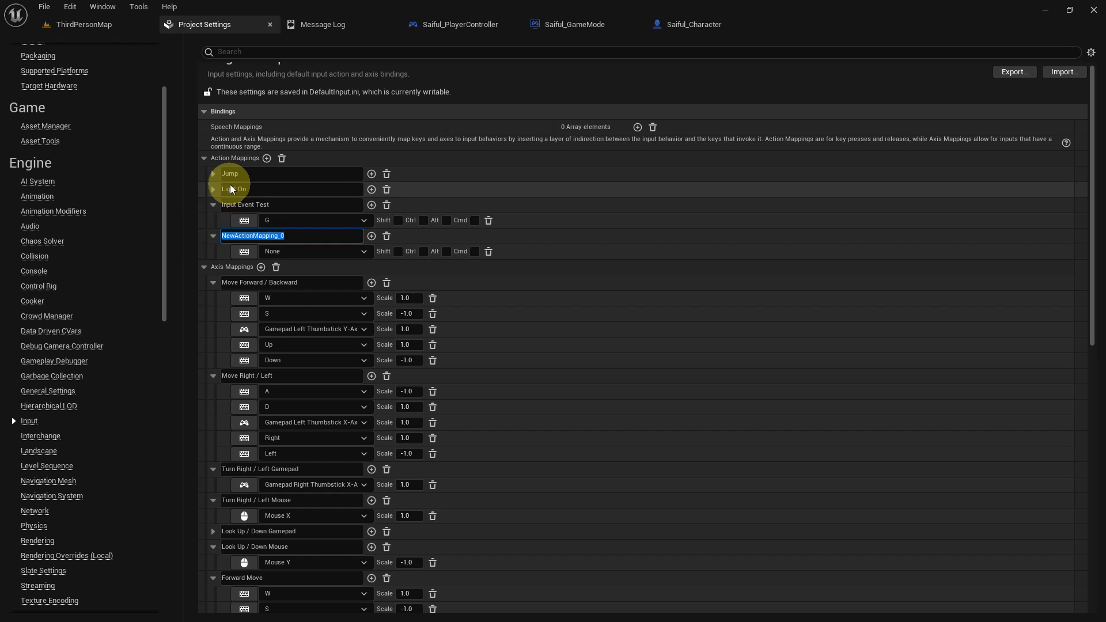
- Name the new action mapping Jump 2 and bind it to Space Bar
{"action": "key", "text": "space"}
{"action": "key", "text": "2"}
{"action": "key", "text": "Return"}
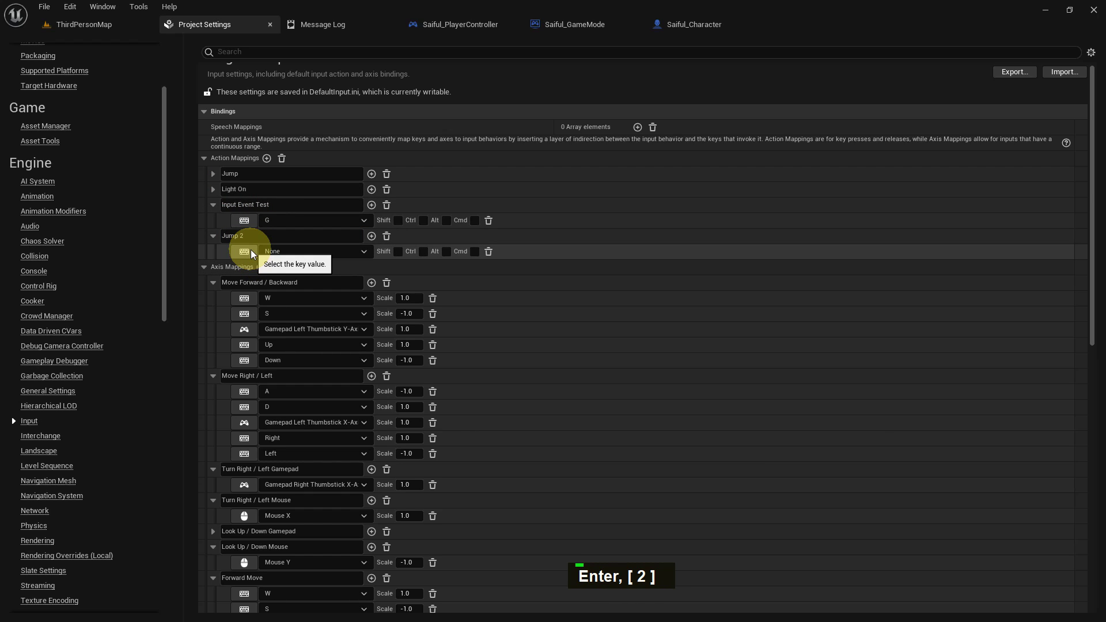
{"action": "key", "text": "space"}
{"action": "key", "text": "space"}
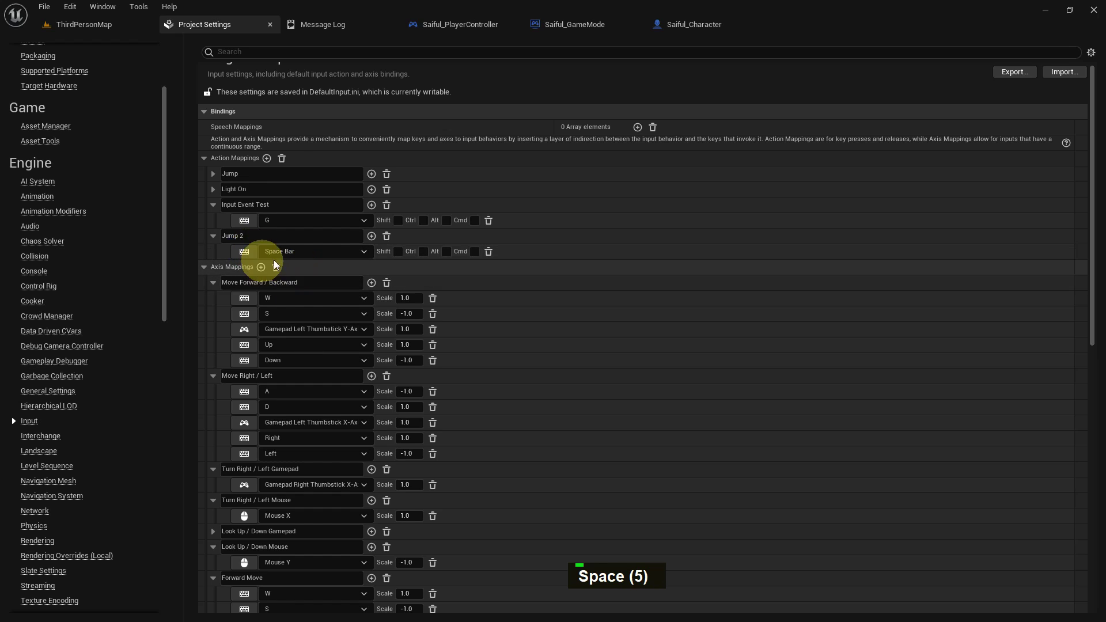
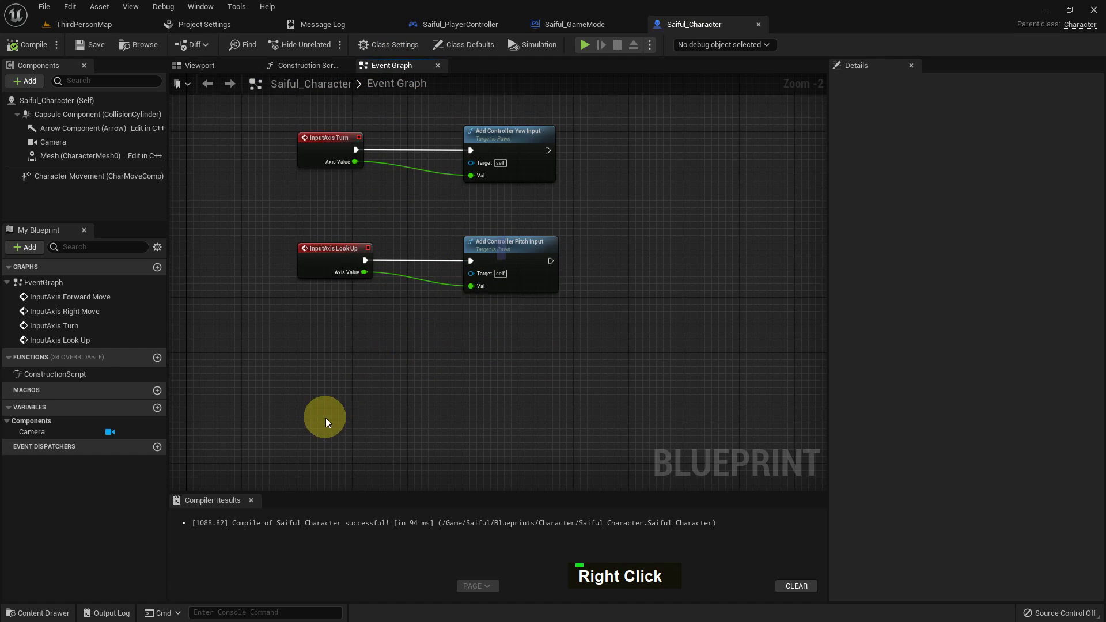
- Add the InputAction Jump 2 event node to the graph
{"action": "right_click", "coordinate": [339, 399]}
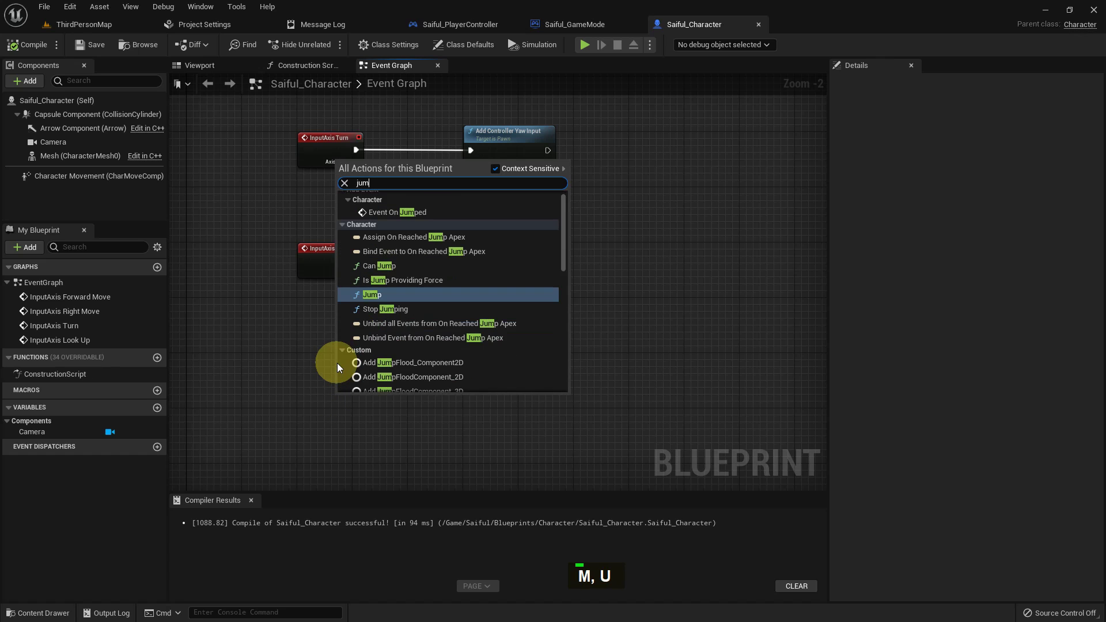
{"action": "key", "text": "space"}
{"action": "key", "text": "2"}
{"action": "key", "text": "Return"}
{"action": "scroll", "scroll_direction": "up", "scroll_amount": 3}
- Wire Pressed to Jump and Released to Stop Jumping, then return to the enlarged level map
{"action": "right_click", "coordinate": [396, 382]}
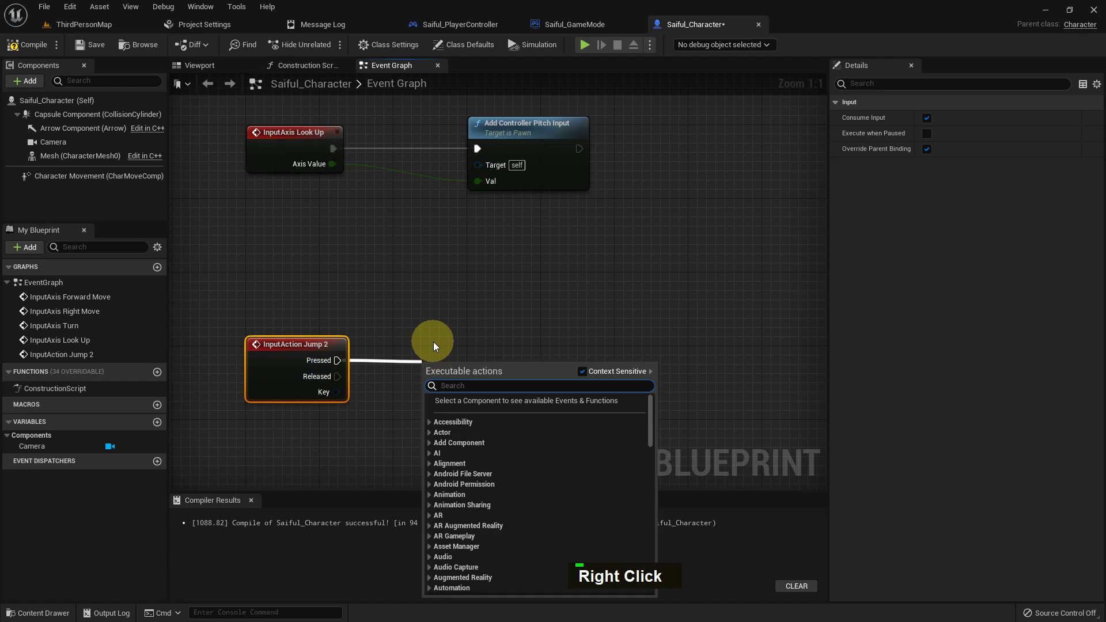
{"action": "key", "text": "Return"}
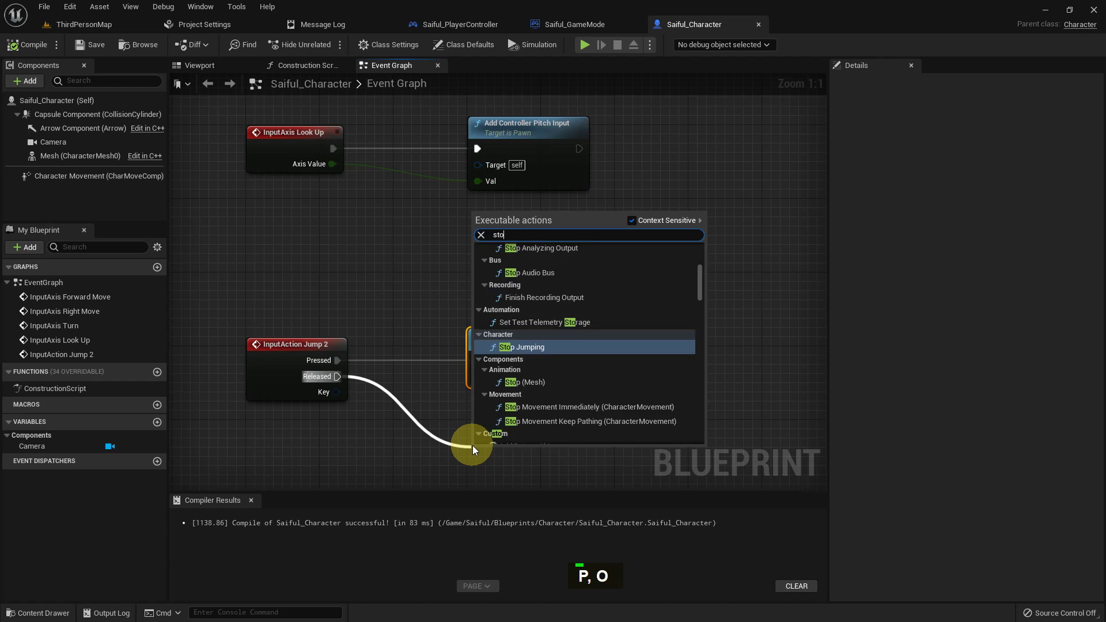
{"action": "key", "text": "Return"}
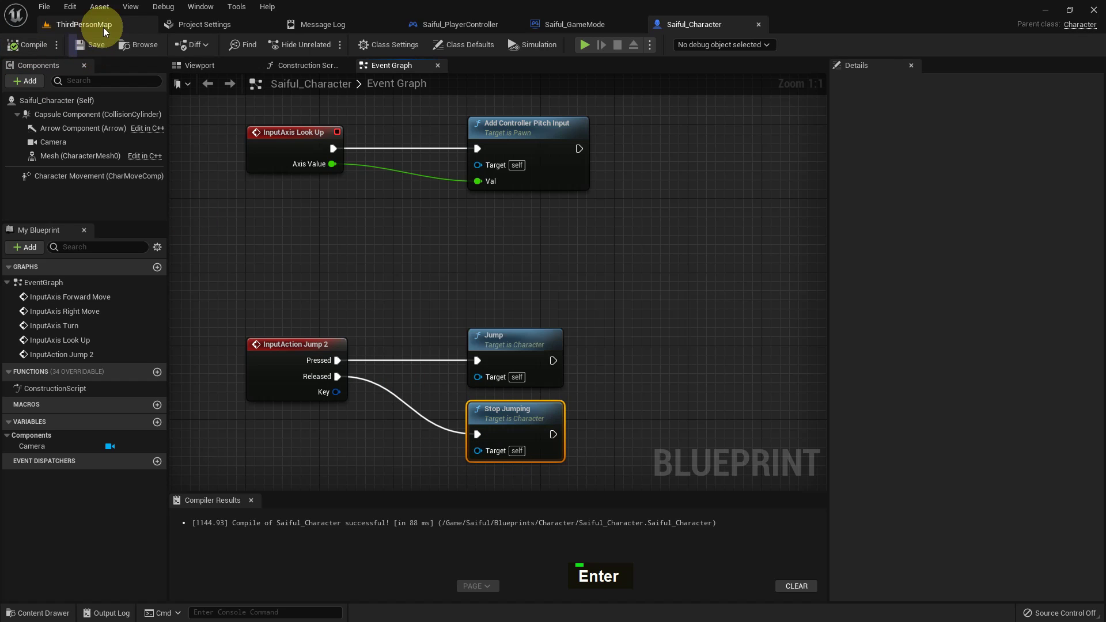
{"action": "middle_click", "coordinate": [515, 580]}
{"action": "key", "text": "F11"}
- Play the level and walk, look and jump around the courtyard in first person
{"action": "key", "text": "alt+p"}
{"action": "key", "text": "w"}
{"action": "key", "text": "w"}
{"action": "key", "text": "space"}
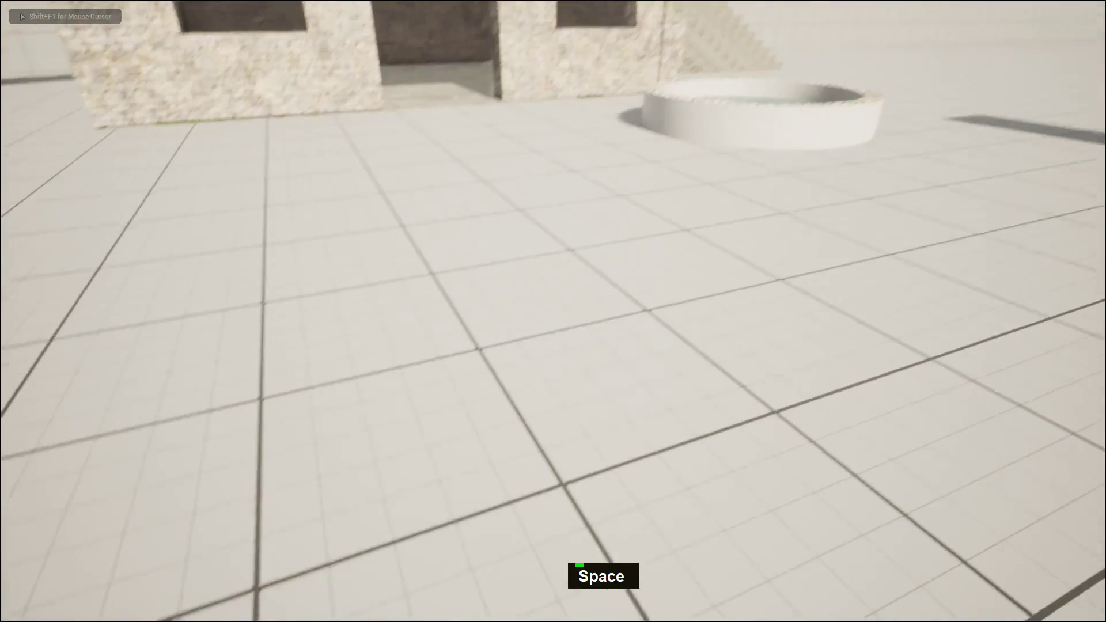
{"action": "key", "text": "space"}
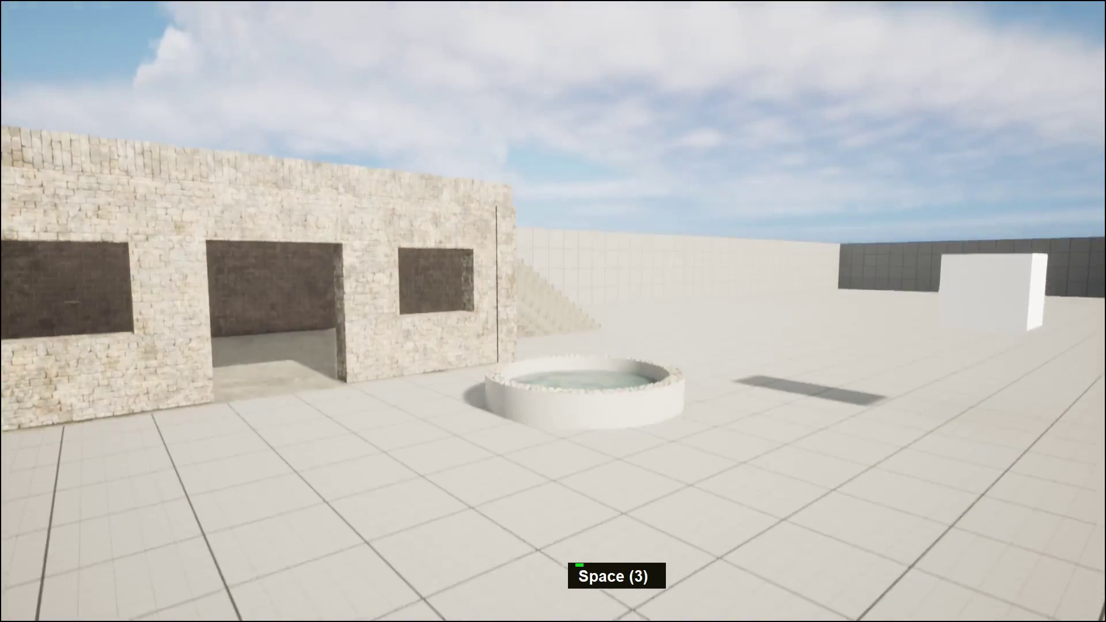
{"action": "key", "text": "space"}
{"action": "key", "text": "space"}
{"action": "key", "text": "space"}
{"action": "key", "text": "space"}
{"action": "key", "text": "space"}
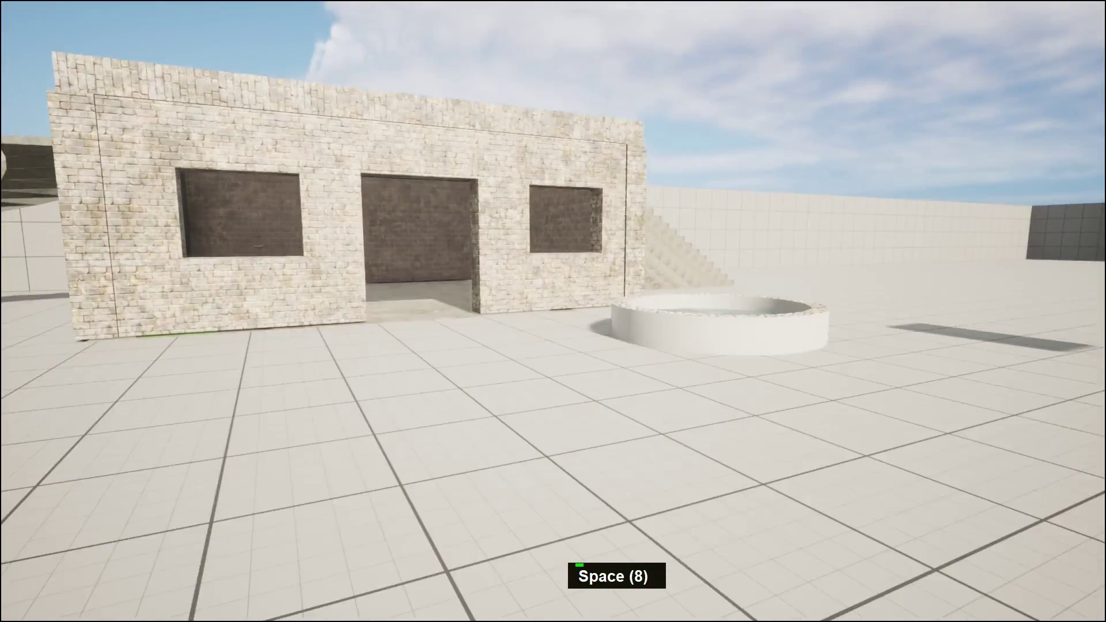